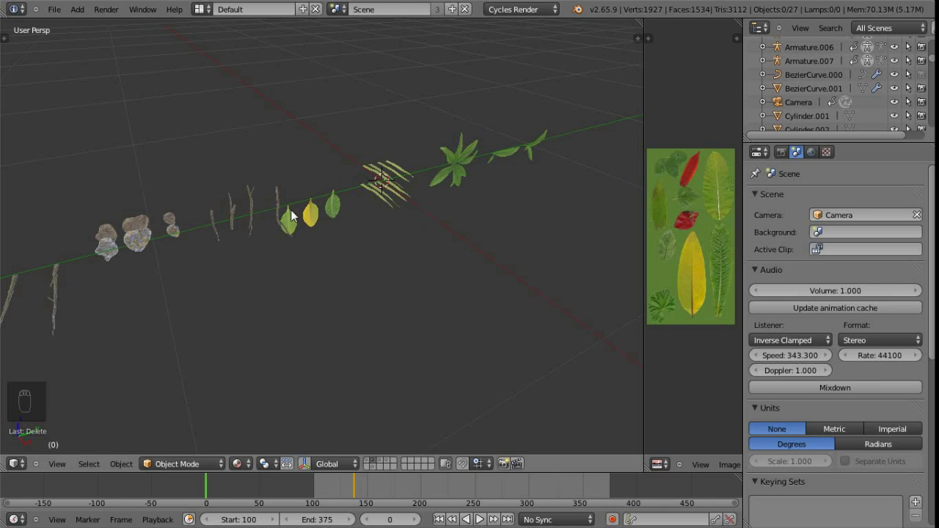
Inspect an ivy leaf's mesh up close, toggling in and out of Edit Mode.
click(331, 270)
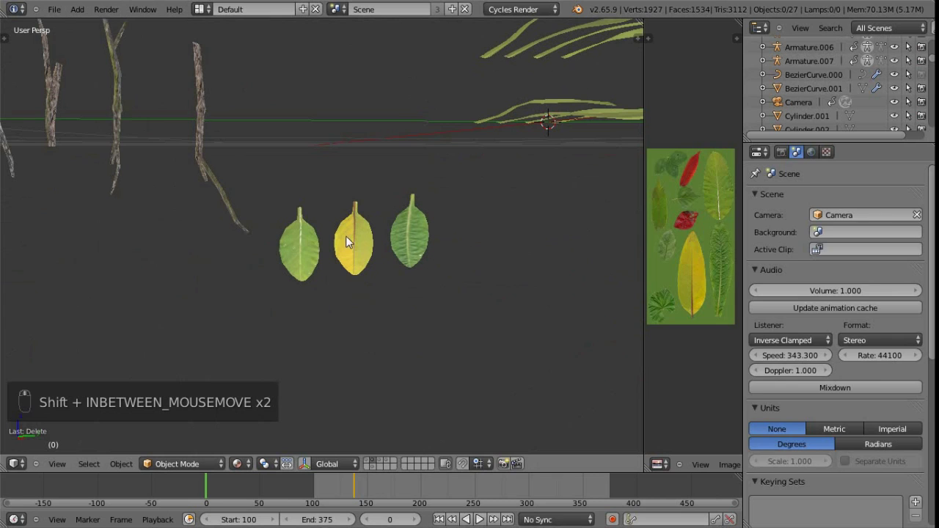
drag(309, 247, 428, 246)
key(Tab)
key(Tab)
key(Tab)
key(Tab)
key(Tab)
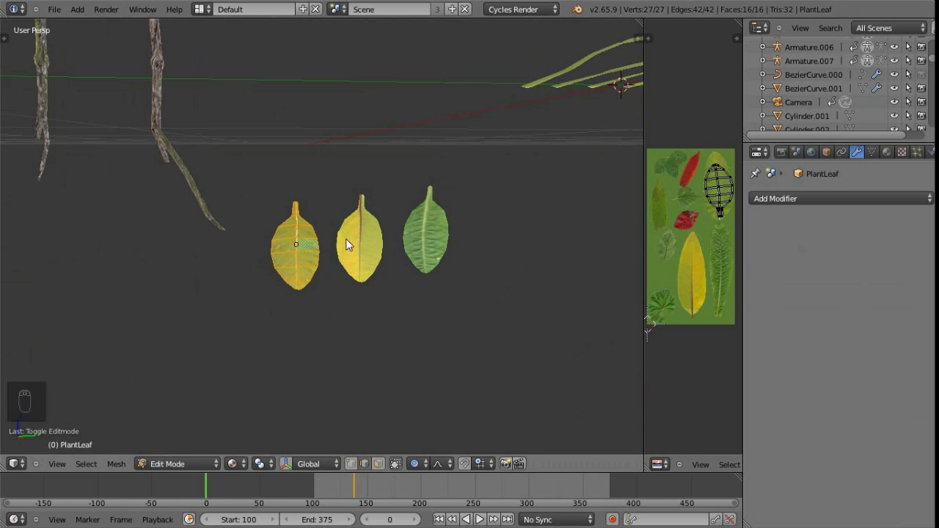
key(Tab)
drag(366, 254, 435, 257)
key(Tab)
key(Tab)
drag(450, 252, 702, 265)
key(Tab)
key(Tab)
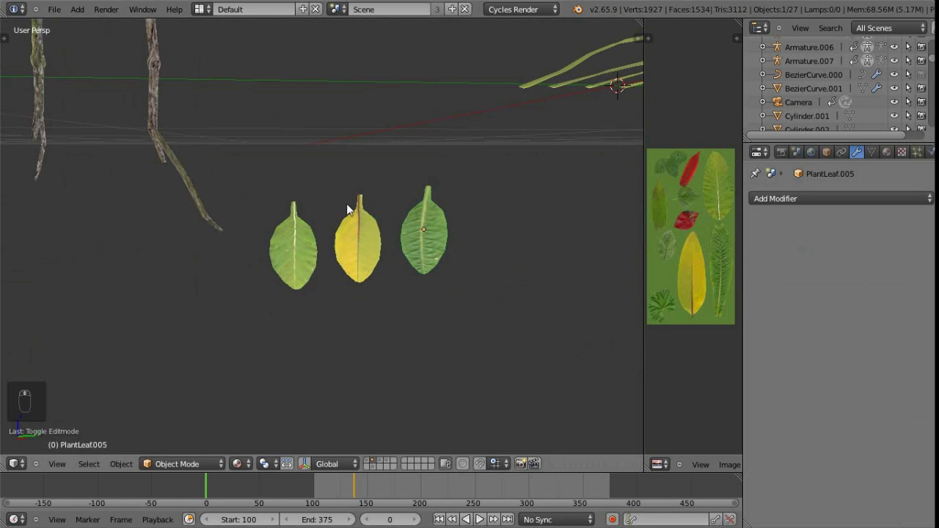
Add a new flat square plane, Plane.002, placed near the ivy vine.
key(Tab)
key(Tab)
middle_click(421, 278)
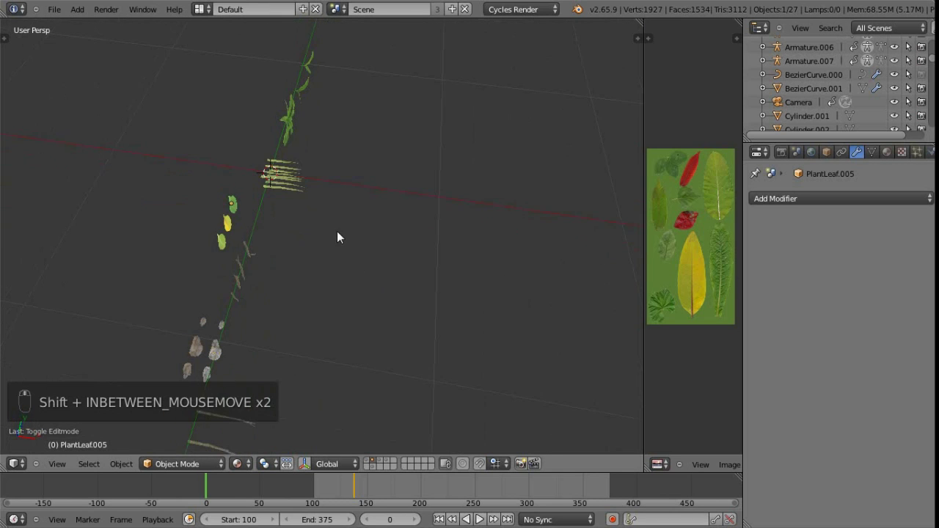
key(shift+a)
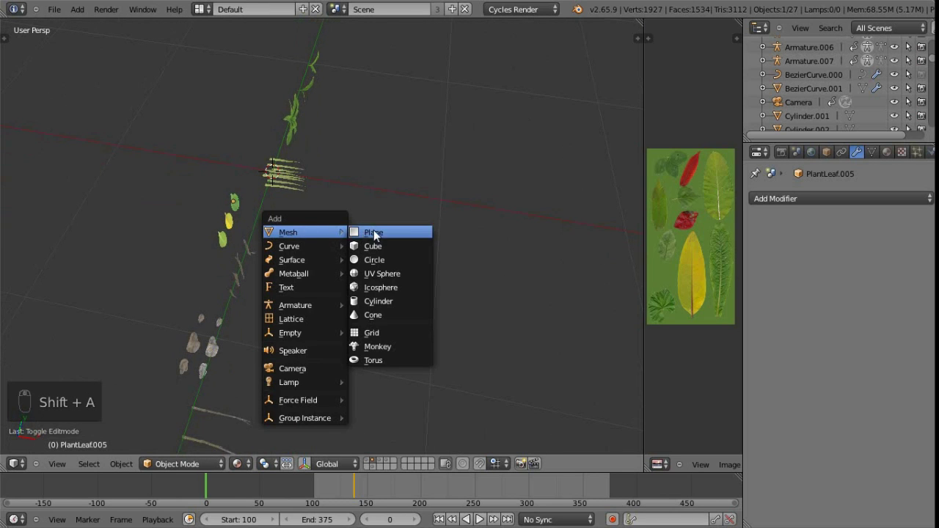
key(s)
drag(328, 215, 348, 236)
key(g)
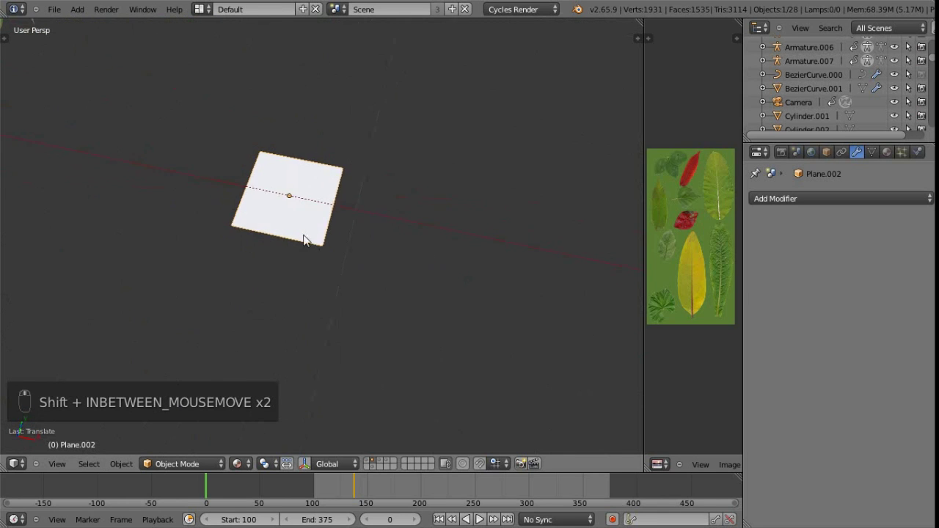
Enter Edit Mode on the new plane and select three of its corner vertices.
key(Tab)
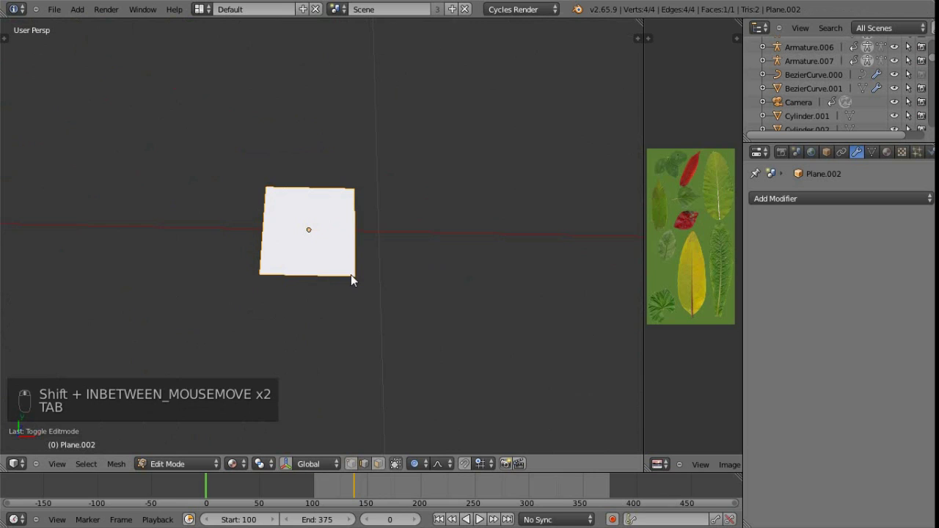
key(ctrl+Tab)
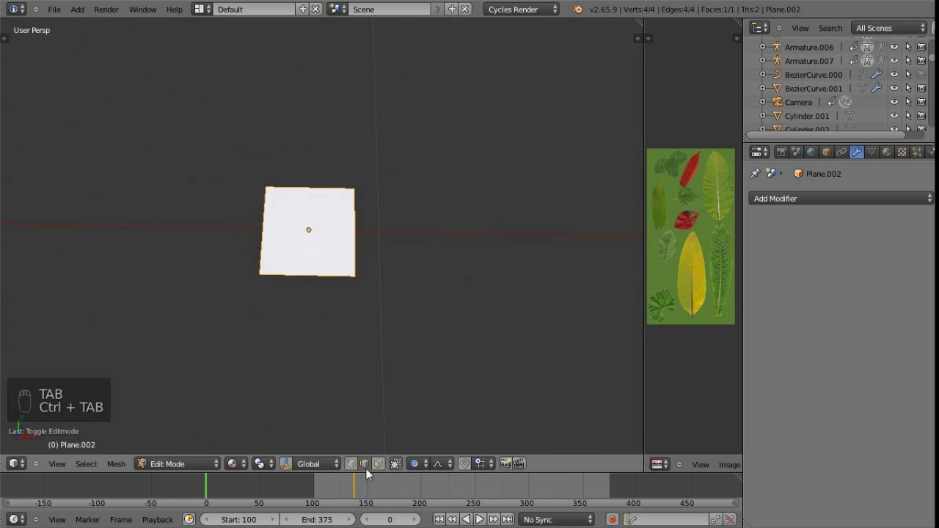
click(296, 209)
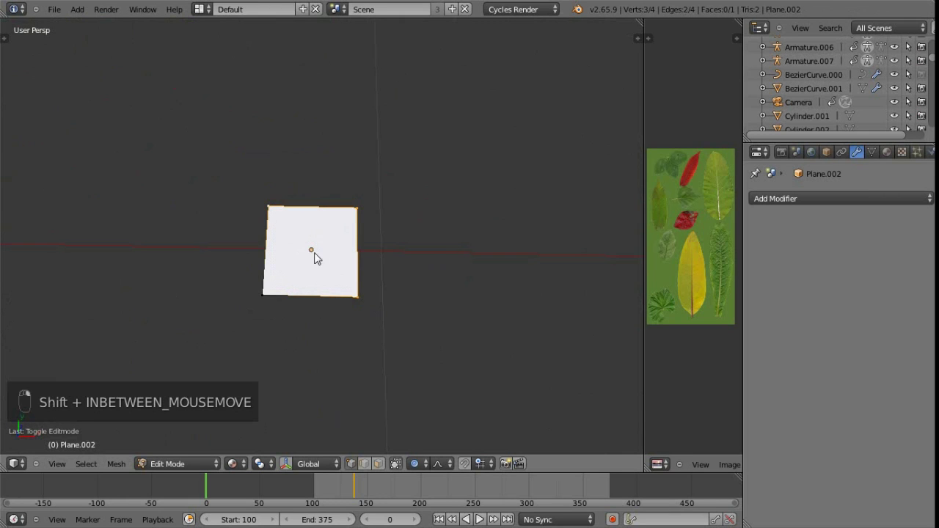
Delete the three selected corners, leaving one vertex, and check it in Top and Front views.
key(x)
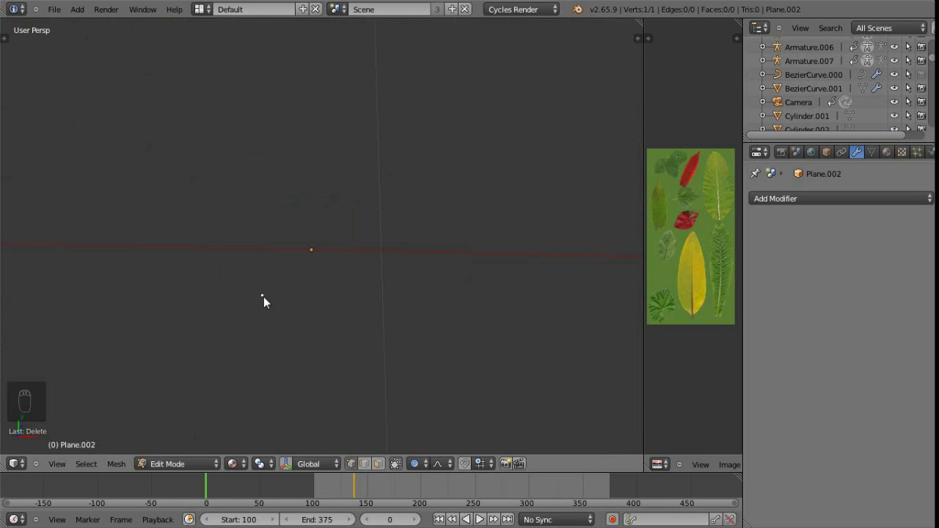
drag(269, 304, 305, 295)
key(KP_7)
key(KP_8)
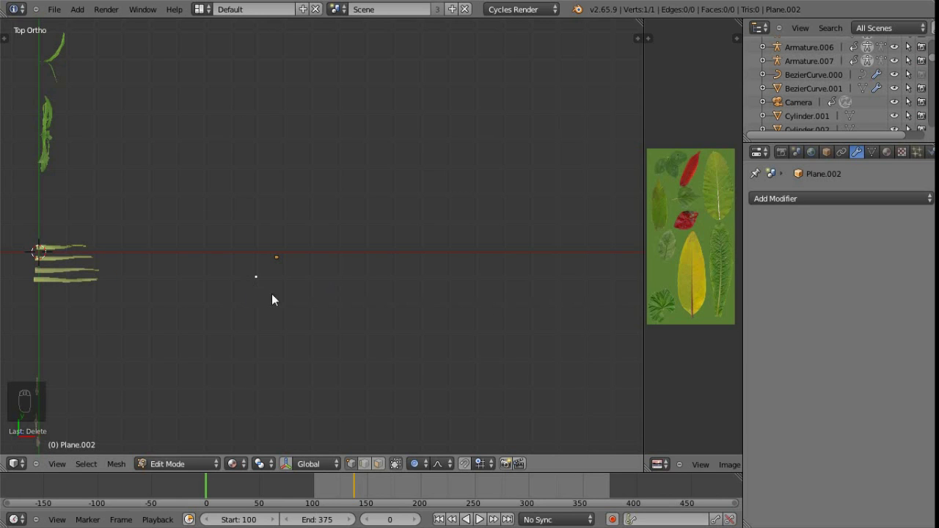
key(KP_1)
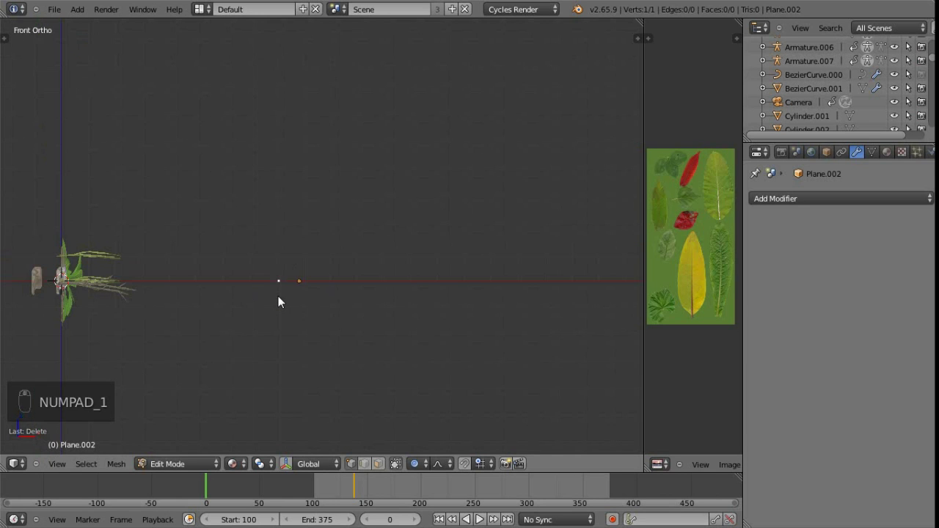
key(KP_3)
key(KP_7)
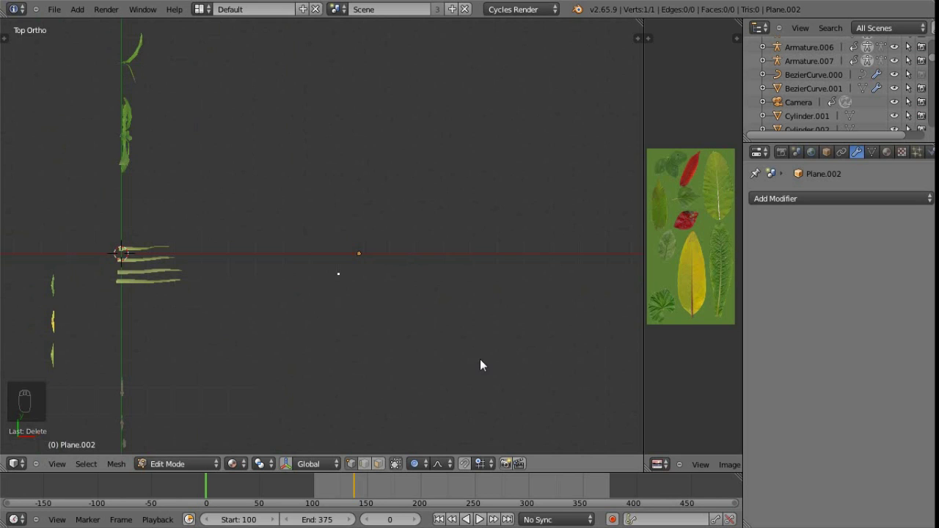
Move the lone vertex along the X axis onto the ground line beside the ivy.
middle_click(413, 338)
drag(378, 303, 352, 214)
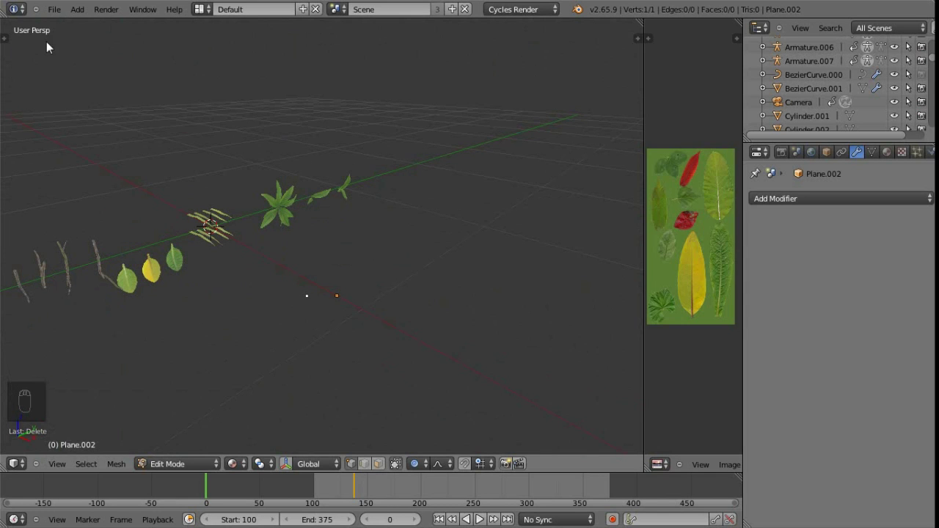
key(KP_5)
key(KP_5)
key(KP_5)
key(KP_5)
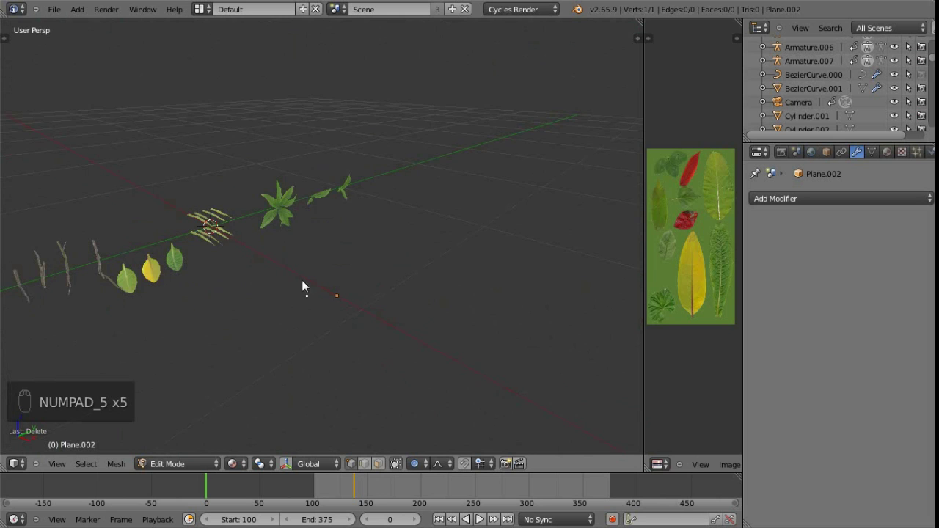
middle_click(322, 300)
drag(355, 378, 334, 312)
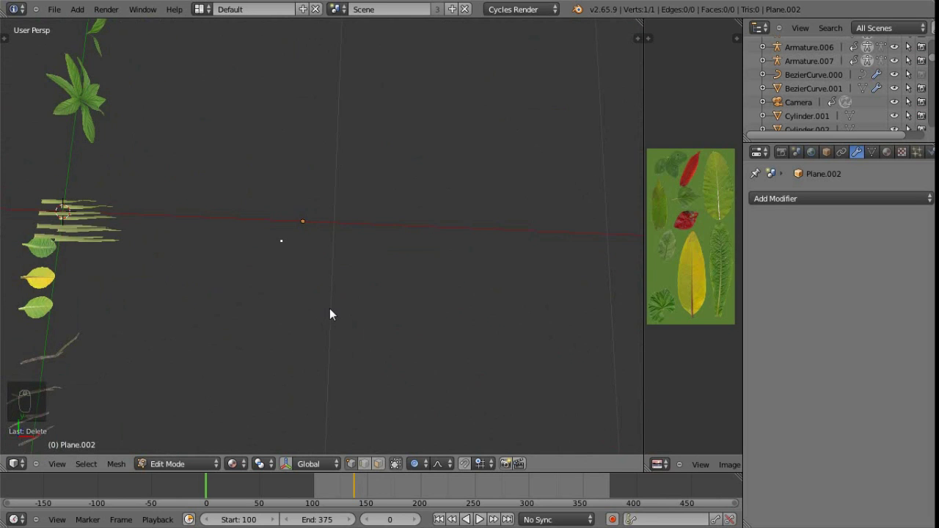
key(KP_7)
key(g)
click(287, 280)
click(327, 279)
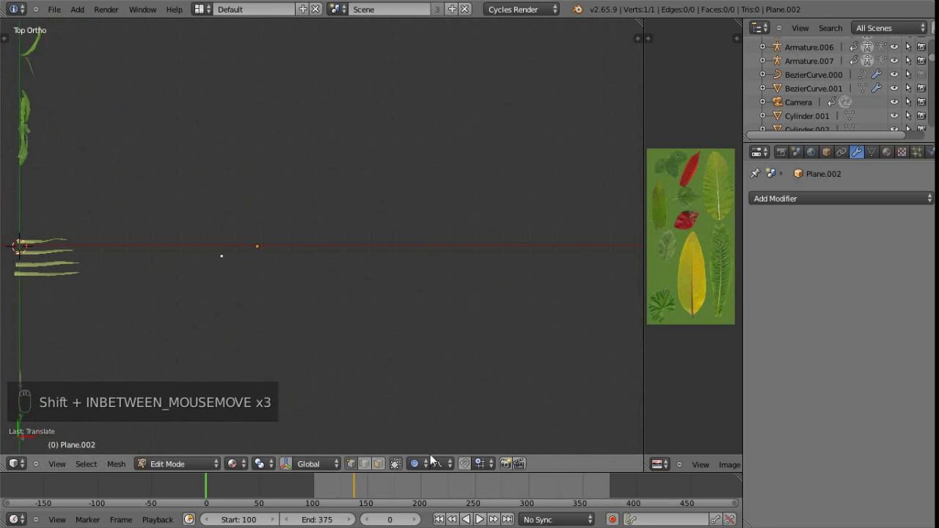
Extrude the vertex into a zigzag outline and select every point of it.
drag(423, 469, 414, 436)
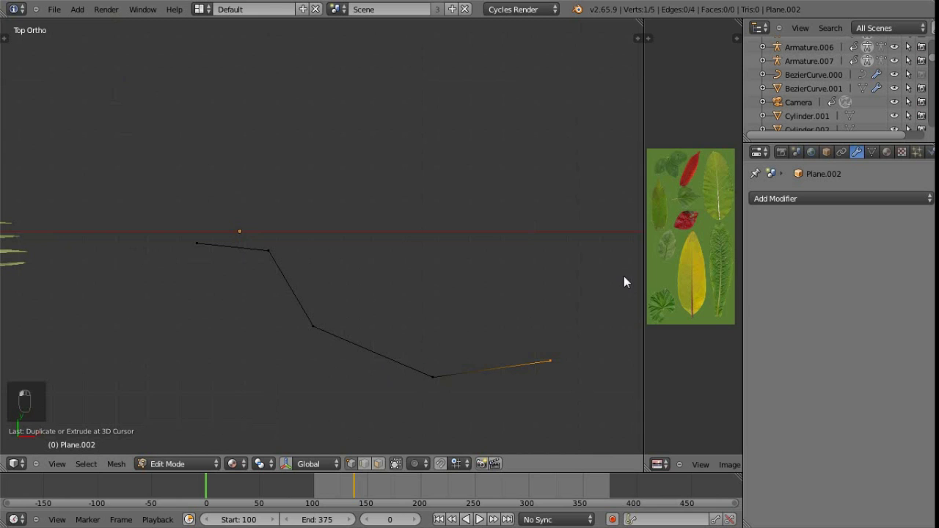
middle_click(405, 290)
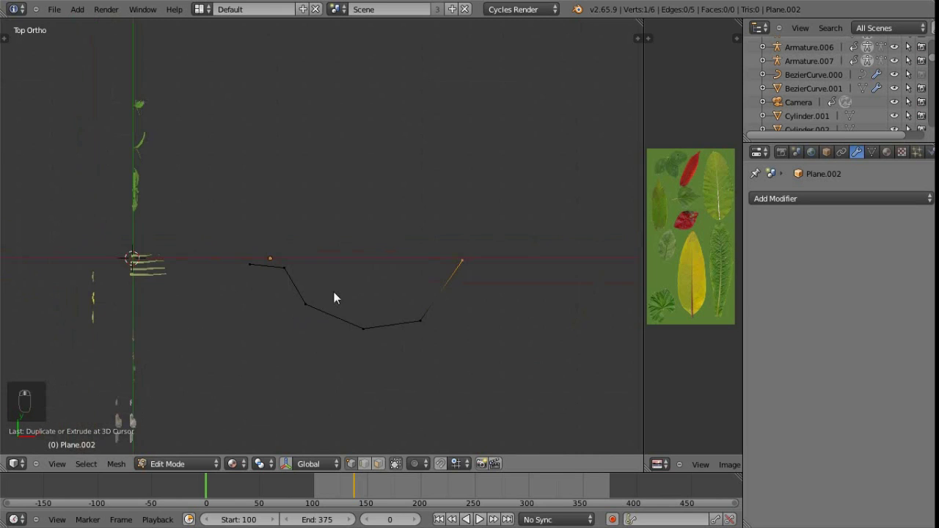
key(a)
key(a)
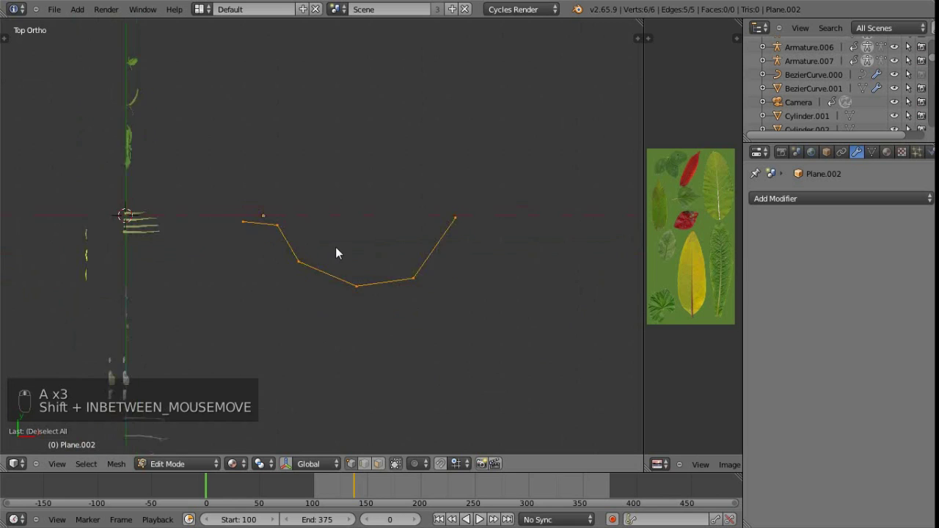
key(ctrl+Tab)
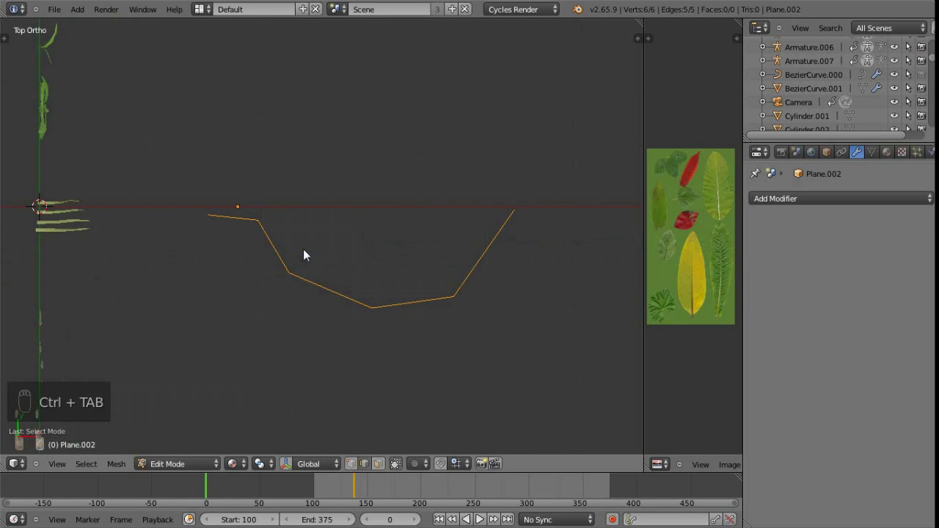
Extrude the outline edges into a strip of ten flat faces forming a curved half-leaf profile.
key(e)
click(399, 387)
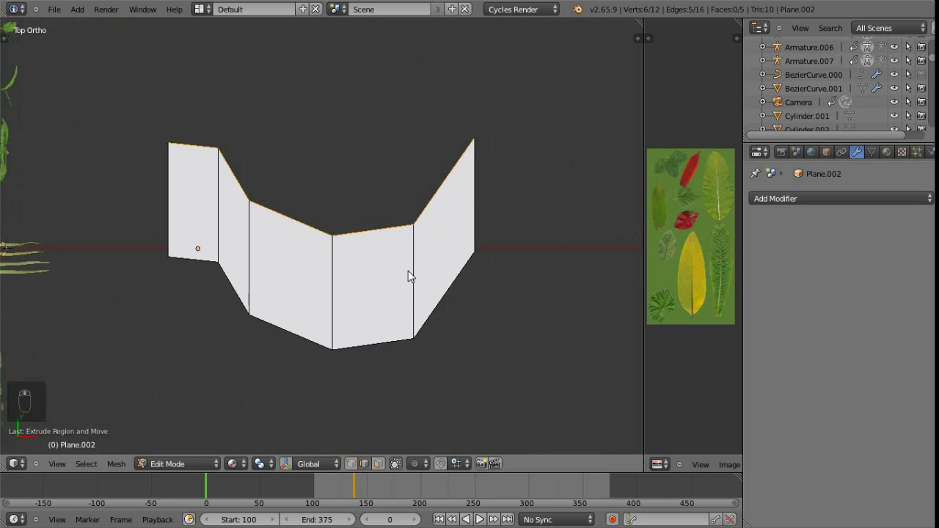
key(ctrl+m)
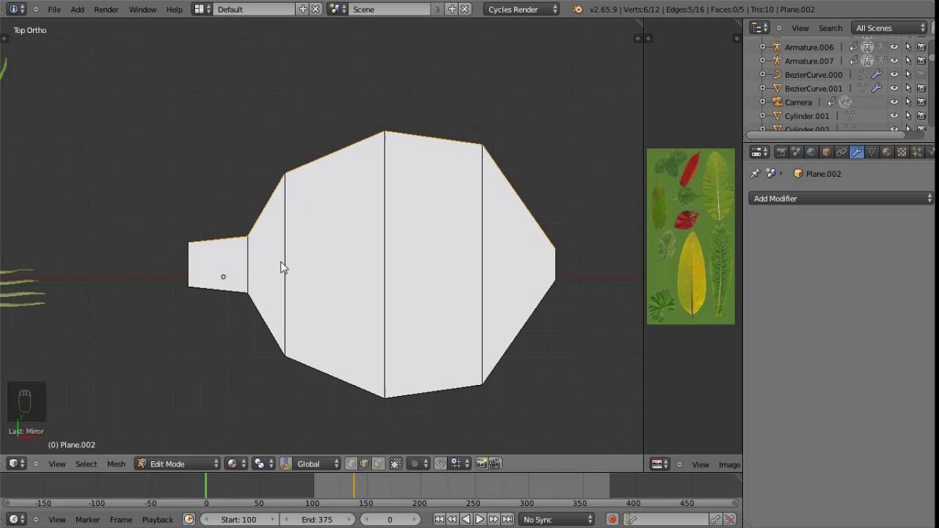
key(ctrl+r)
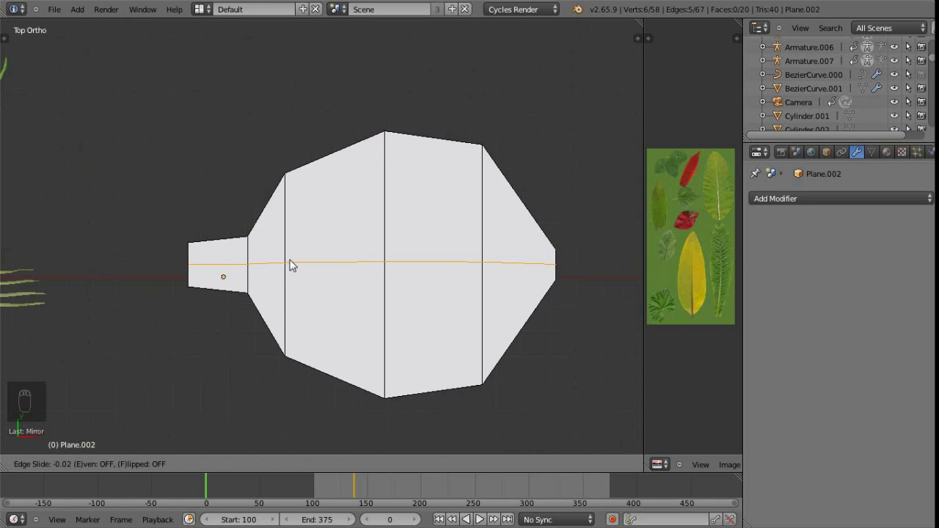
drag(295, 264, 334, 276)
middle_click(286, 254)
click(285, 252)
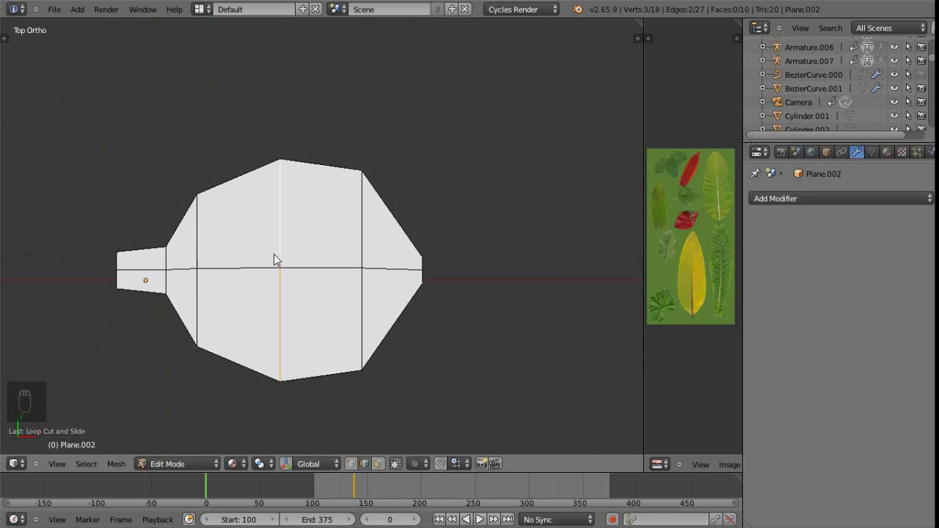
key(ctrl+b)
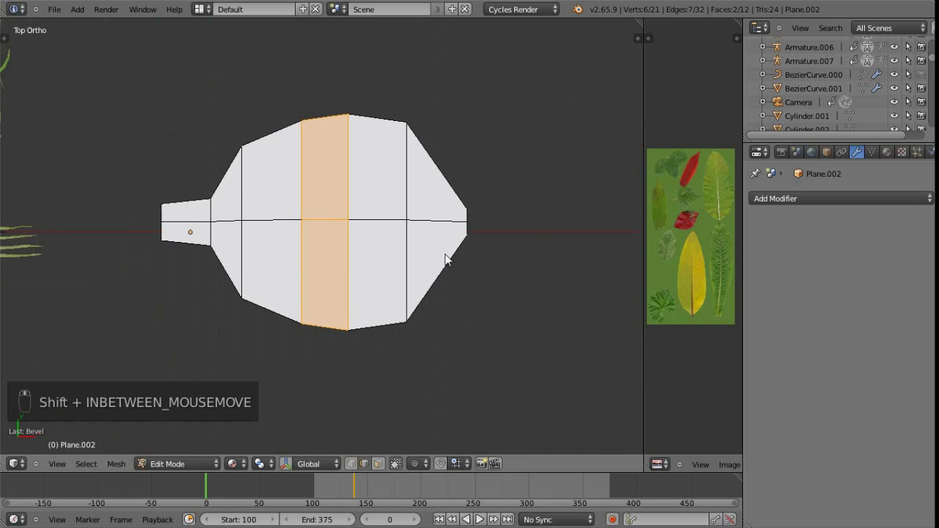
key(ctrl+shift+Tab)
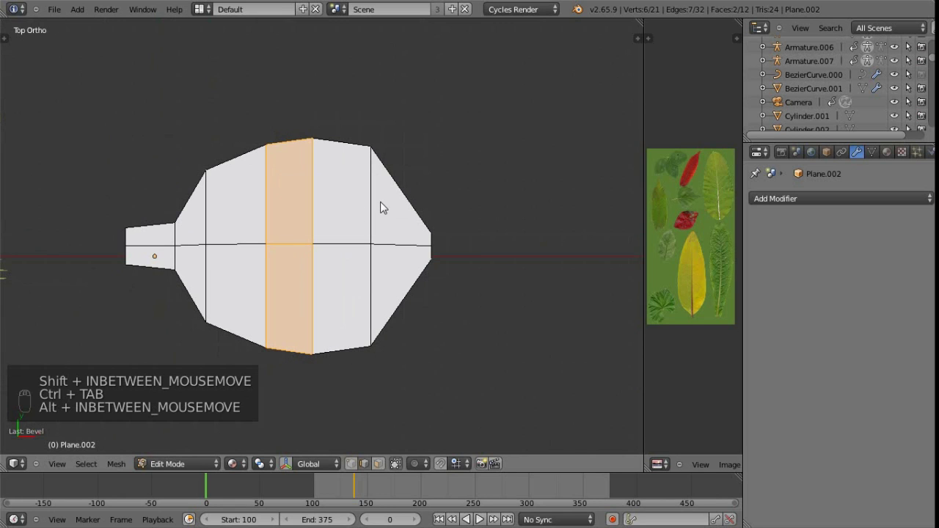
key(ctrl+b)
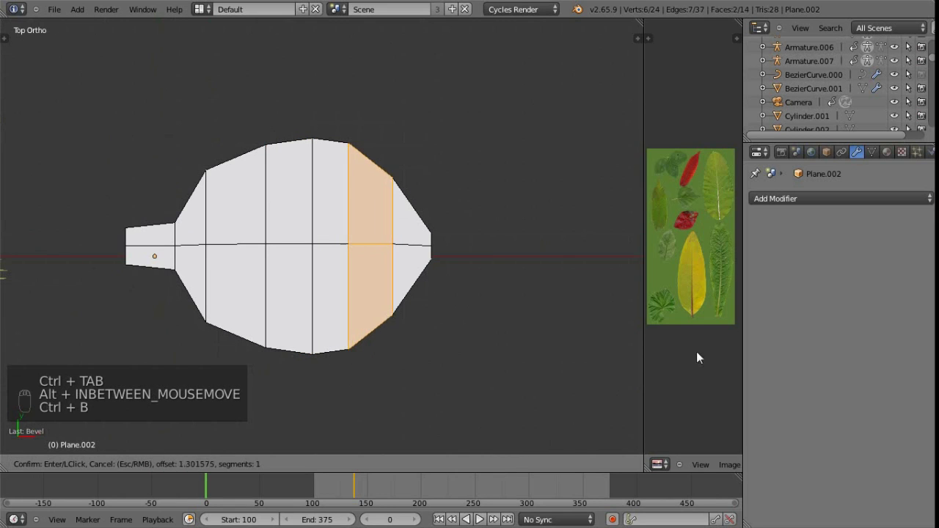
click(344, 258)
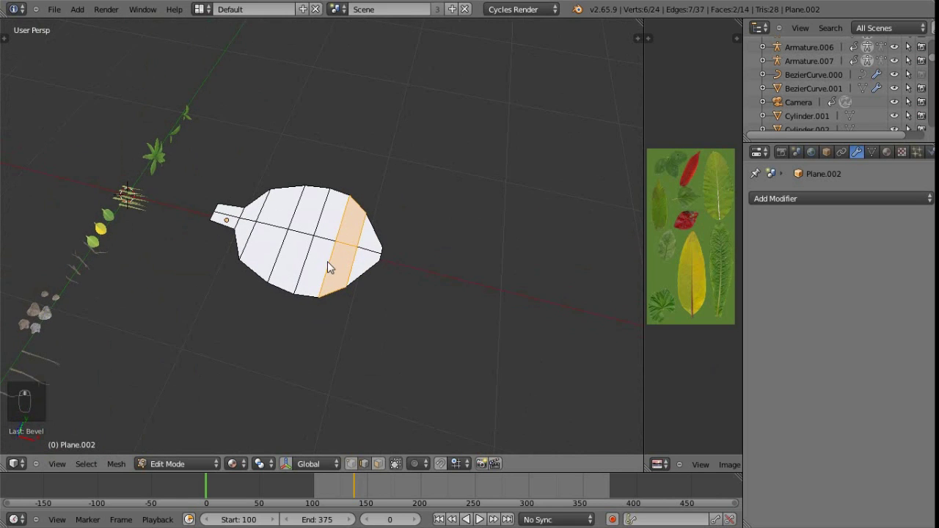
Browse the Add Modifier list without choosing, then select all of the tail's geometry.
drag(330, 288, 843, 206)
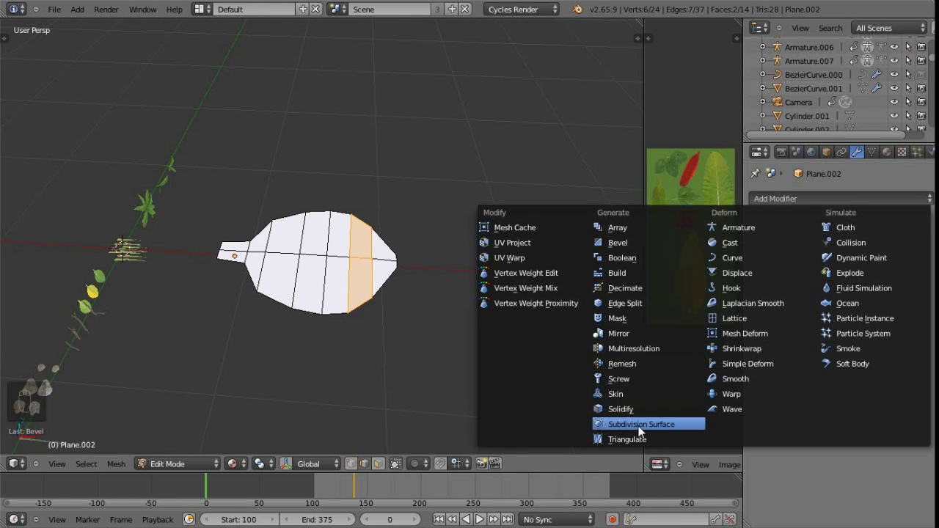
drag(698, 6, 363, 279)
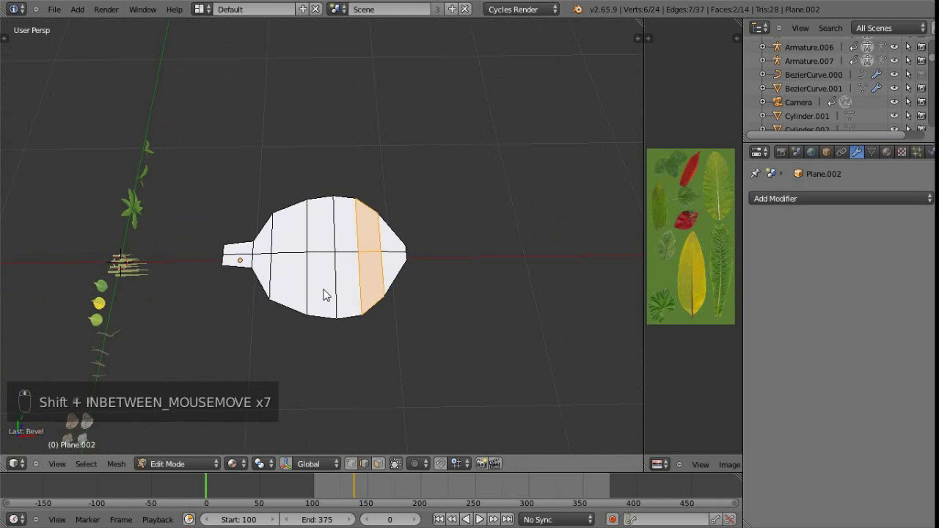
key(a)
key(a)
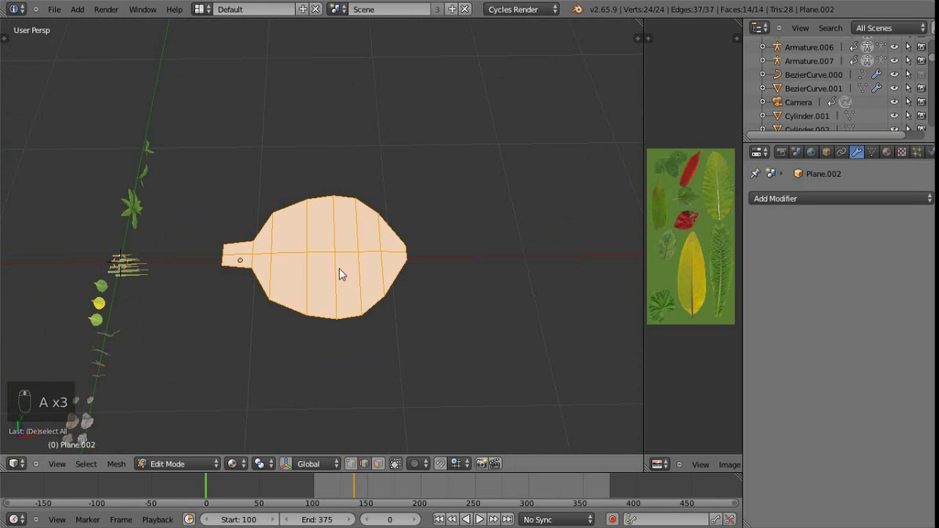
Check the Vertices menu, then pick a few vertices on the tail outline.
key(ctrl+v)
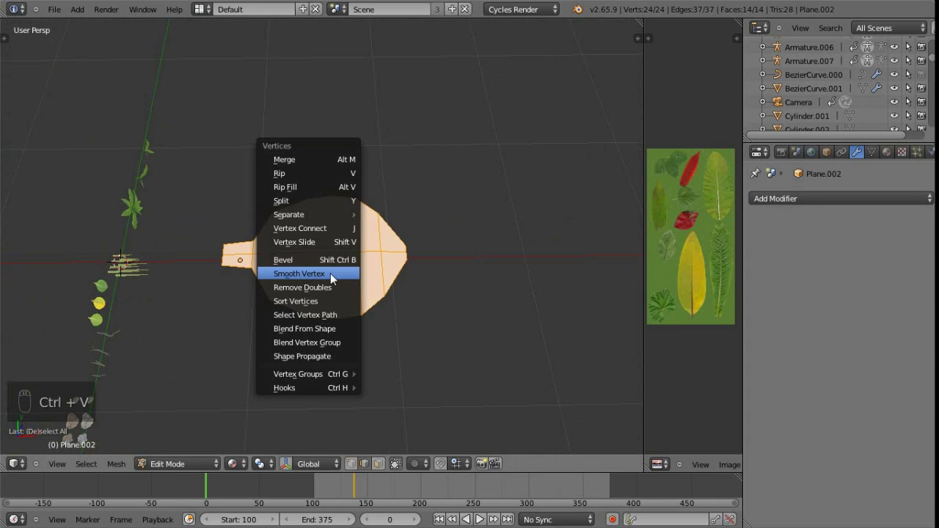
drag(355, 256, 335, 271)
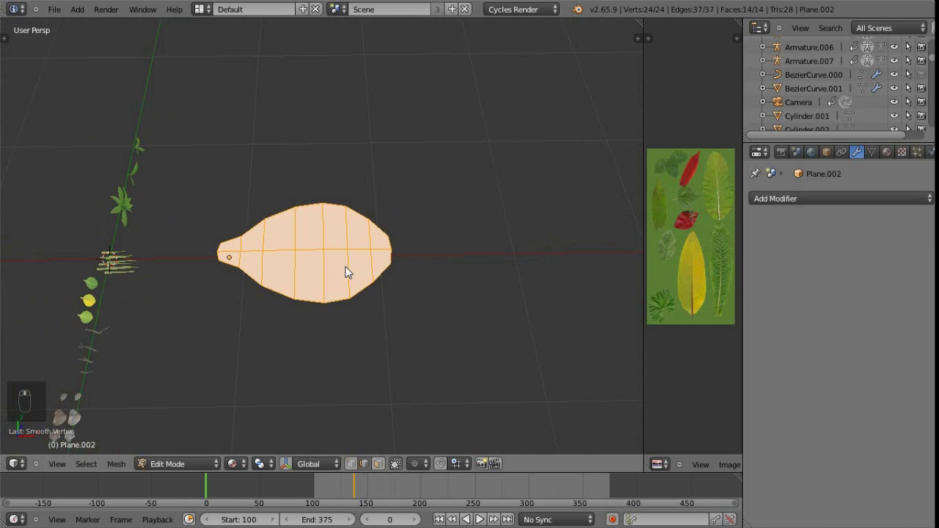
key(shift+r)
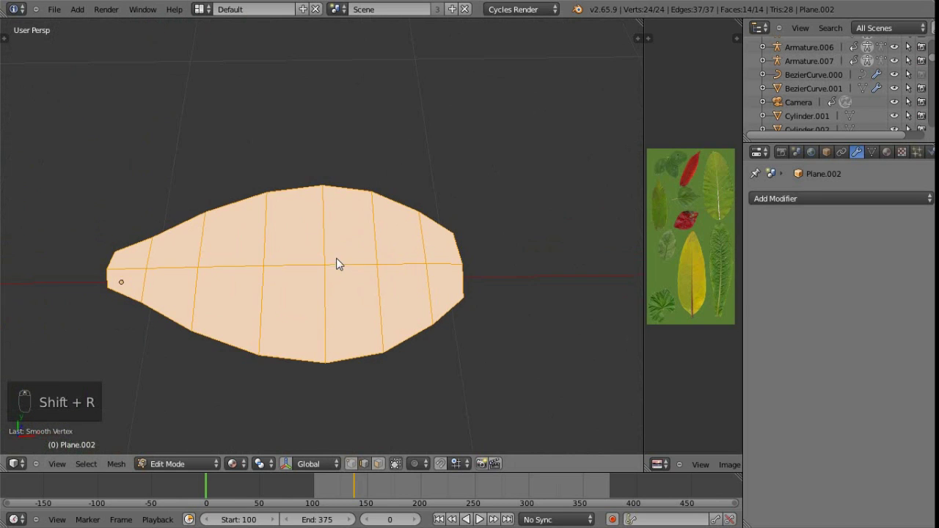
key(g)
drag(451, 284, 484, 312)
key(r)
key(g)
click(471, 313)
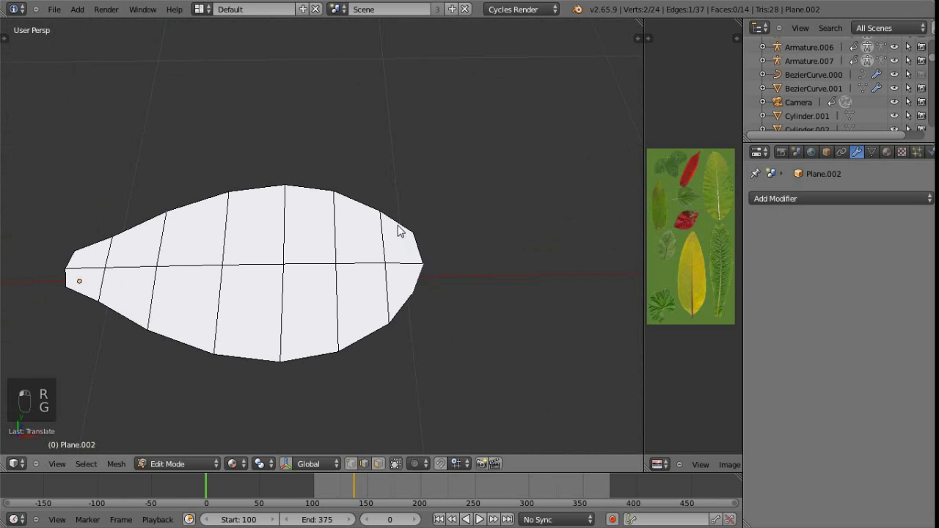
key(g)
key(r)
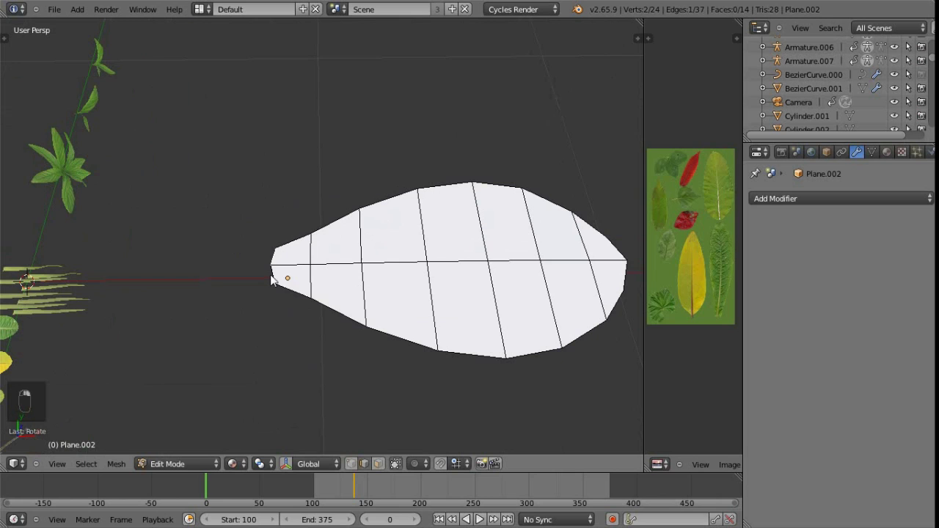
Move the selected vertices along an axis to refine the tail, inspect in Object Mode and return.
key(g)
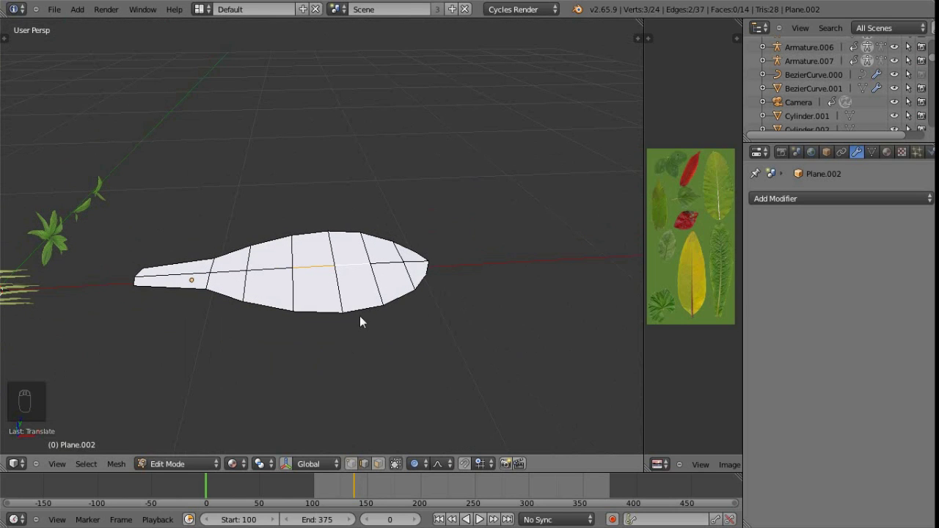
key(g)
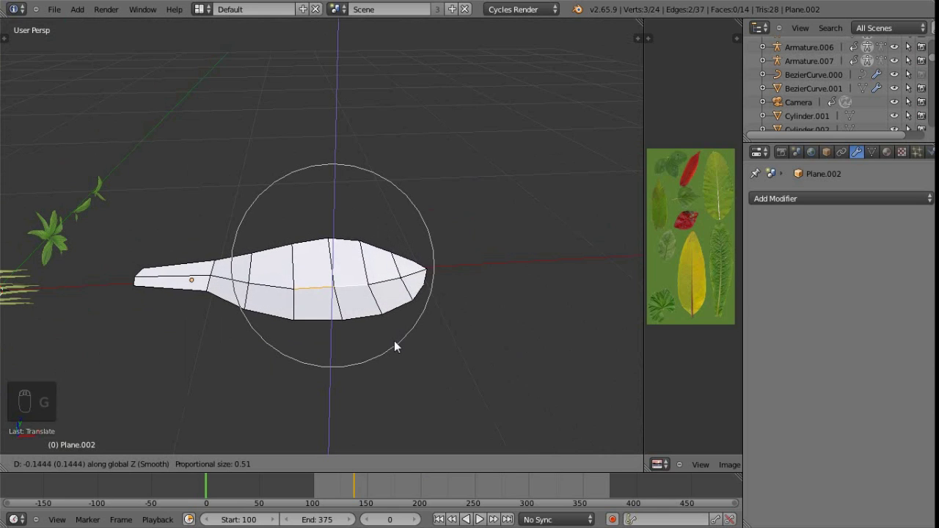
drag(329, 303, 320, 339)
key(Tab)
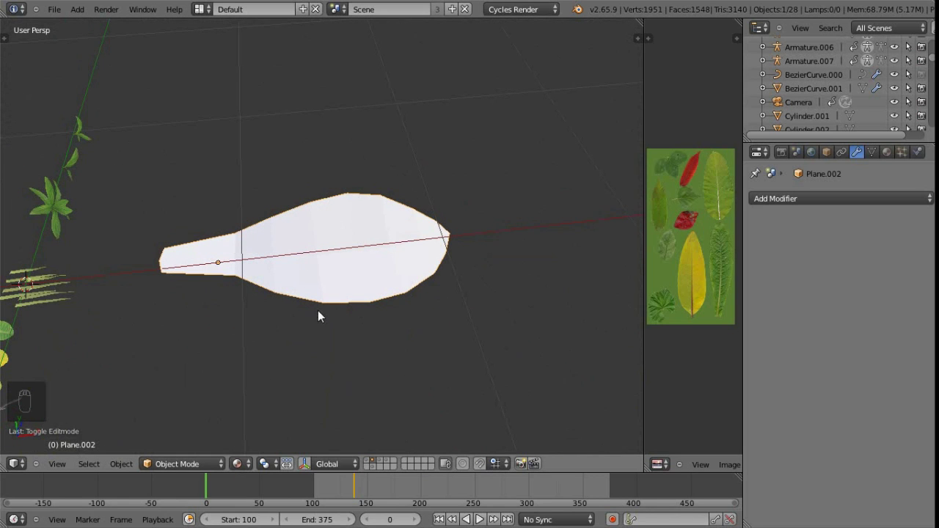
drag(246, 468, 334, 331)
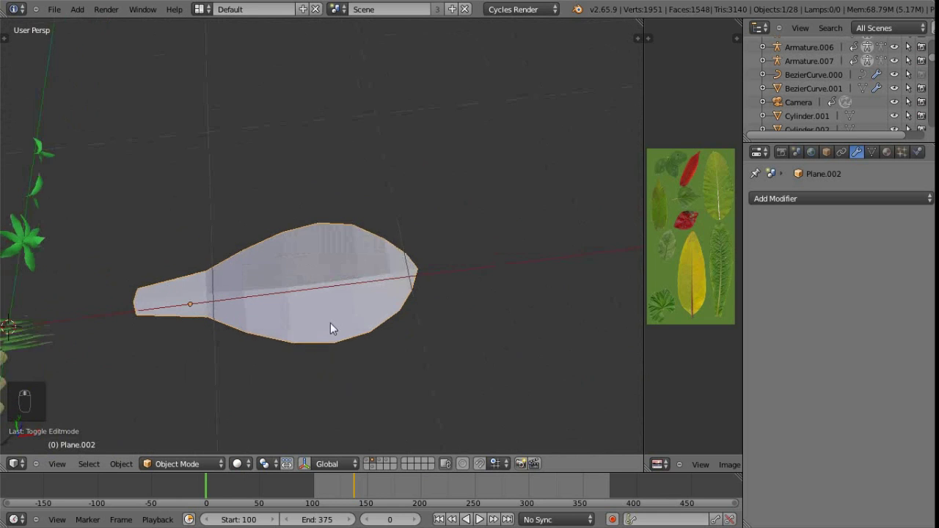
drag(422, 207, 305, 276)
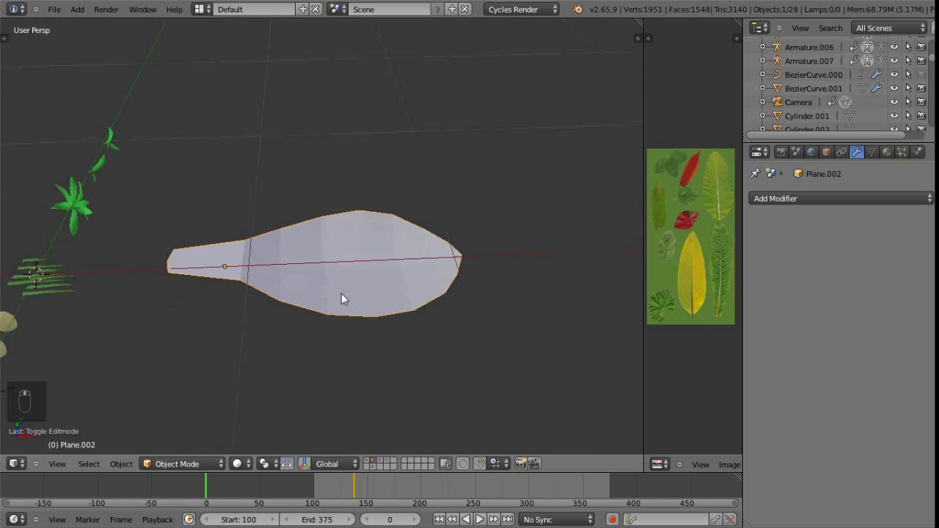
key(Tab)
Select all faces, then enable the Mesh: LoopTools add-on in User Preferences.
key(a)
key(a)
key(ctrl+f)
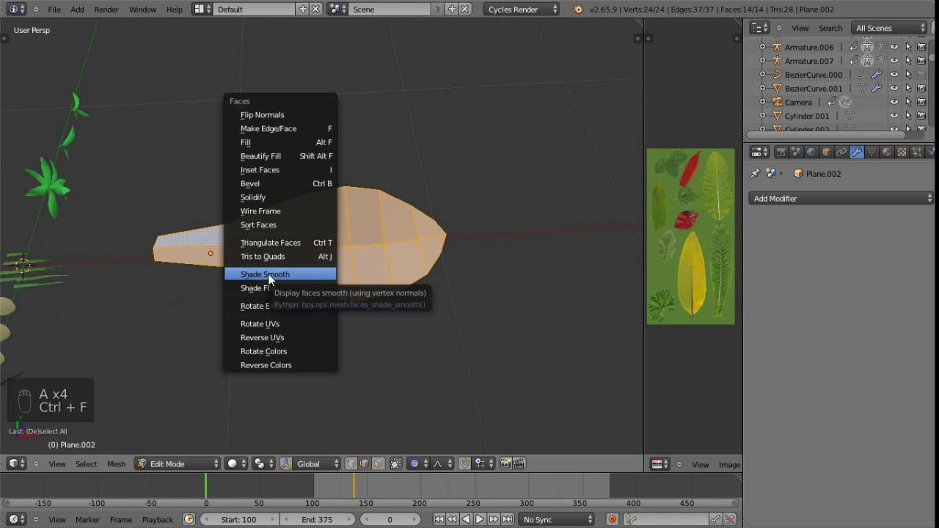
key(Tab)
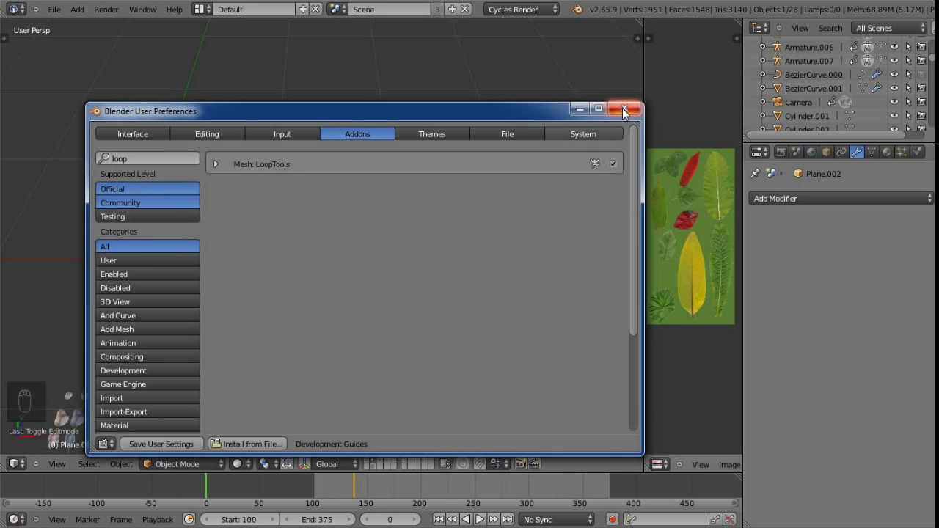
key(Tab)
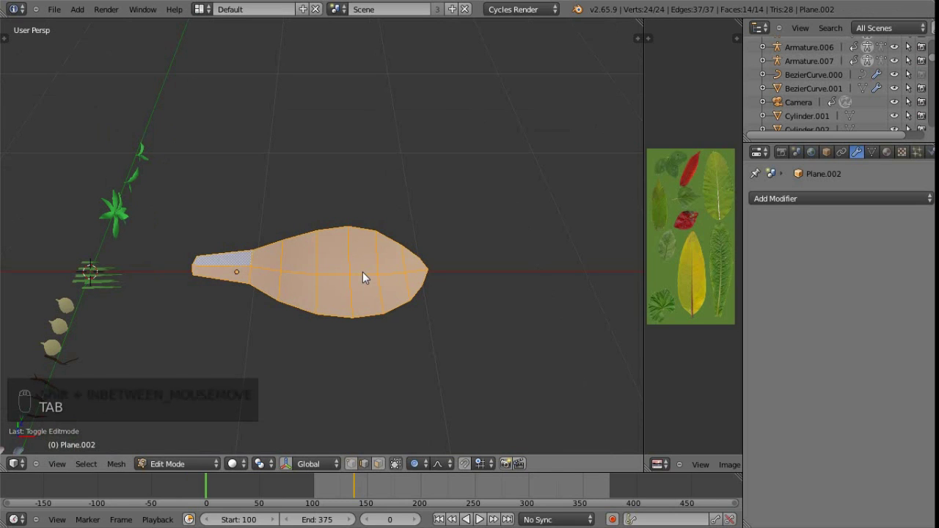
Try a LoopTools reshape, undo it, select the outer boundary loop and show the tool shelf.
key(w)
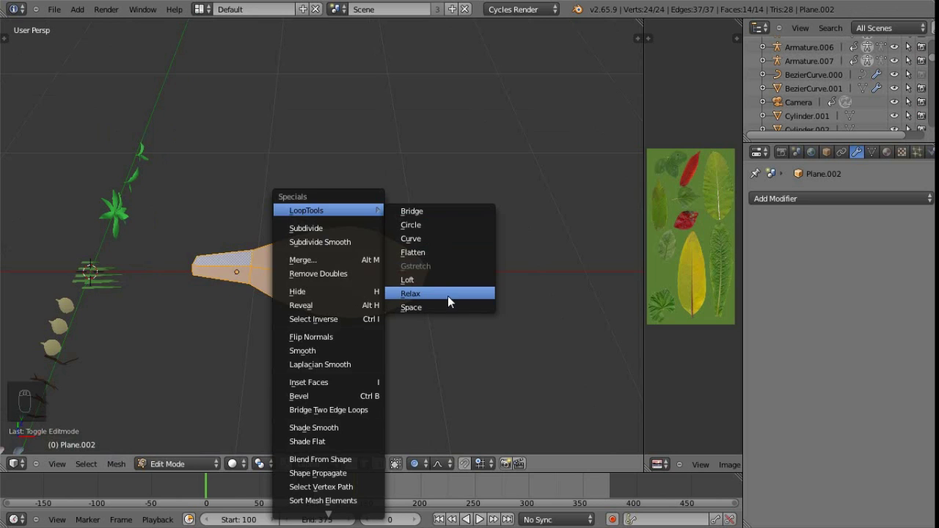
middle_click(342, 258)
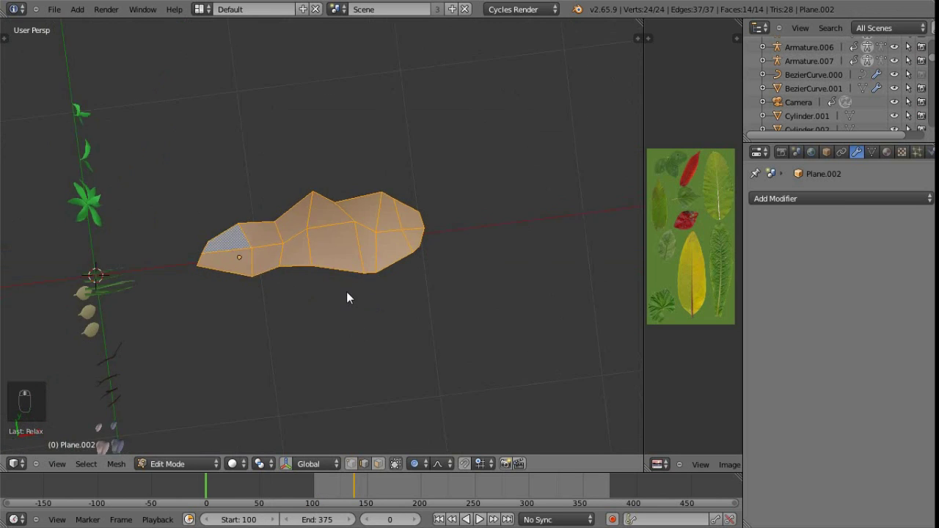
key(ctrl+z)
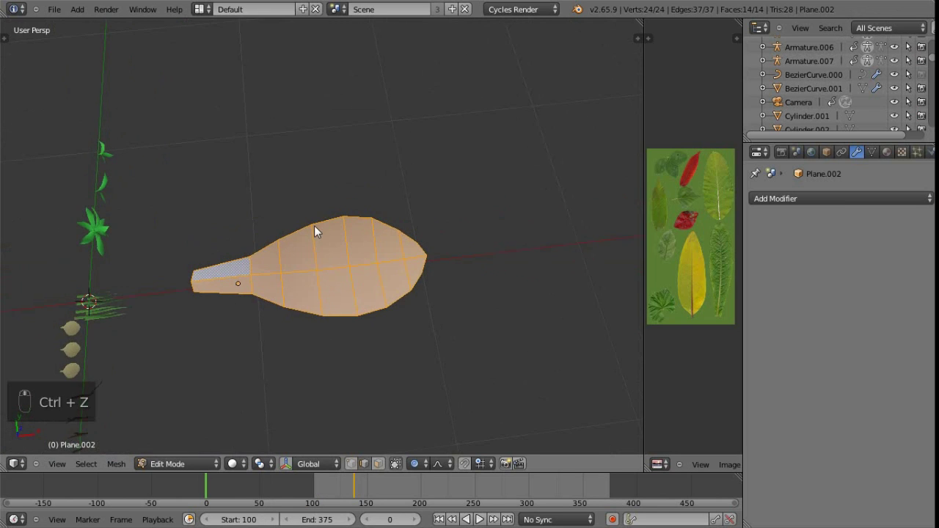
key(ctrl+Tab)
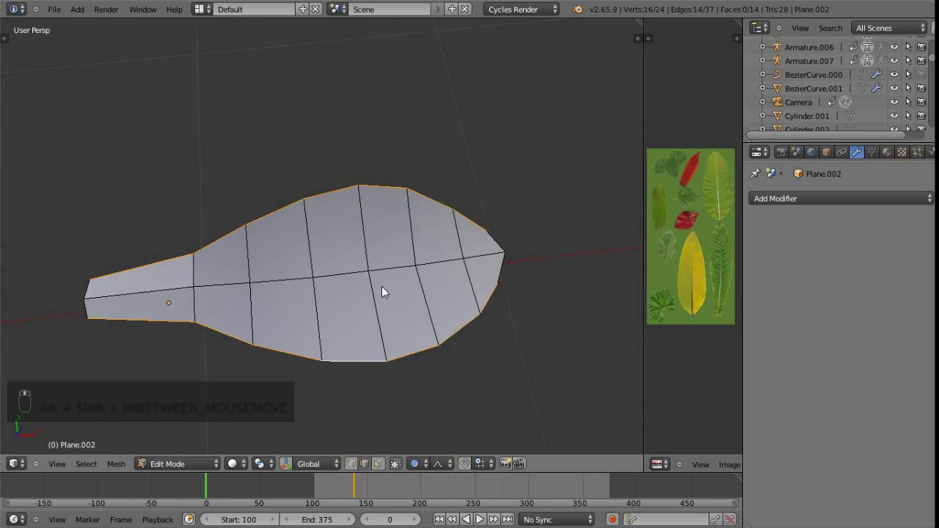
key(w)
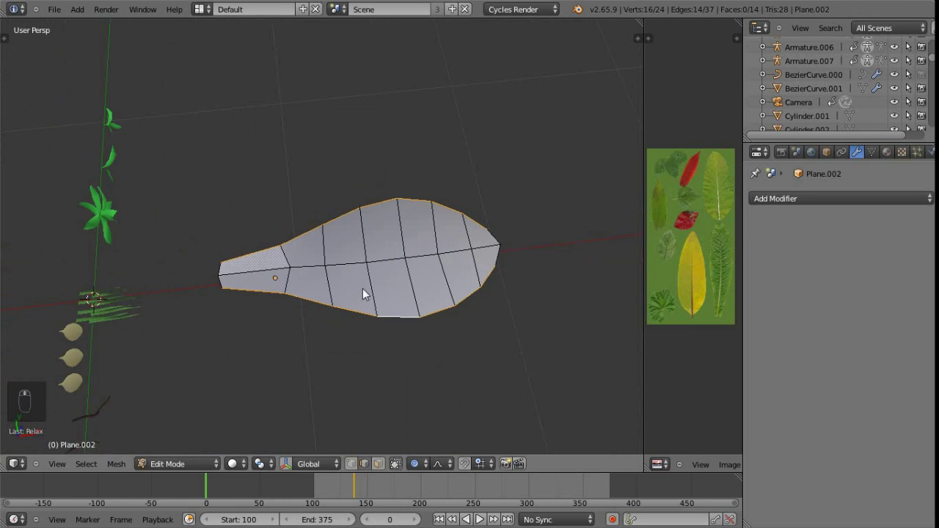
key(t)
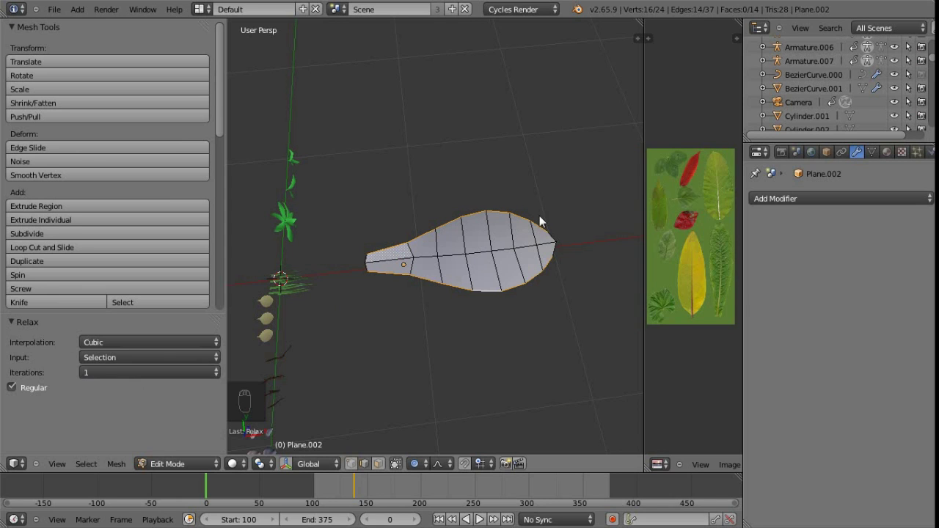
Pull the stem vertices at the narrow end out into a long, narrow stalk.
drag(157, 378, 575, 229)
middle_click(462, 257)
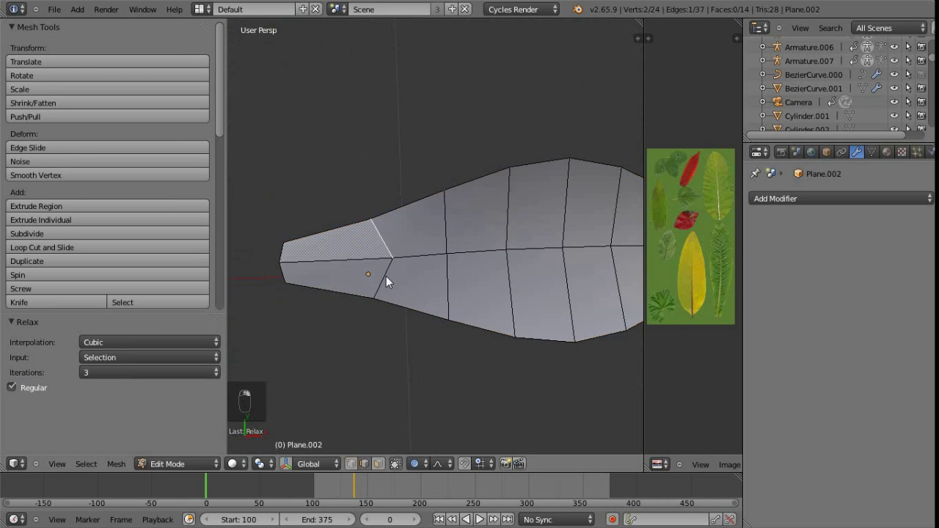
key(s)
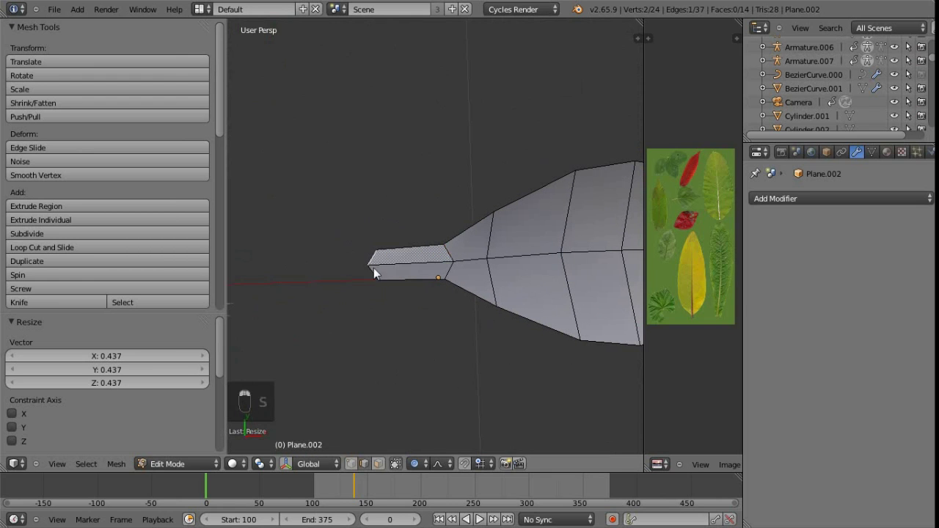
key(g)
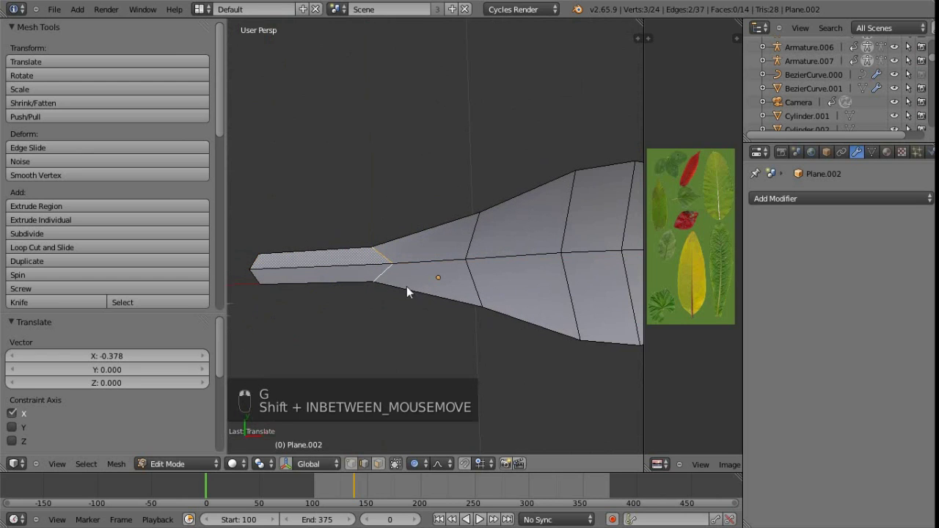
key(g)
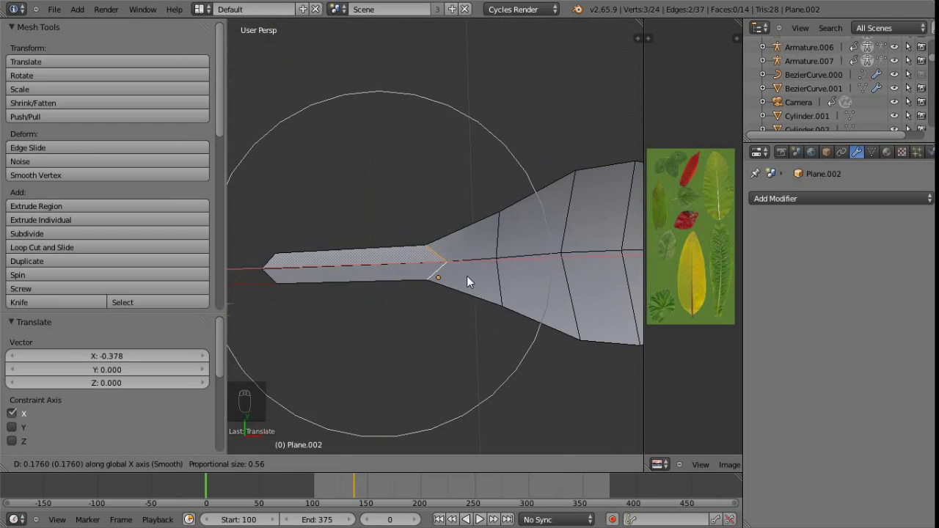
drag(536, 297, 529, 261)
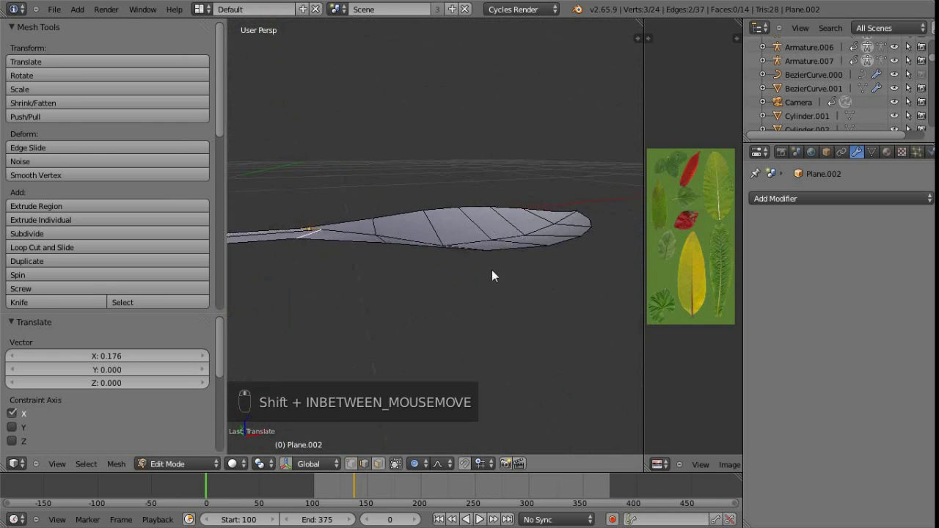
Select and reshape the bottom faces of the first leaf so its end tapers.
key(Tab)
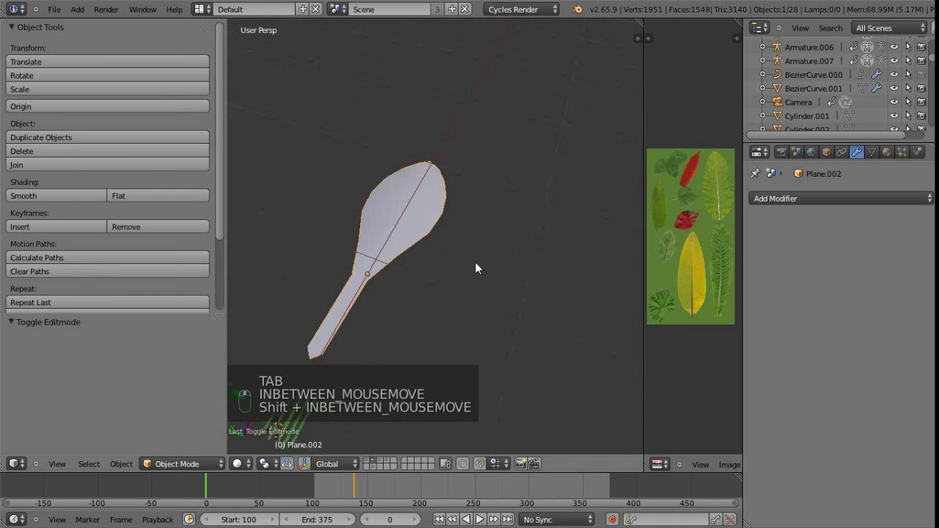
key(shift+d)
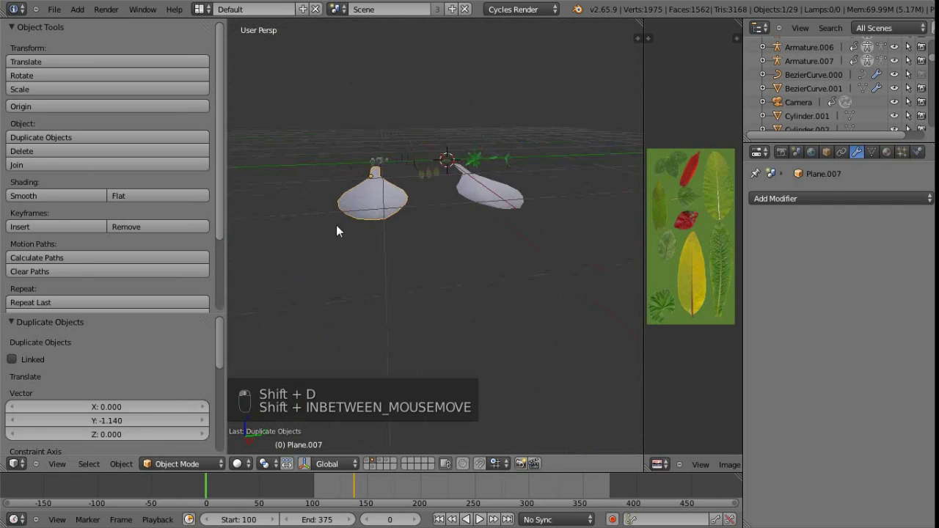
key(Tab)
key(a)
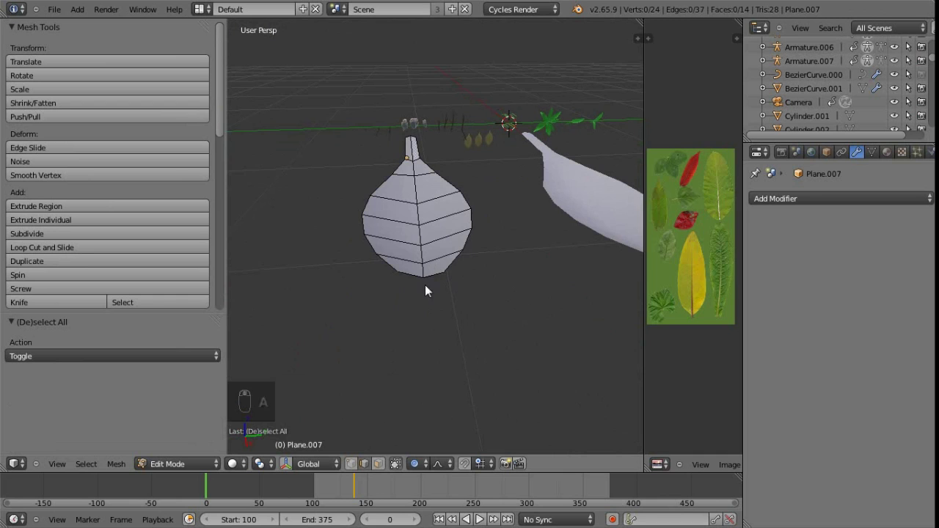
key(b)
click(362, 276)
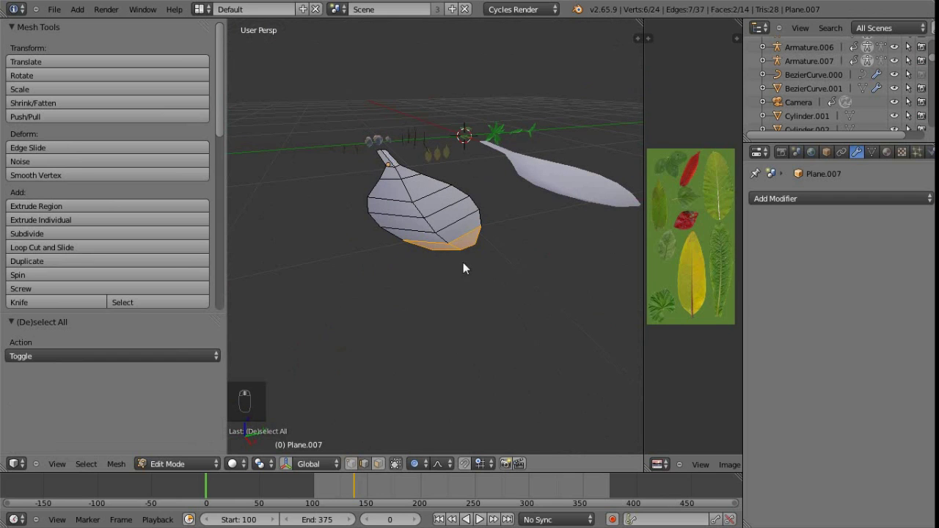
key(r)
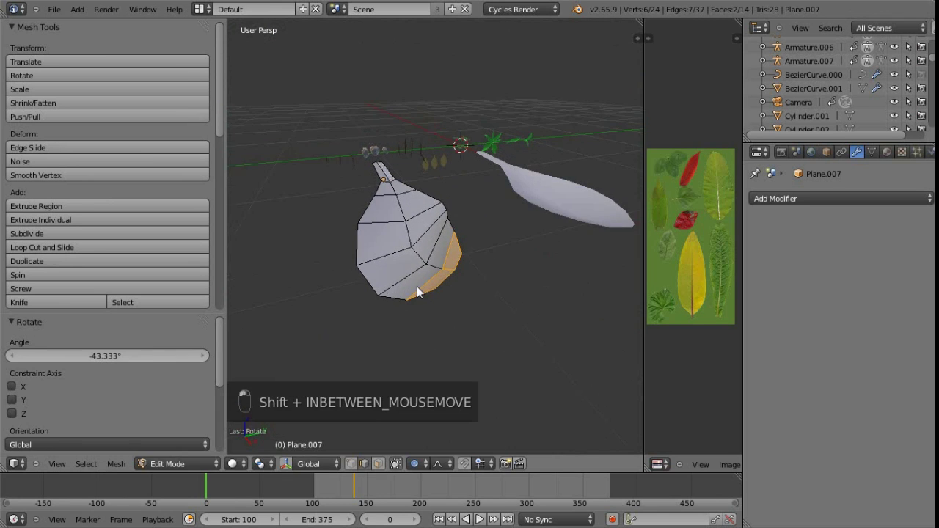
key(Tab)
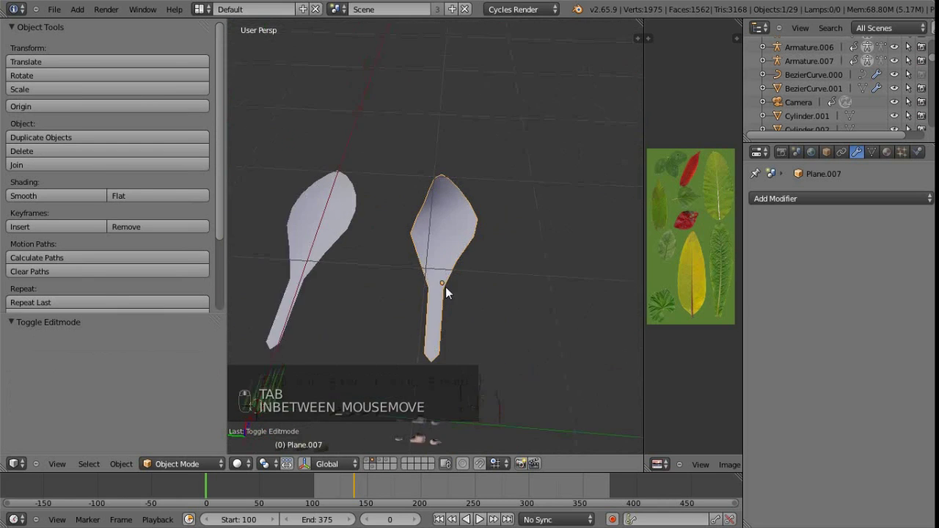
Reshape the tip vertices of the other leaf, then leave mesh editing.
key(Tab)
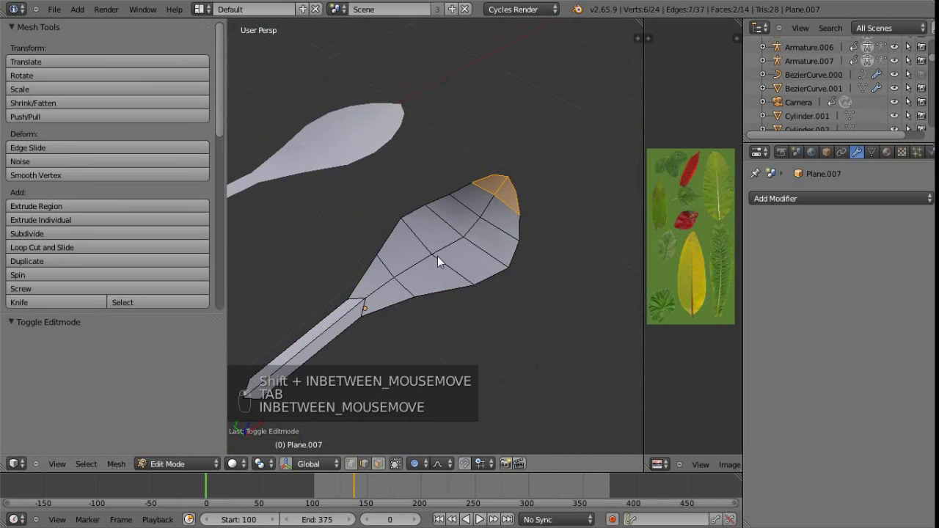
key(r)
key(g)
click(485, 258)
key(r)
click(445, 257)
key(g)
key(Tab)
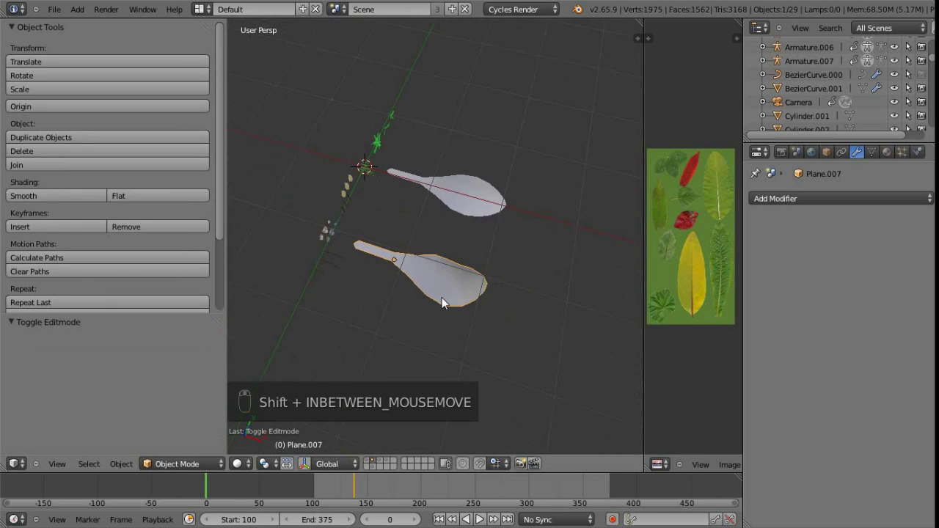
middle_click(452, 259)
middle_click(463, 212)
middle_click(410, 253)
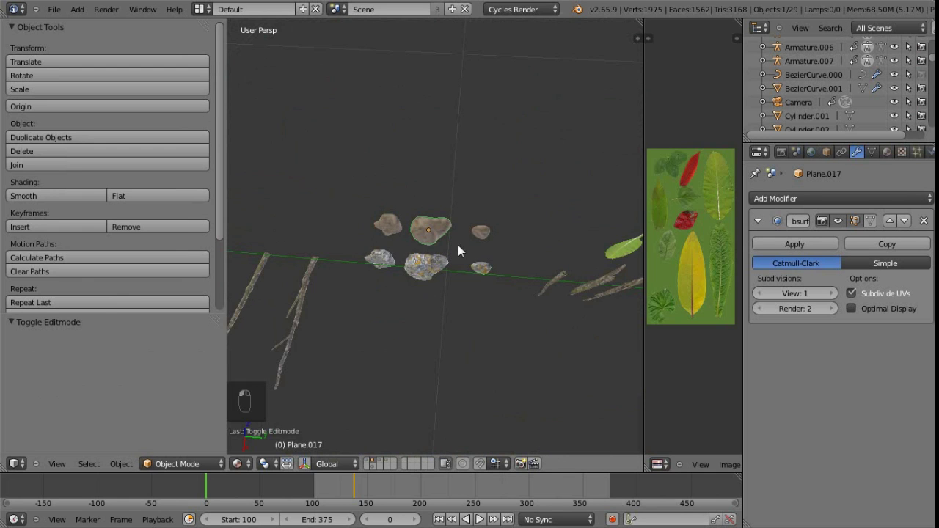
drag(429, 257, 423, 261)
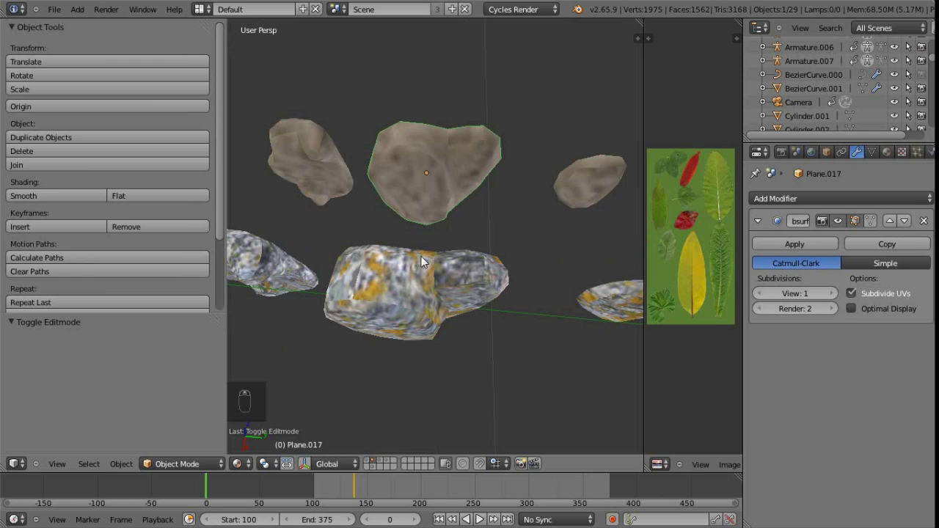
key(Tab)
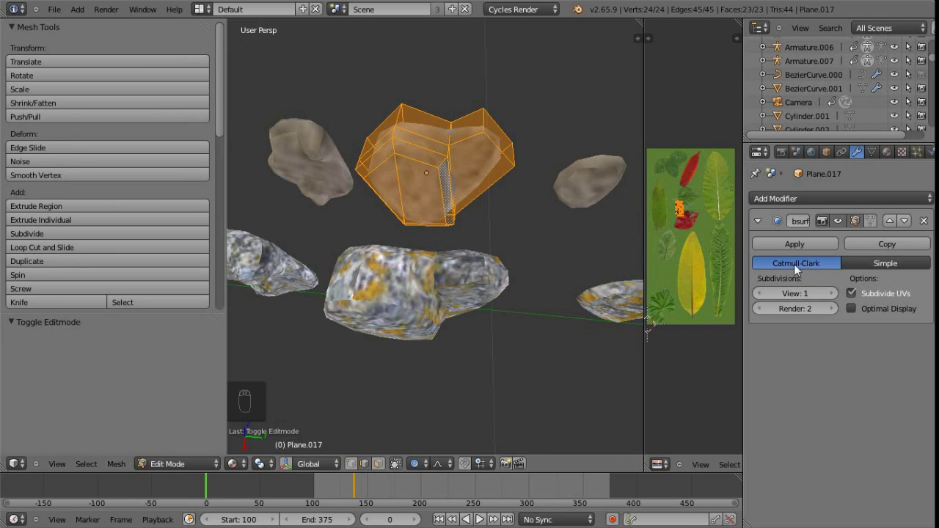
key(Tab)
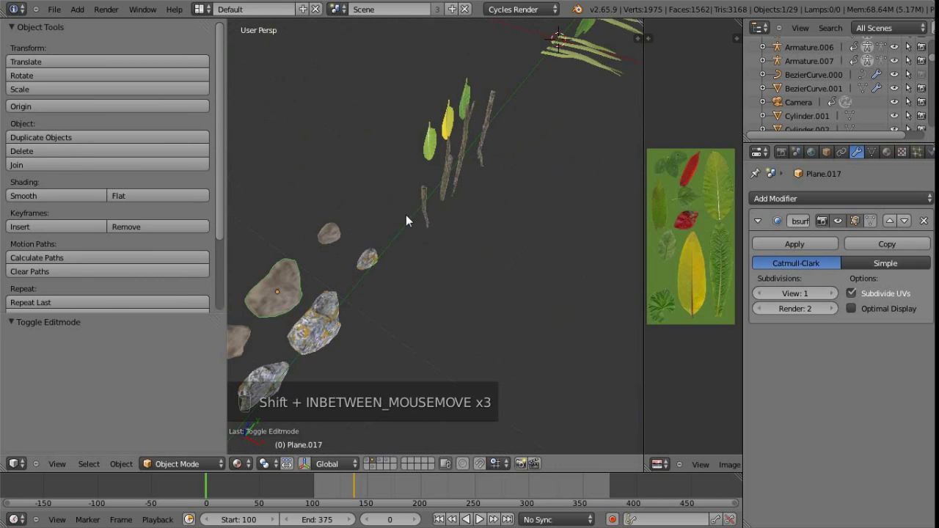
Add a cylinder and stretch it along Z into a tall stem.
key(shift+a)
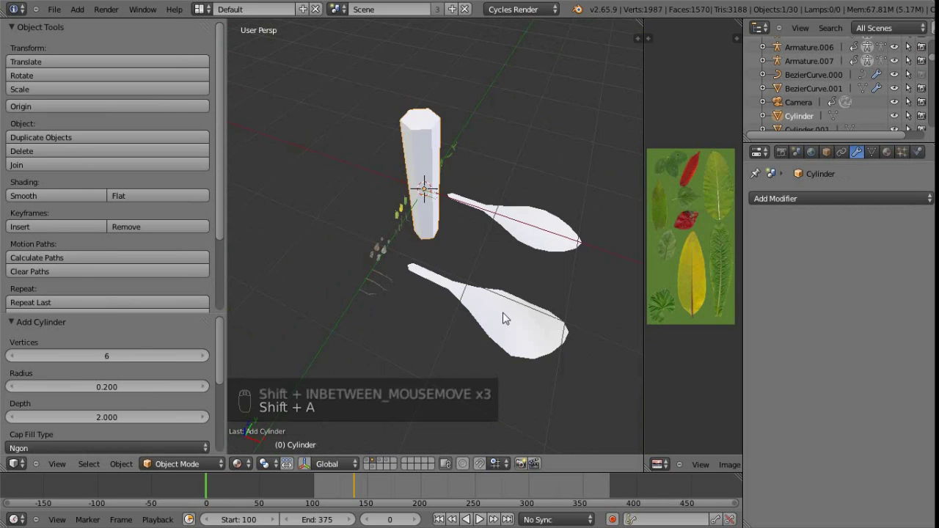
scroll(down, 3)
scroll(up, 3)
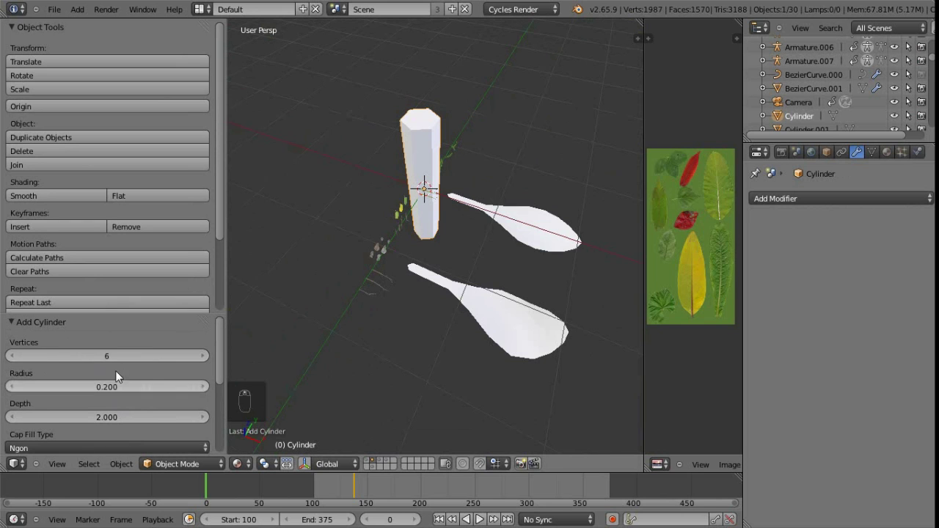
scroll(down, 3)
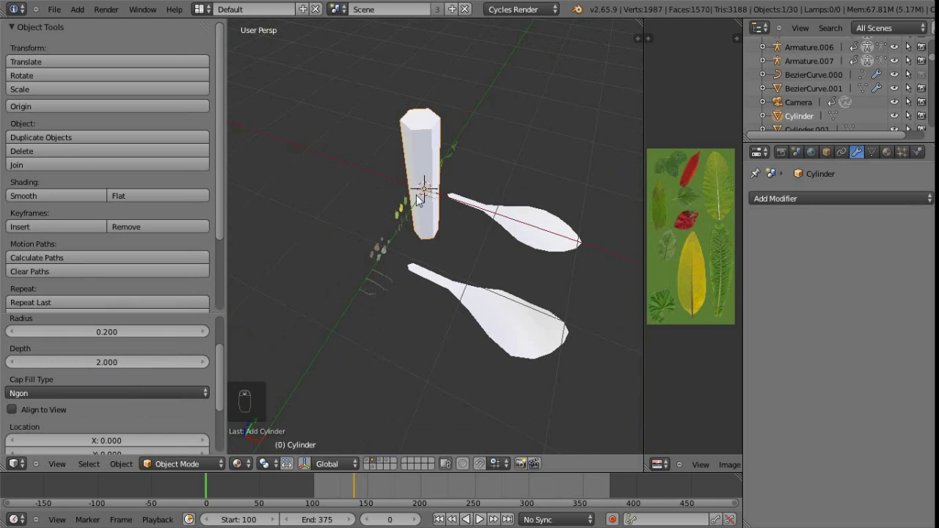
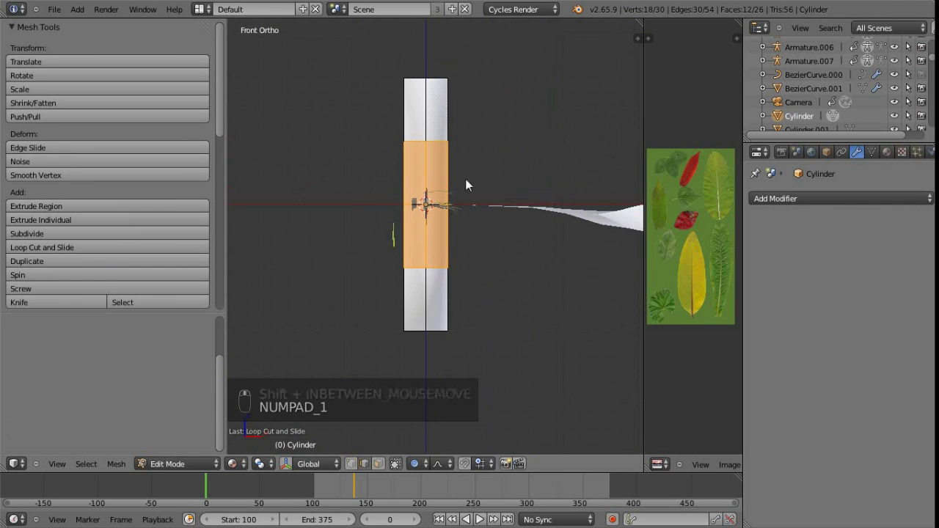
key(a)
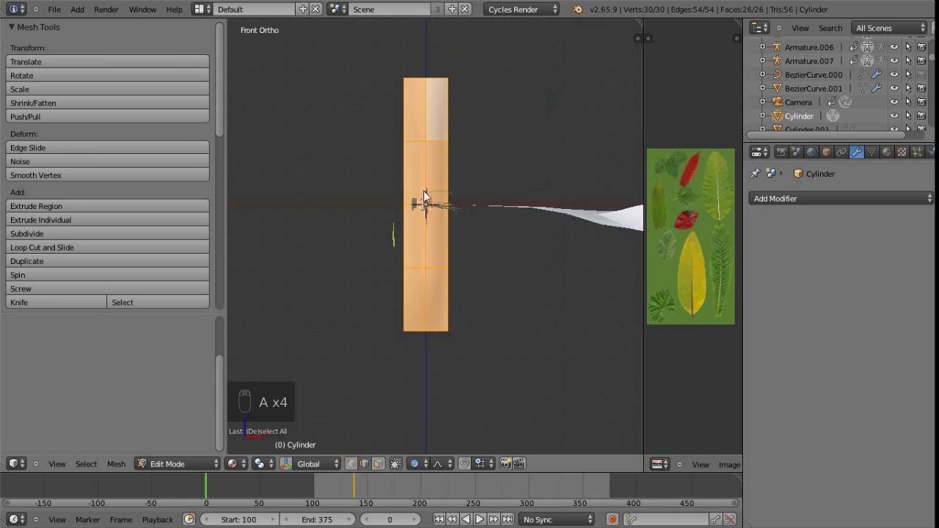
drag(363, 507, 332, 467)
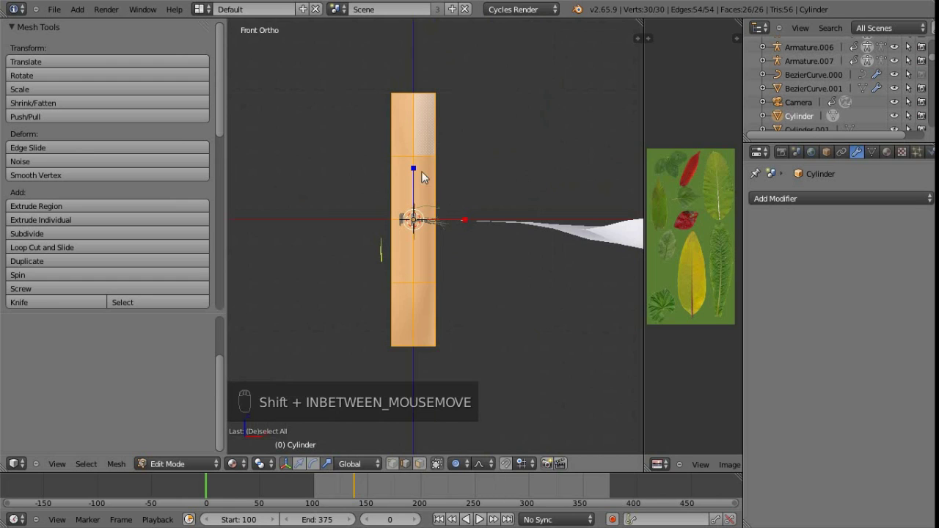
drag(417, 172, 417, 185)
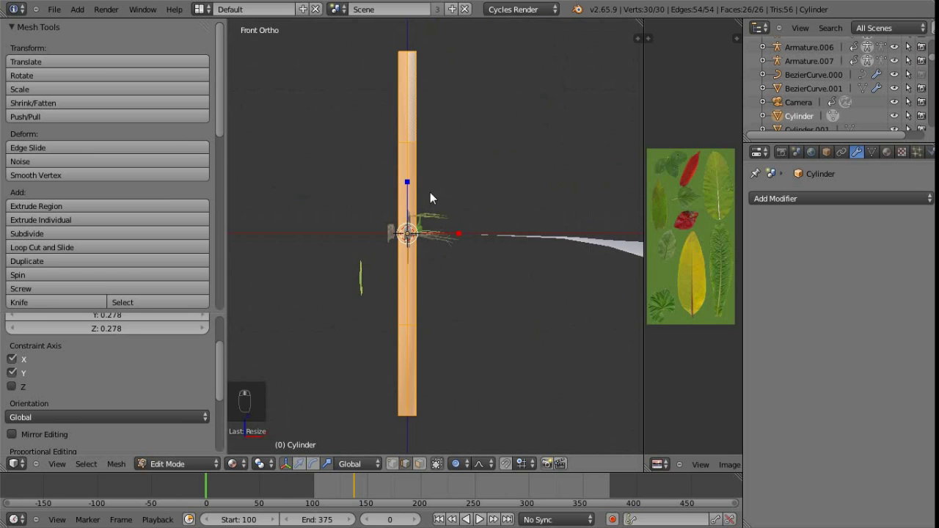
Scale the stem down in X and Y to make it thin.
key(z)
key(ctrl+Tab)
key(a)
key(b)
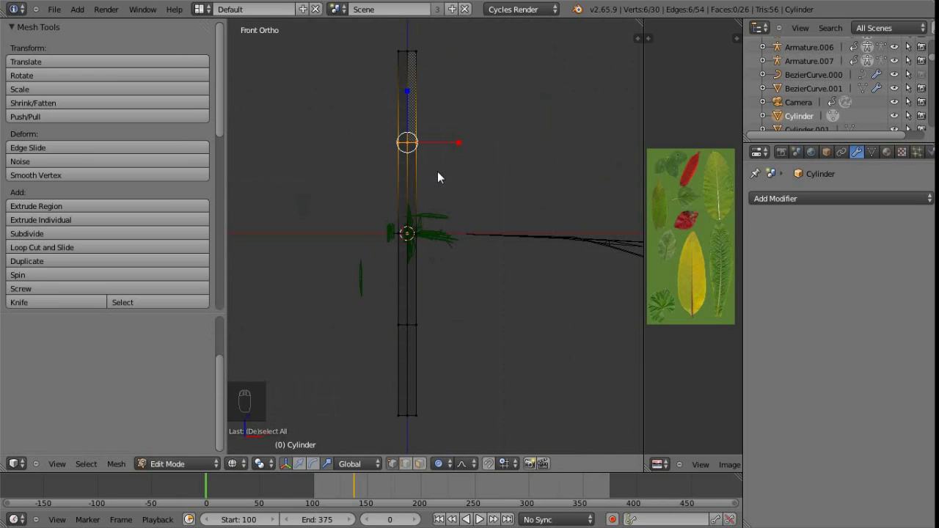
Shift the middle vertex ring sideways with proportional editing to bend the stem, checked from the side.
key(ctrl+space)
key(g)
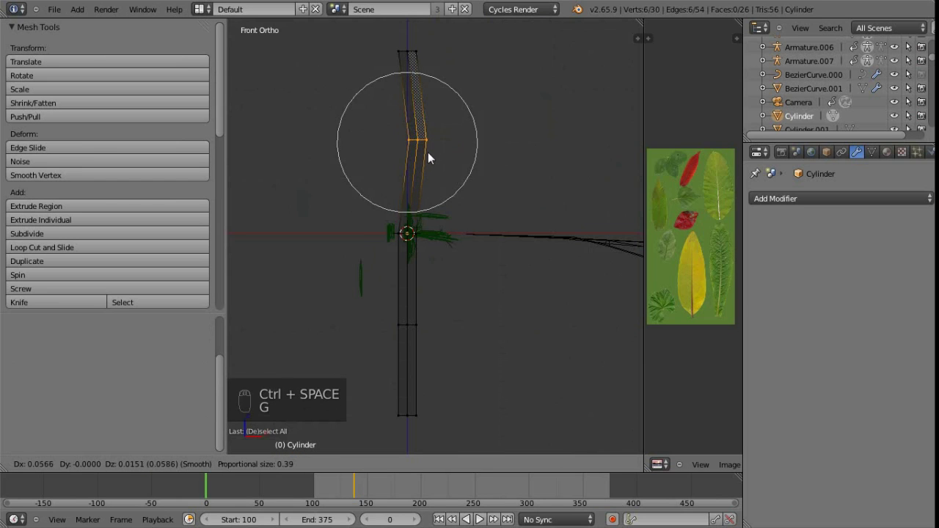
drag(418, 258, 483, 355)
key(a)
key(b)
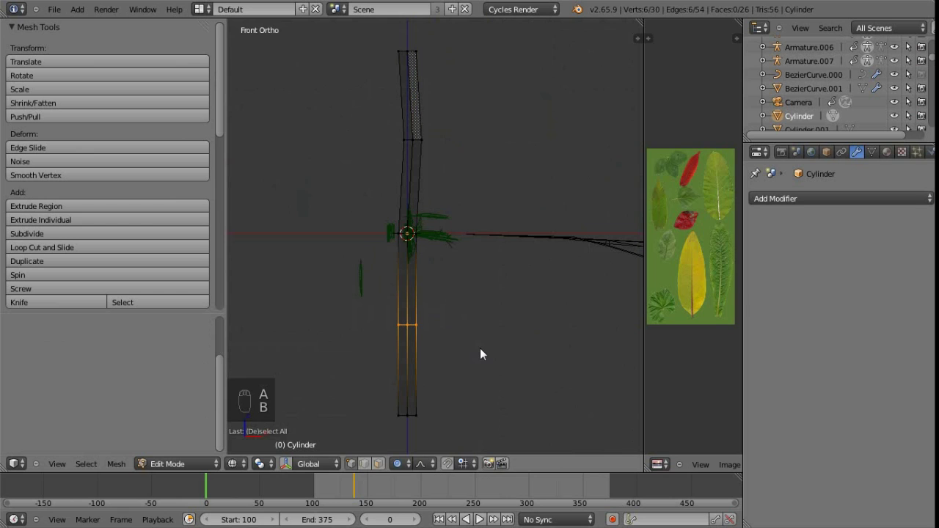
key(g)
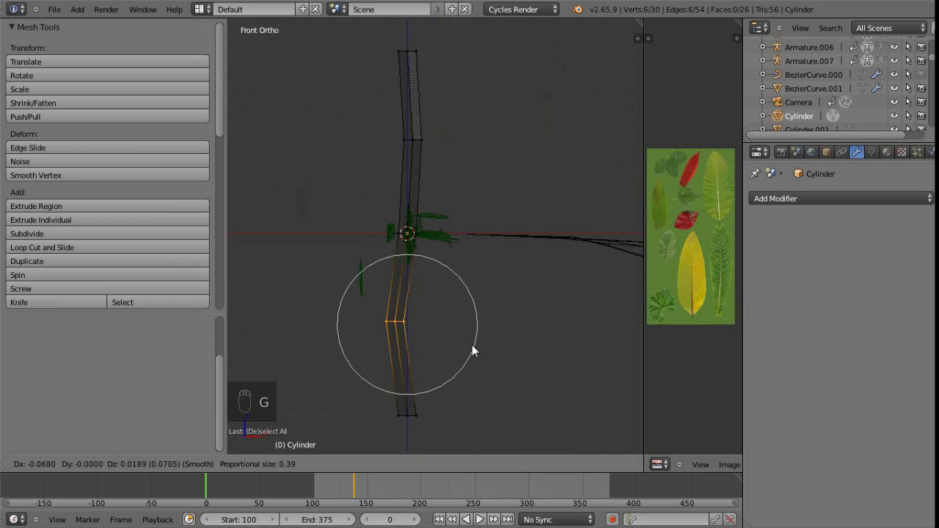
key(KP_1)
key(KP_3)
Bend the stem's middle along its other axis so it curves gently in three dimensions.
key(g)
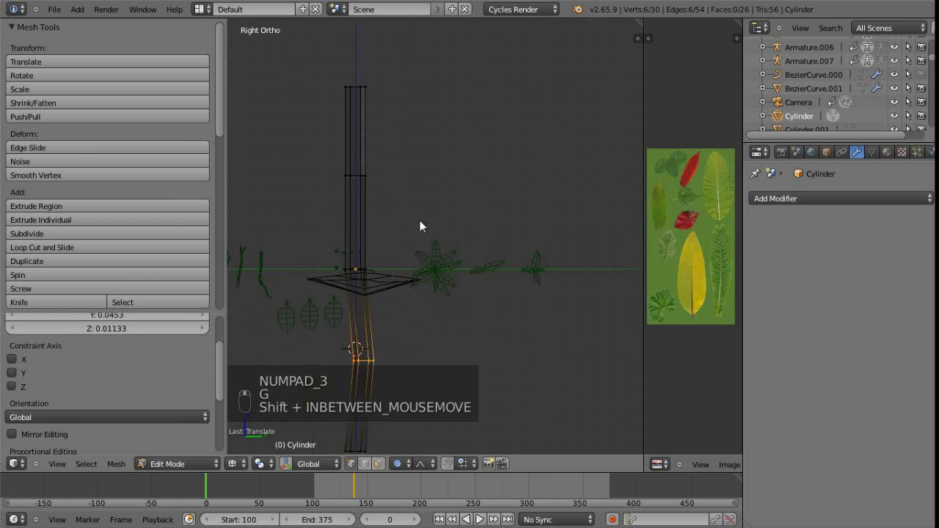
key(a)
key(b)
key(g)
drag(344, 181, 406, 231)
key(Tab)
key(Tab)
Shrink the stem's top ring so the stalk tapers to a narrow tip.
key(z)
key(a)
key(b)
key(s)
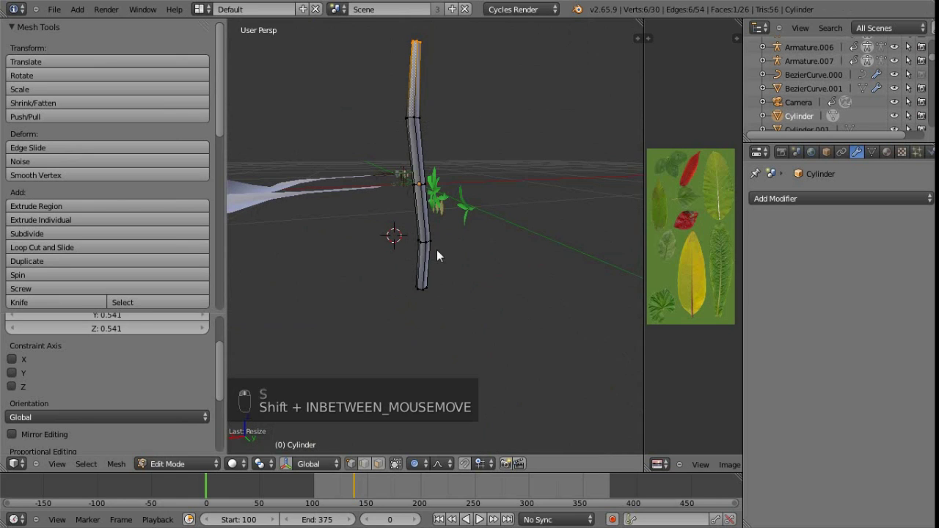
key(a)
key(b)
key(s)
click(420, 207)
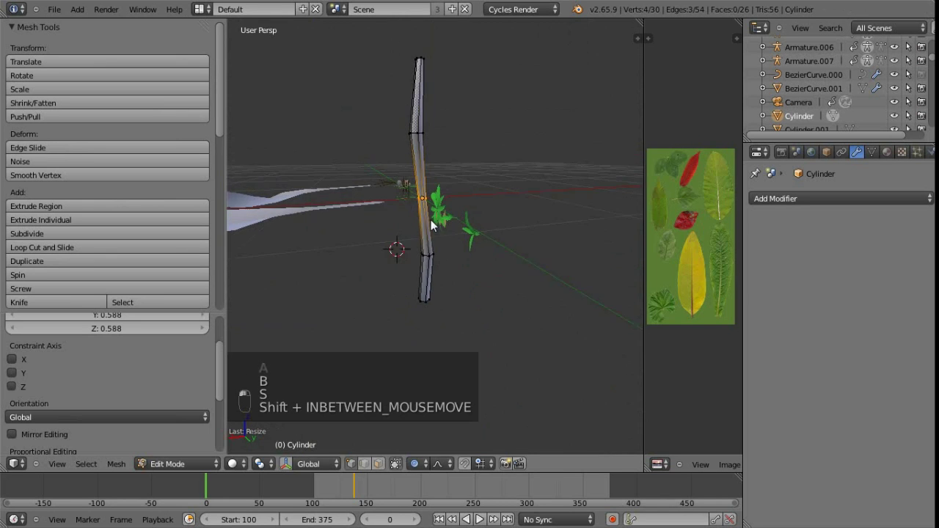
Duplicate the stem and tilt, shrink and position the copy as a side branch.
key(Tab)
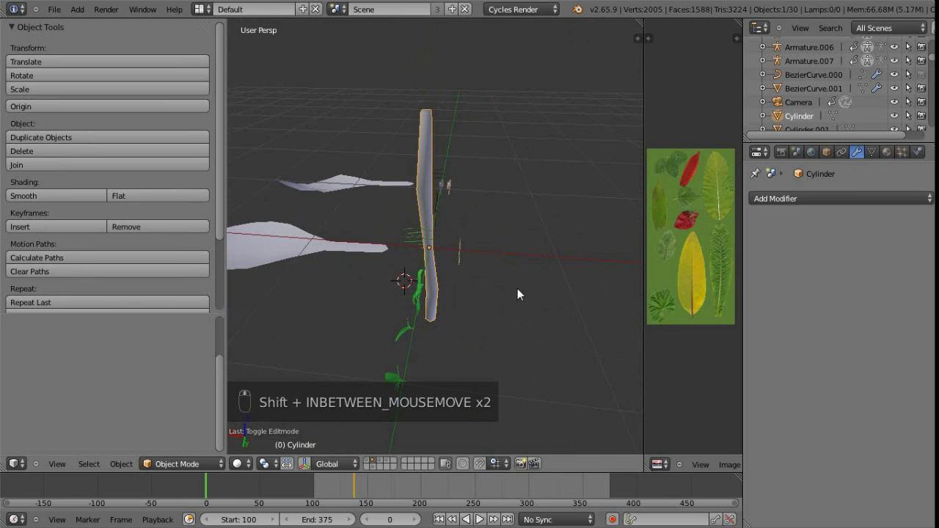
key(shift+d)
key(s)
key(g)
key(r)
key(g)
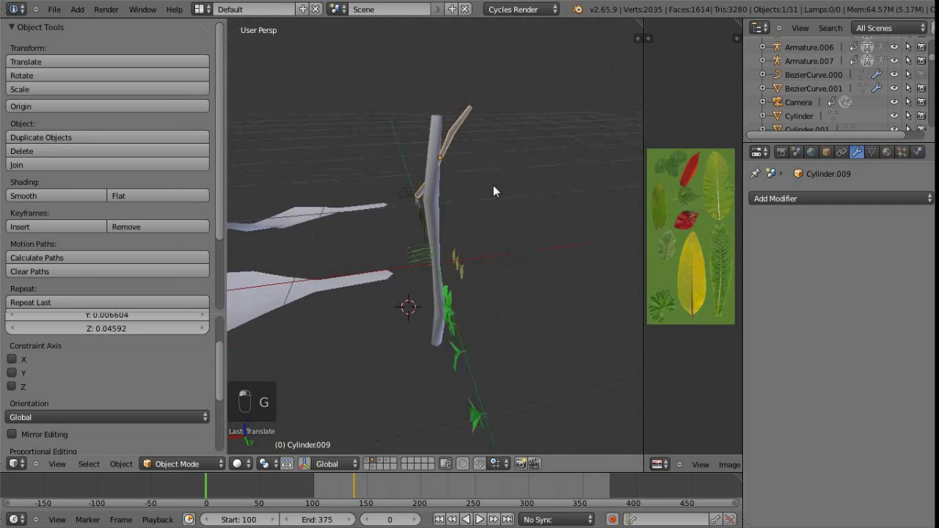
Join the branch into the stem as one sixty-vertex mesh and select its upper end for editing.
key(g)
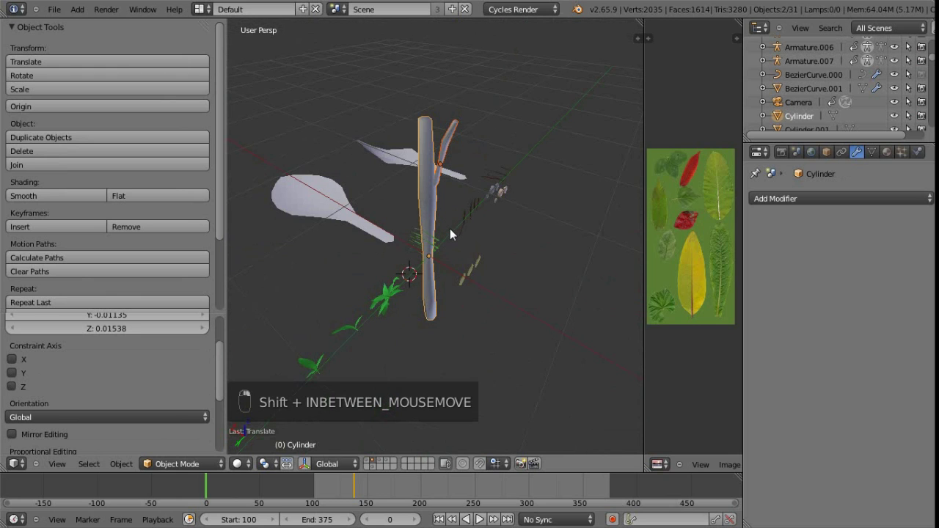
key(ctrl+j)
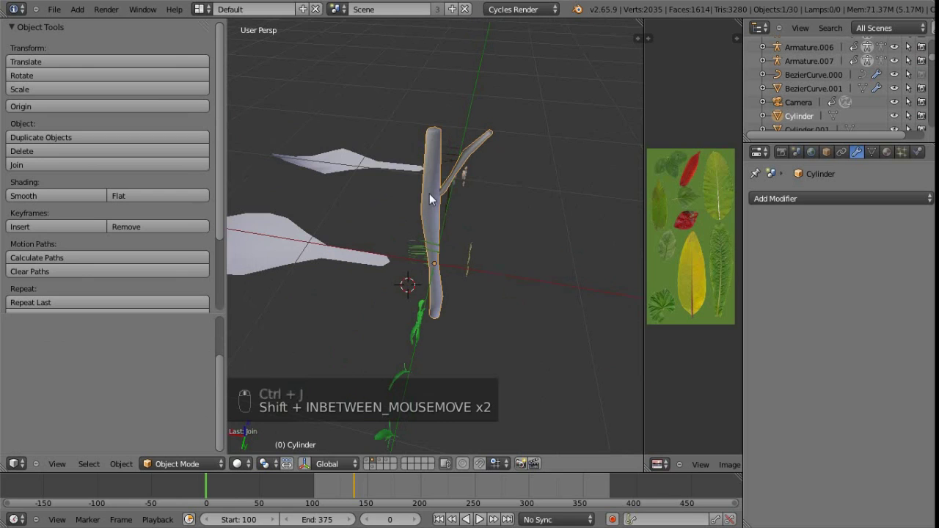
key(Tab)
key(ctrl+Tab)
drag(438, 177, 441, 185)
Inspect the branched trunk up close and select its whole mesh to show the unwrapped UV layout.
middle_click(440, 202)
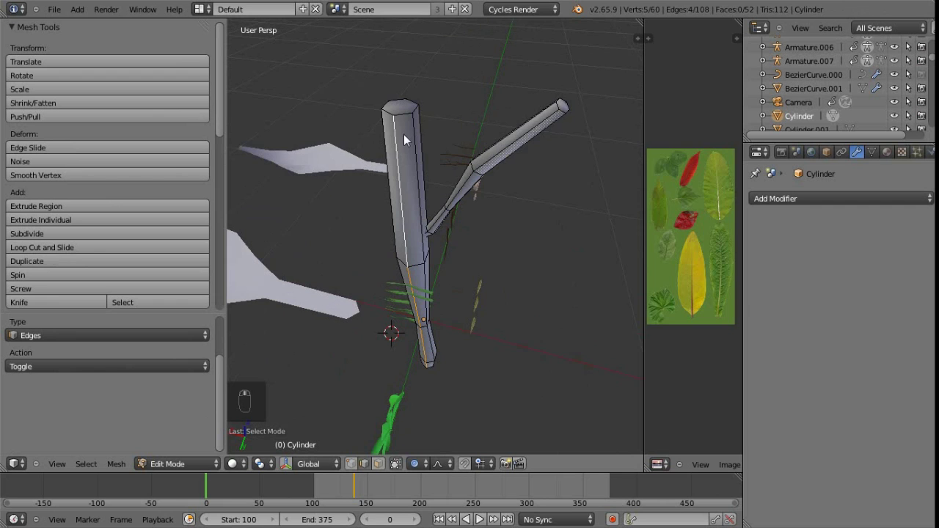
drag(406, 119, 447, 223)
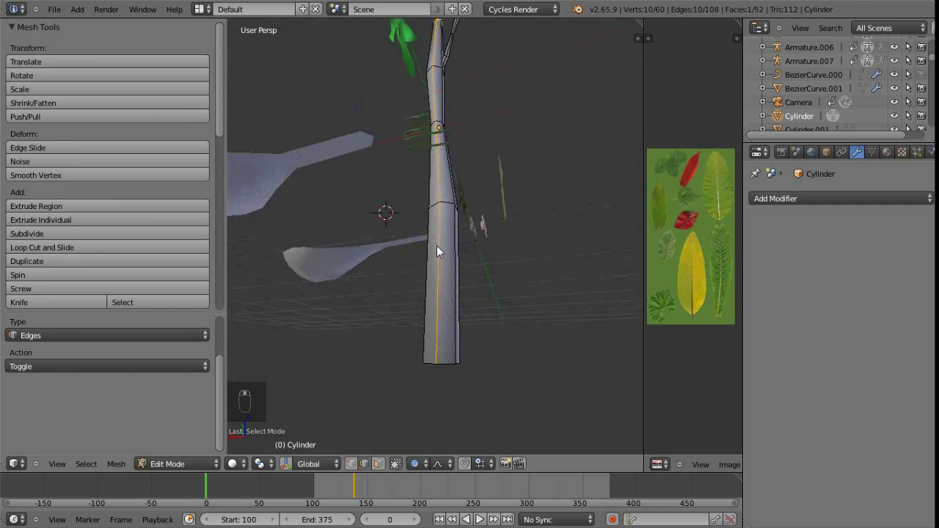
key(ctrl+e)
key(a)
key(a)
key(u)
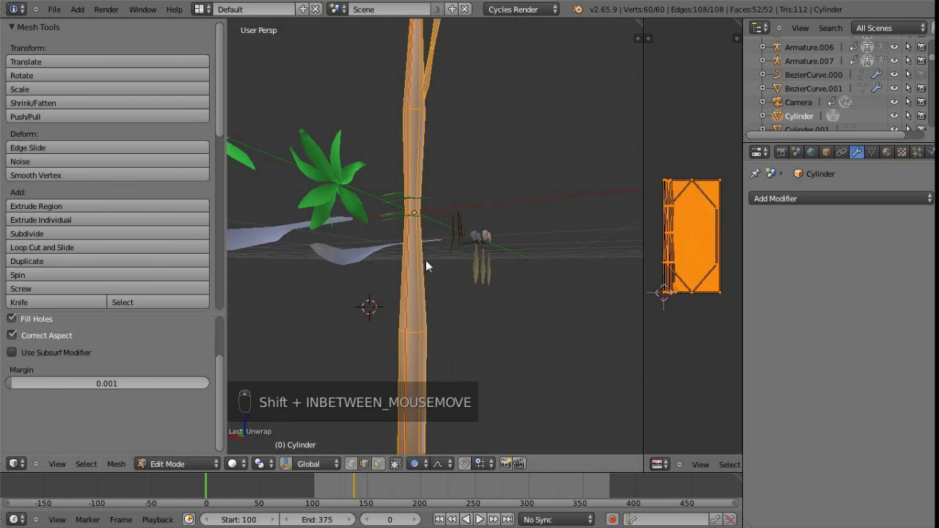
Return the trunk to object mode and pull the view back over the scene.
key(Tab)
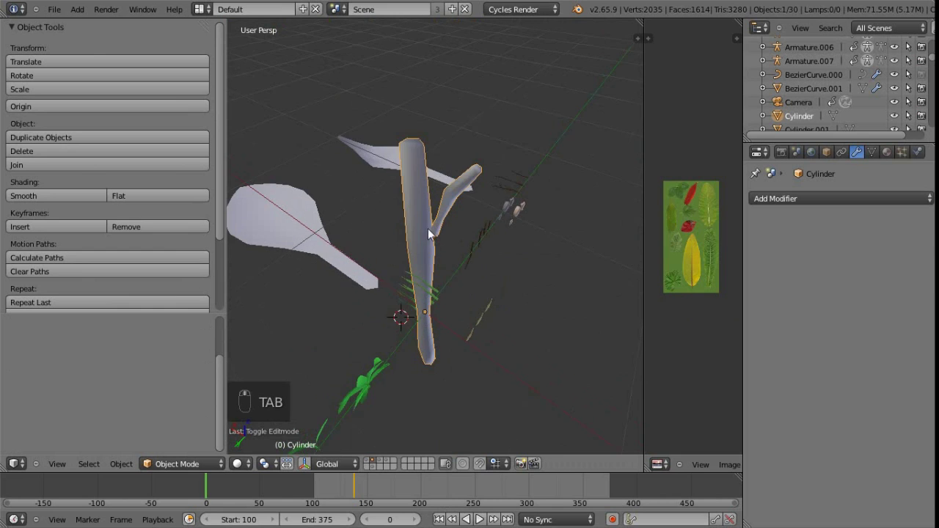
middle_click(422, 275)
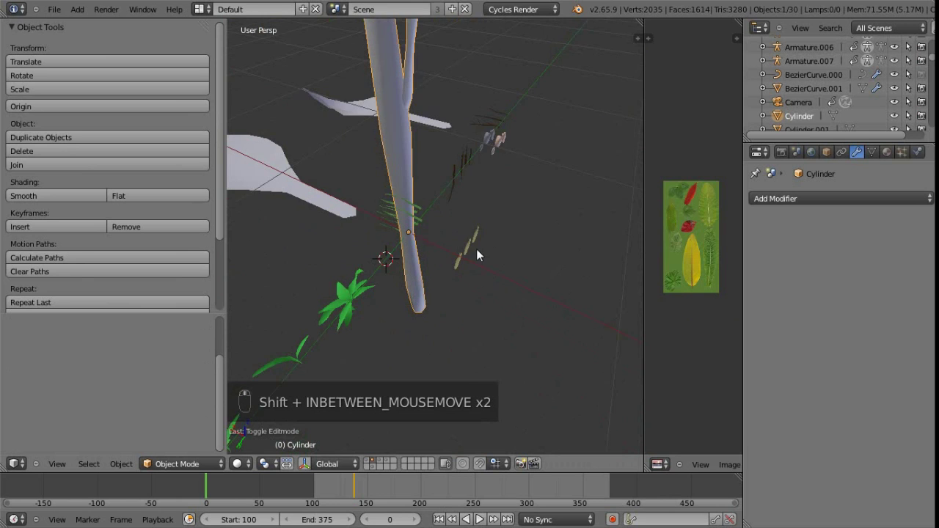
key(s)
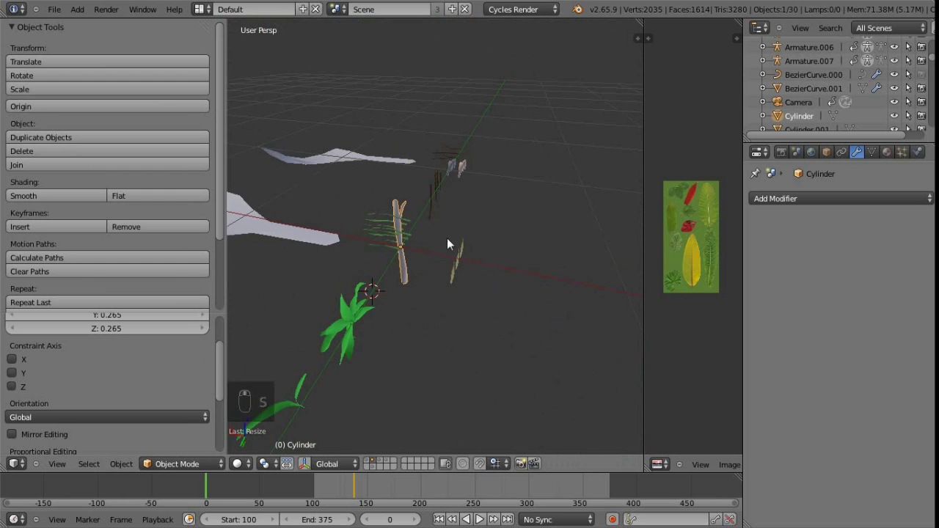
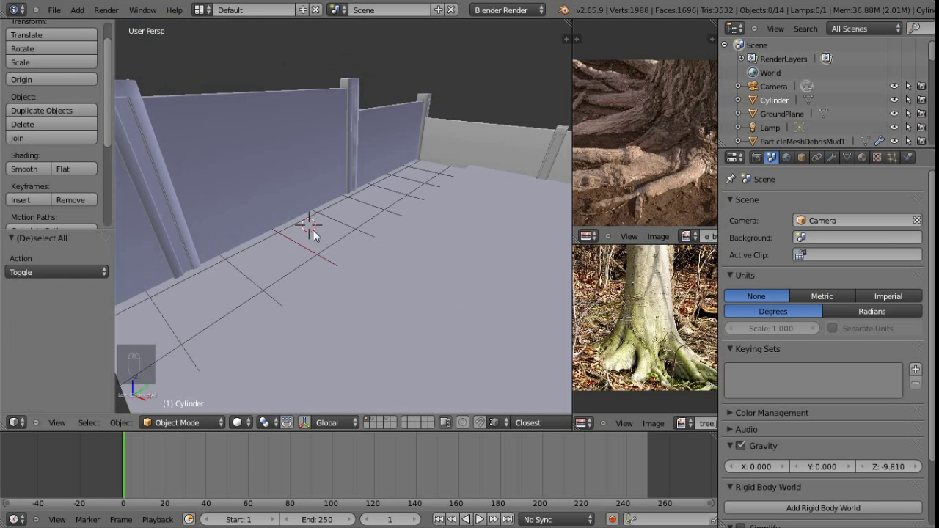
Frame the wall corner and bring up the Add menu for a new cylinder on the floor.
drag(694, 331, 694, 331)
middle_click(693, 331)
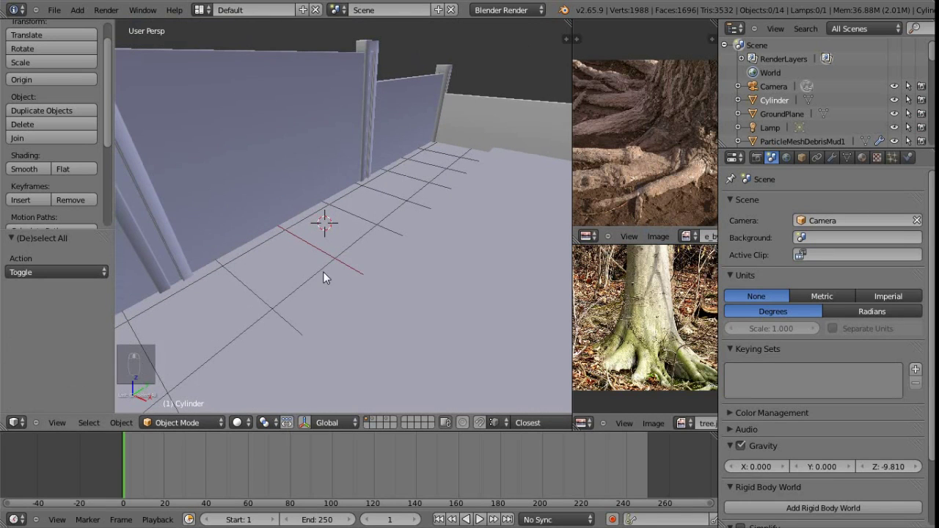
key(shift+a)
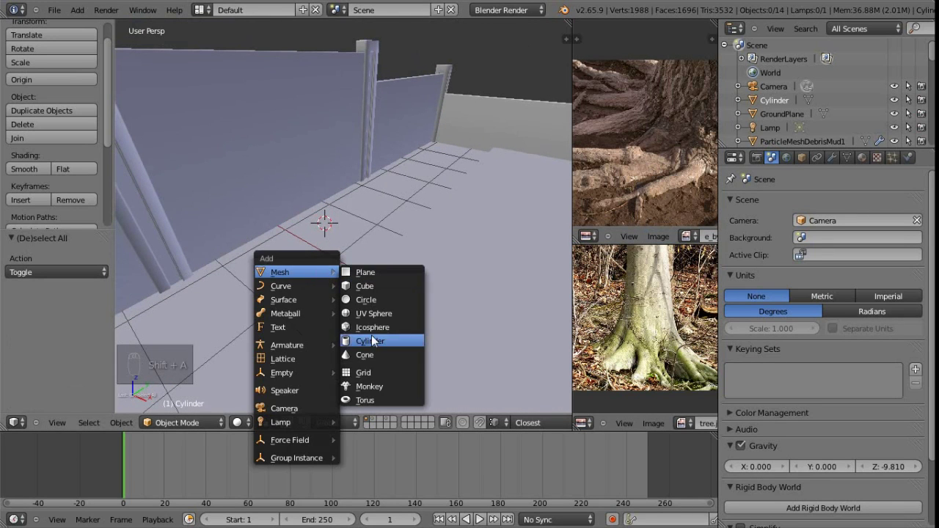
Give the new Cylinder.001 smooth shading.
drag(693, 331, 694, 331)
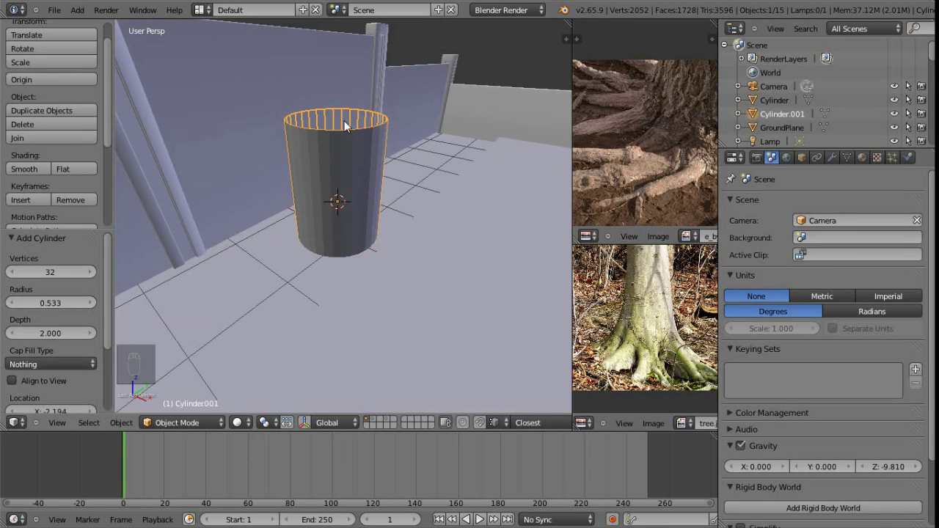
middle_click(693, 331)
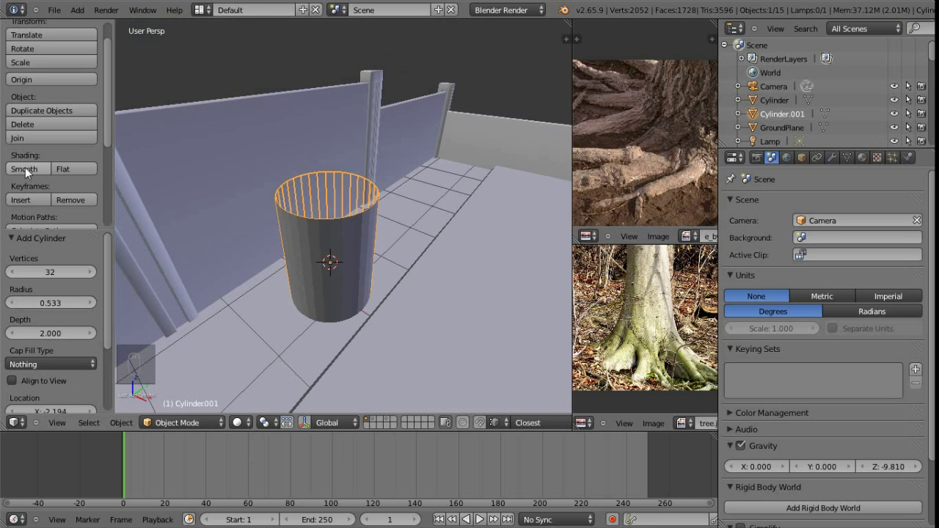
drag(694, 331, 694, 331)
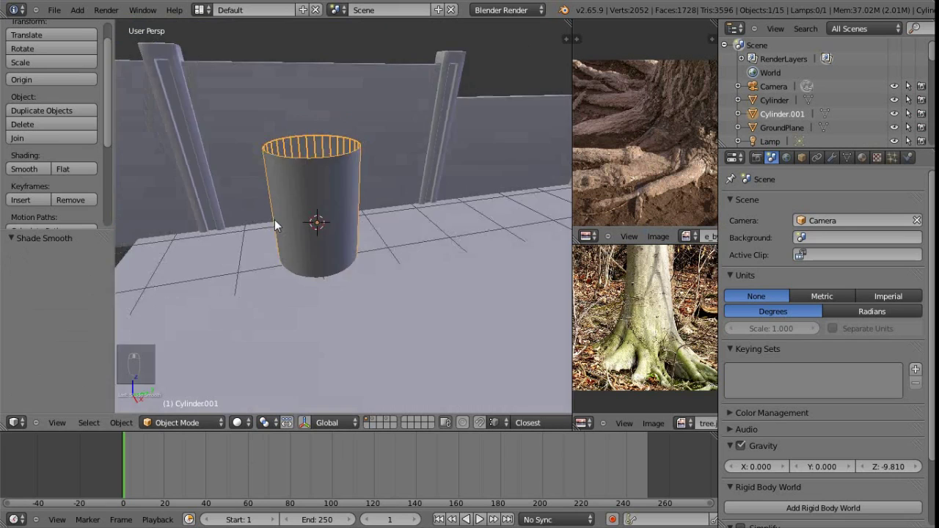
Move the cylinder into place beside the wall post, checking from top view.
key(g)
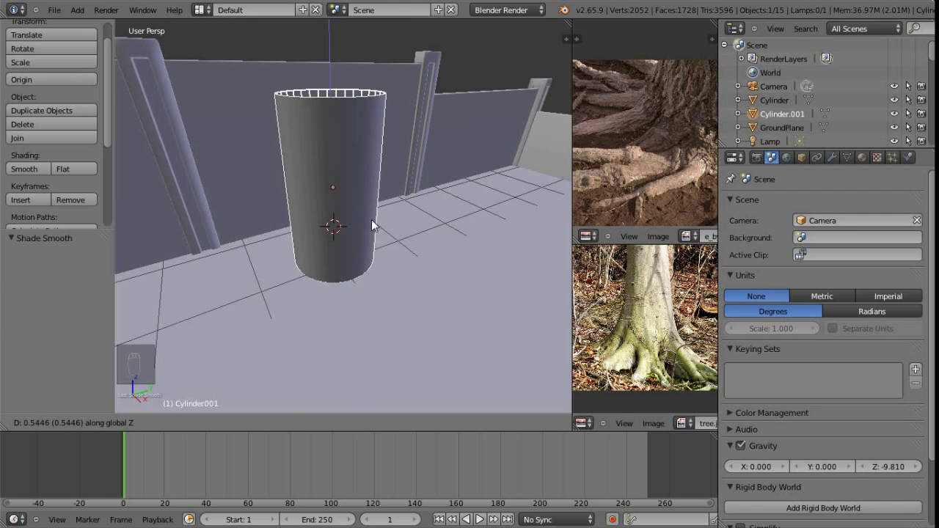
click(397, 266)
middle_click(394, 263)
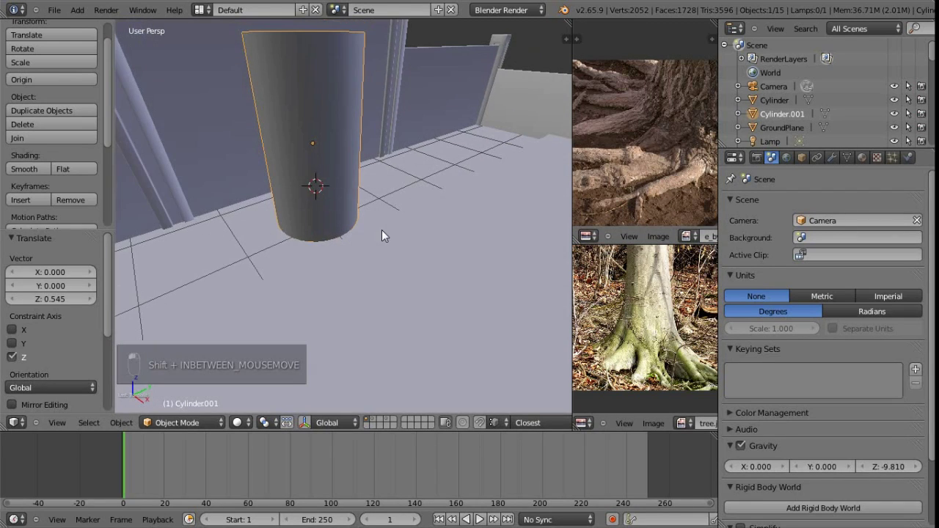
key(KP_7)
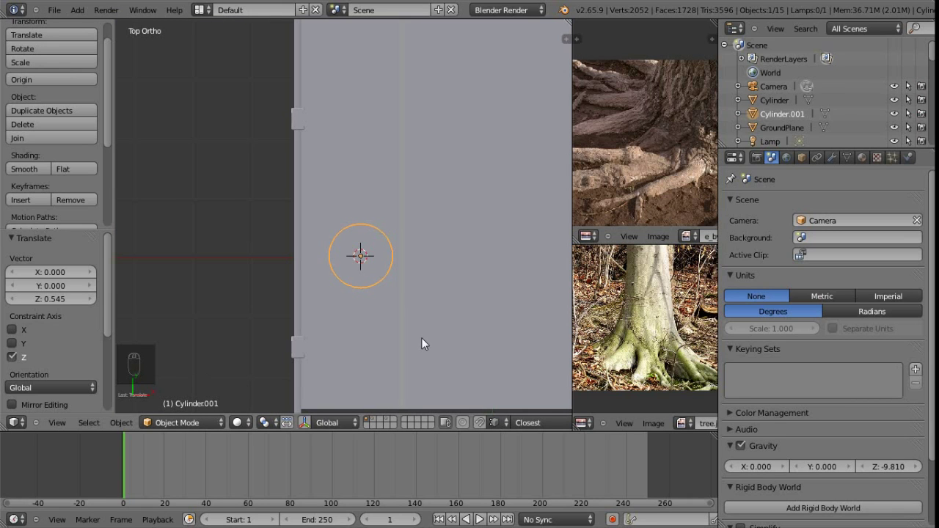
key(g)
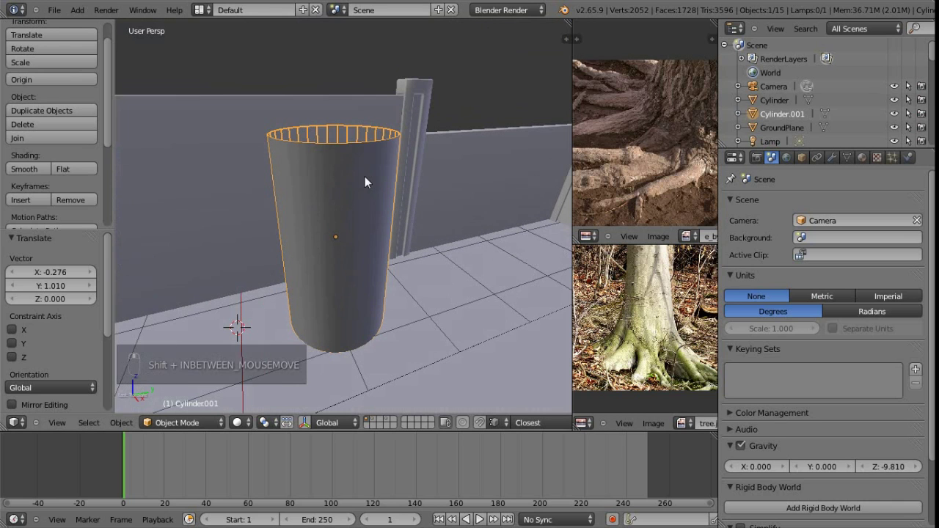
Shrink the cylinder's top ring into a taper and slice several horizontal loop cuts, reaching 288 vertices.
key(Tab)
key(ctrl+Tab)
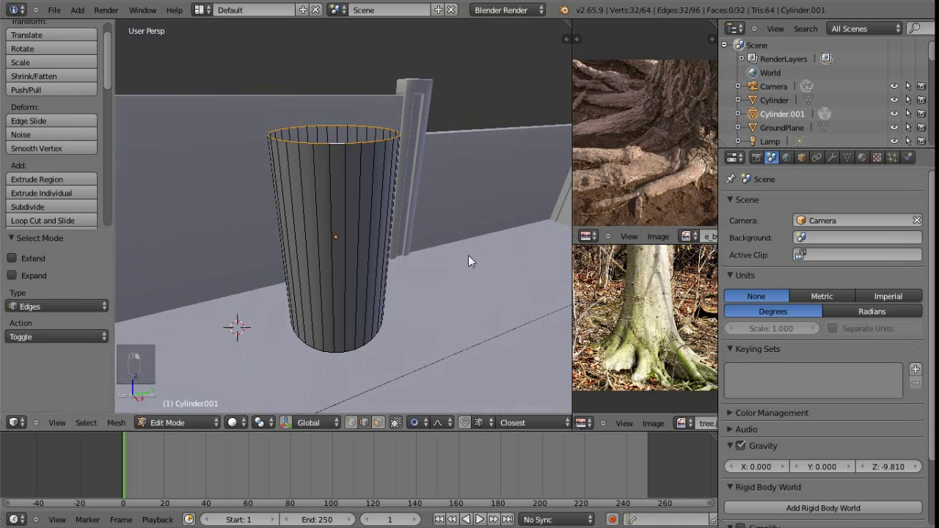
key(s)
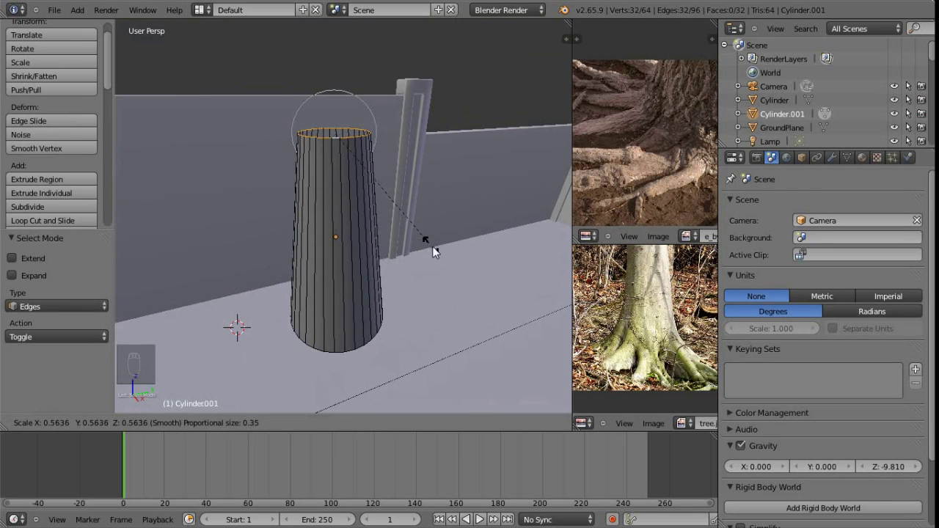
drag(404, 263, 311, 209)
drag(311, 210, 338, 233)
key(ctrl+r)
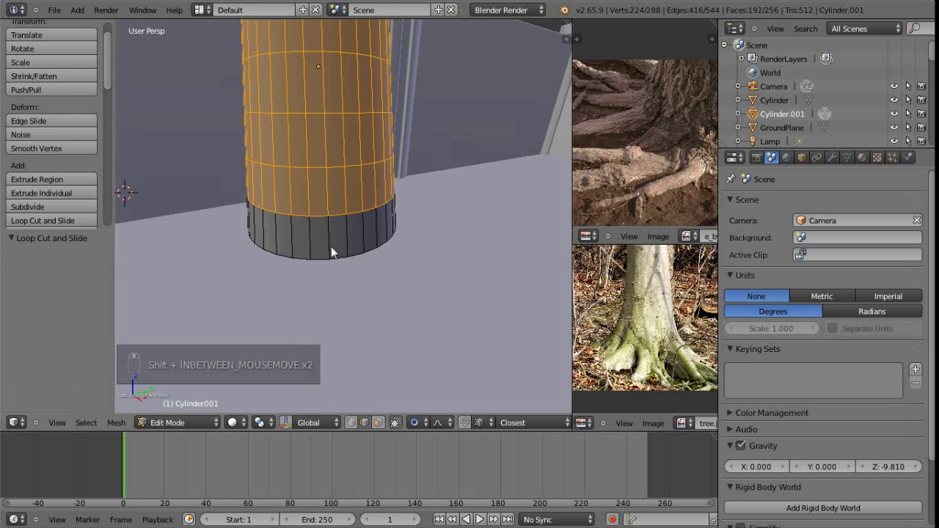
Widen the cylinder's bottom ring into a flared trunk base.
middle_click(325, 268)
drag(325, 268, 579, 350)
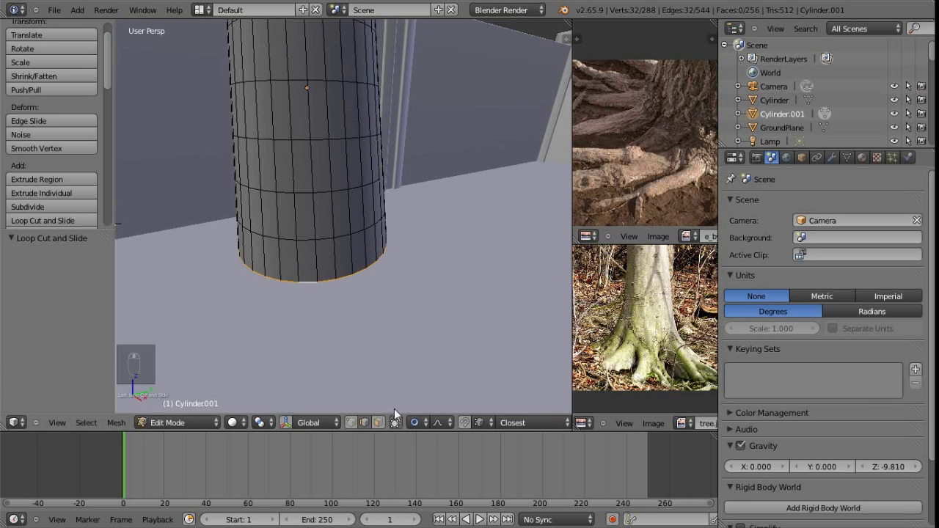
drag(428, 424, 427, 430)
drag(447, 428, 422, 325)
middle_click(334, 256)
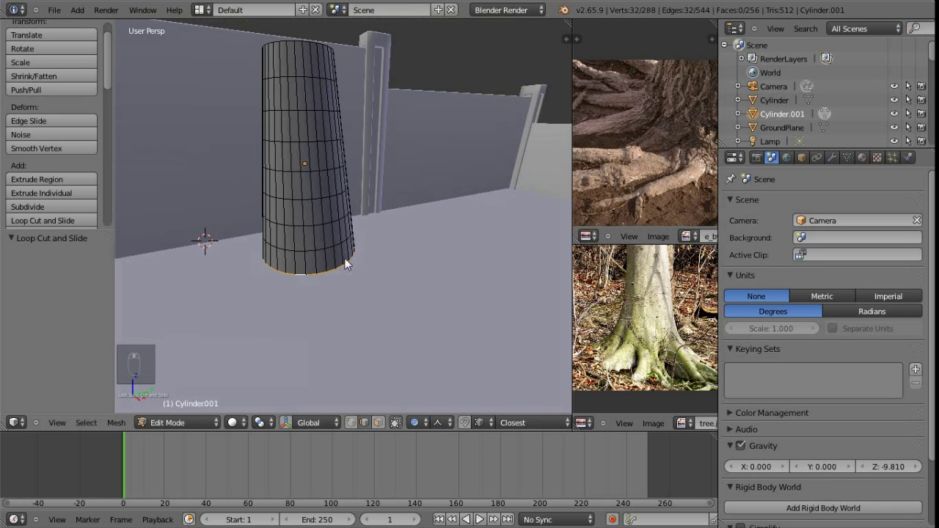
key(s)
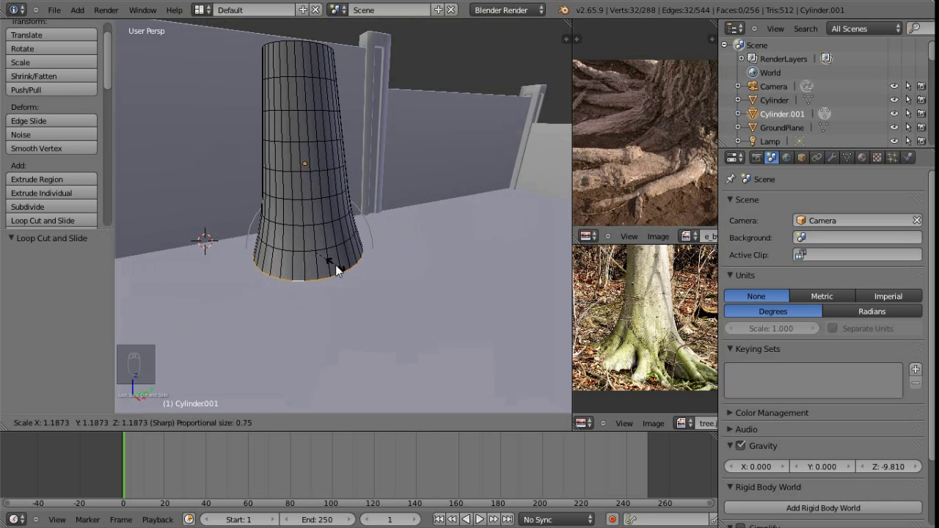
Slide a lower edge ring along the trunk to refine the flare, then view it in object mode.
middle_click(313, 252)
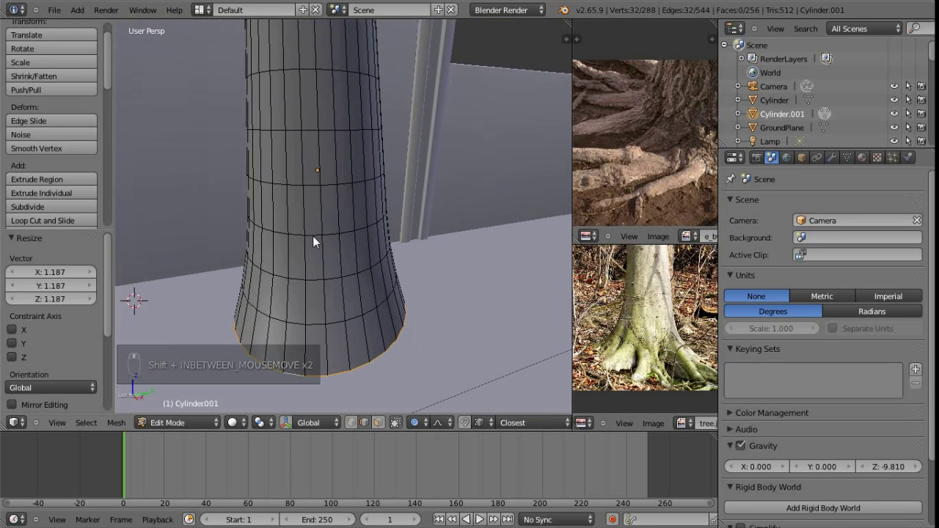
drag(318, 241, 428, 286)
key(g)
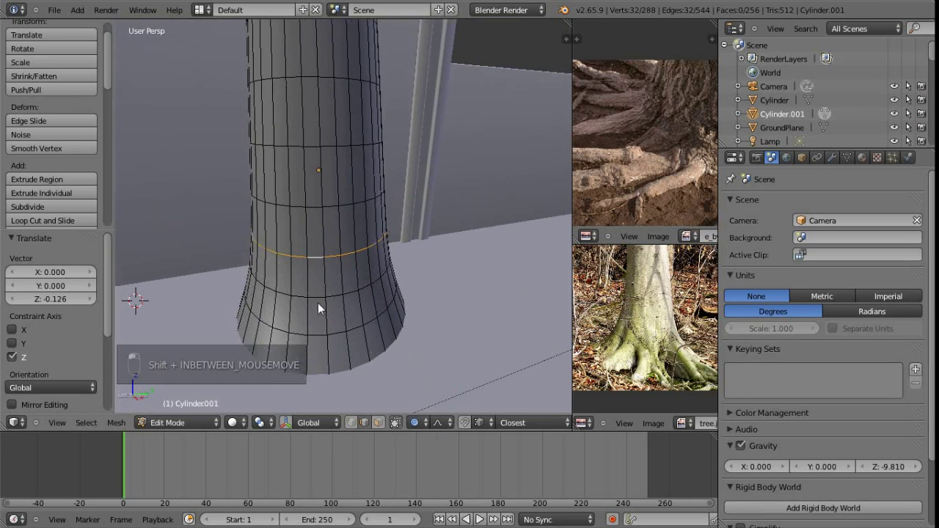
key(shift+Tab)
Re-enter mesh editing on the flared trunk.
key(g)
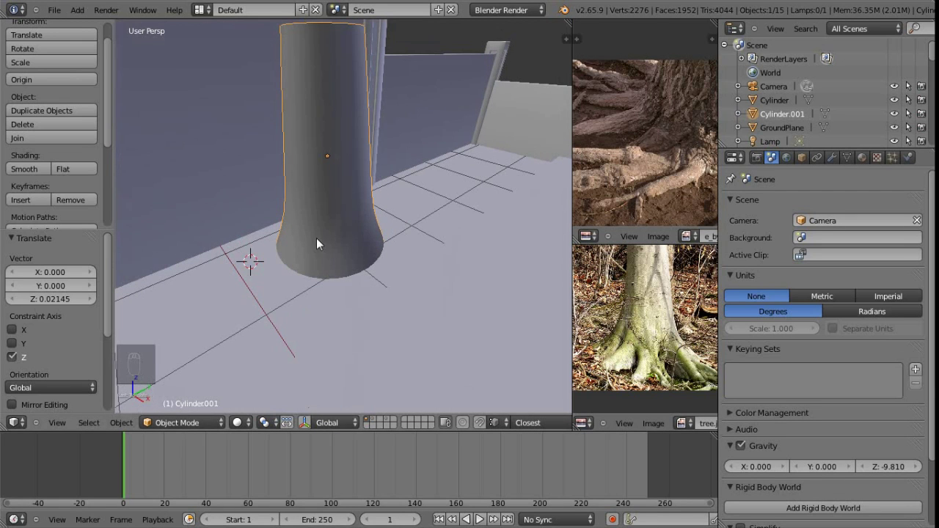
key(Tab)
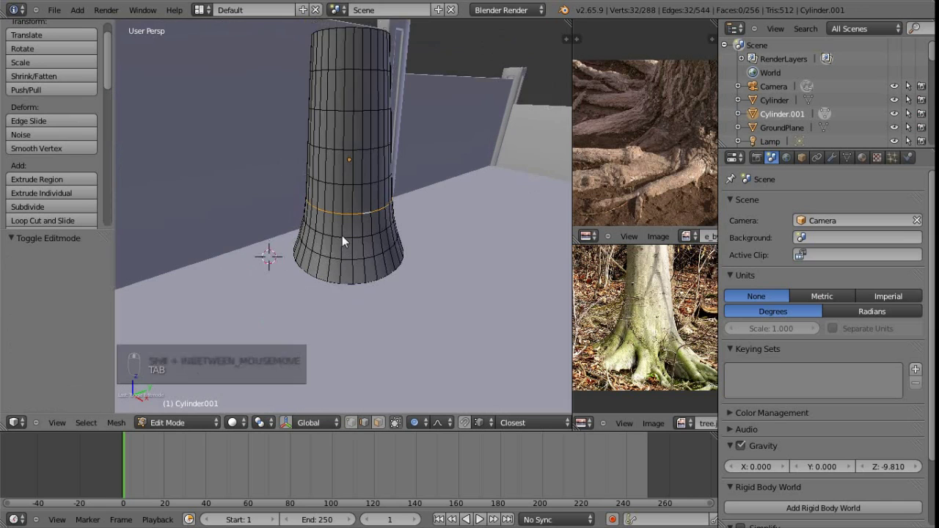
Extrude lower trunk faces outward in stages to form stubby roots.
key(ctrl+Tab)
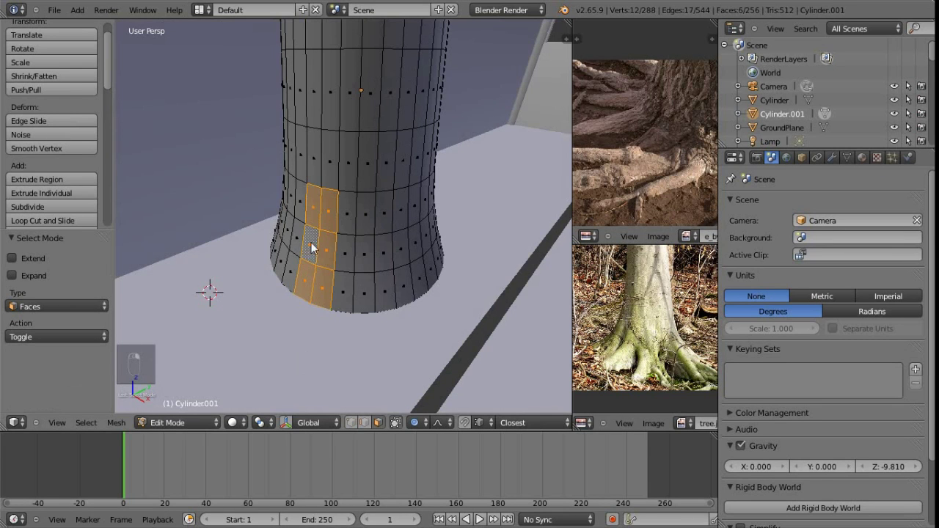
key(e)
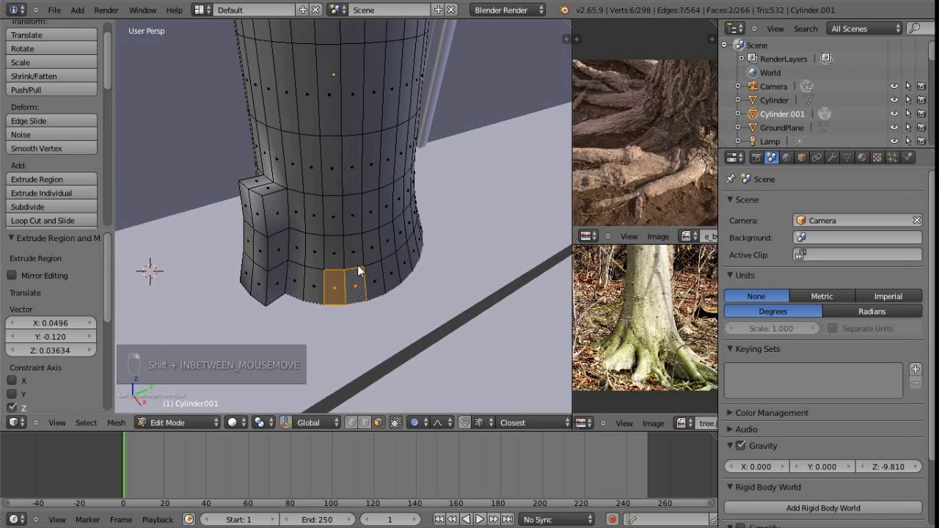
drag(693, 331, 693, 331)
key(e)
drag(693, 331, 694, 331)
key(e)
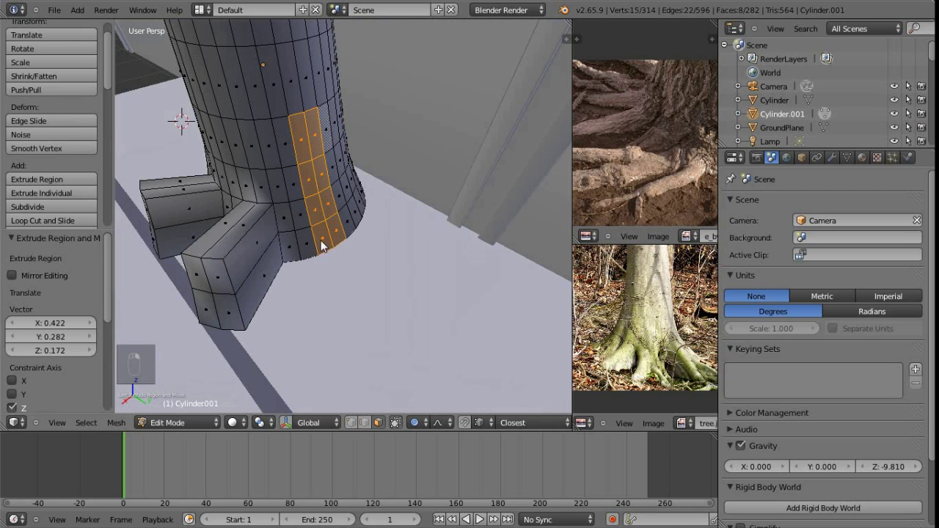
key(e)
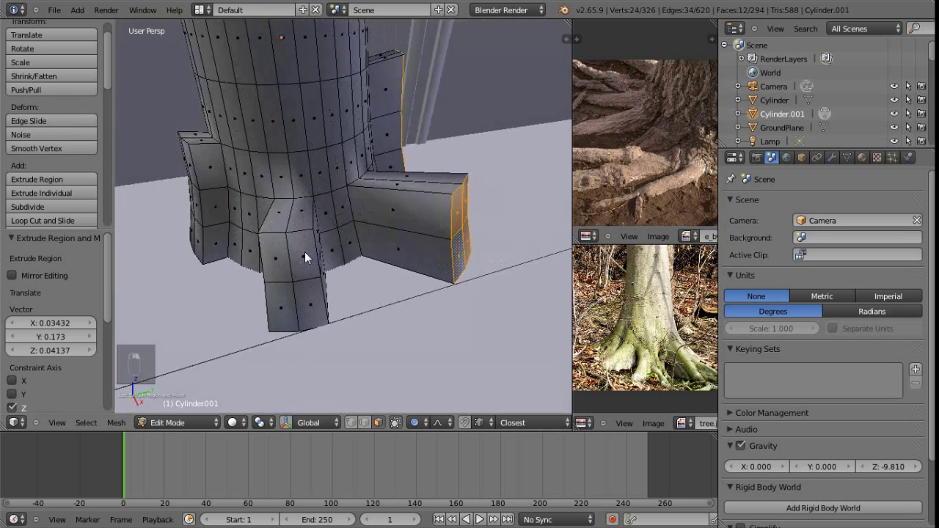
Push selected root faces further out to shape the root stubs.
right_click(694, 331)
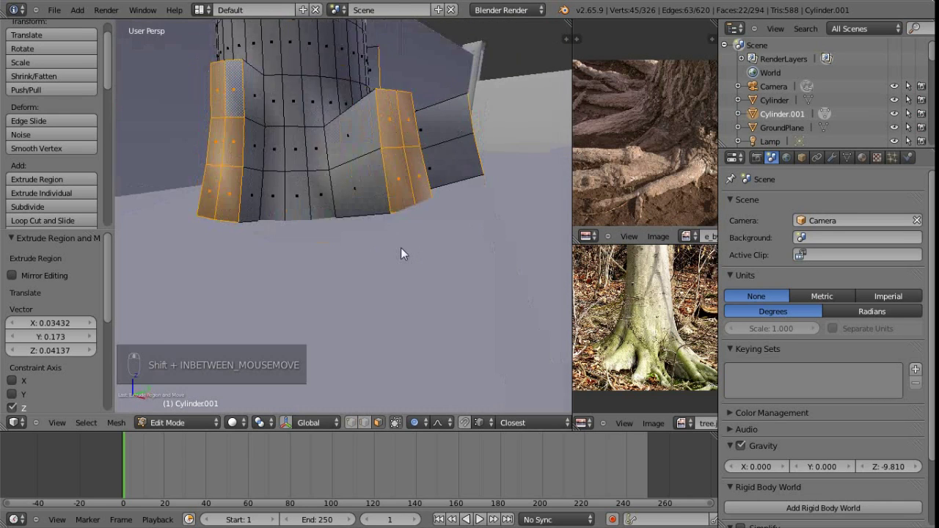
key(g)
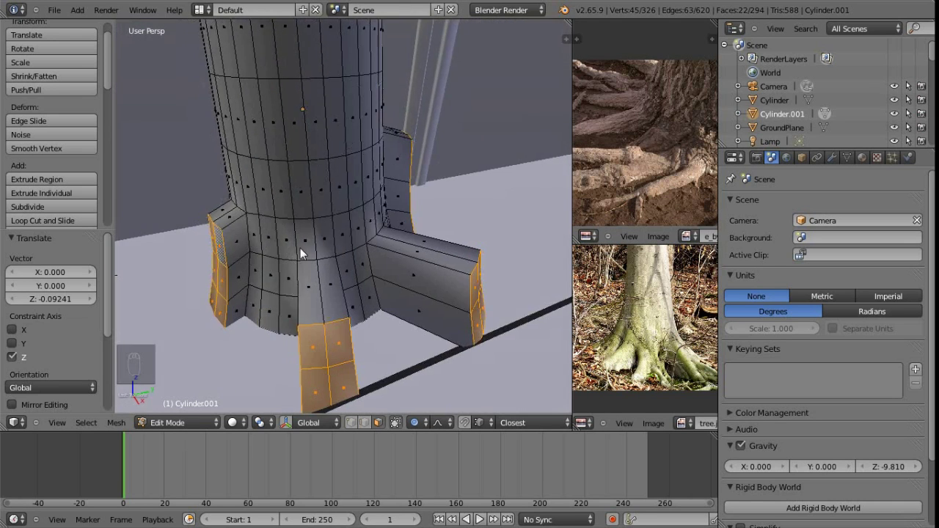
key(ctrl+Tab)
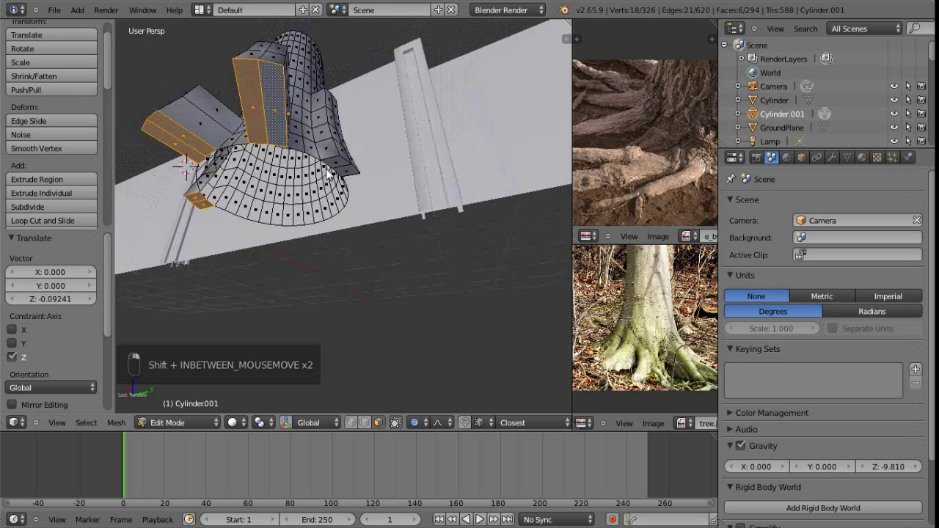
Delete the roots' underside faces and add loop cuts across the root pieces, shown in wireframe.
key(x)
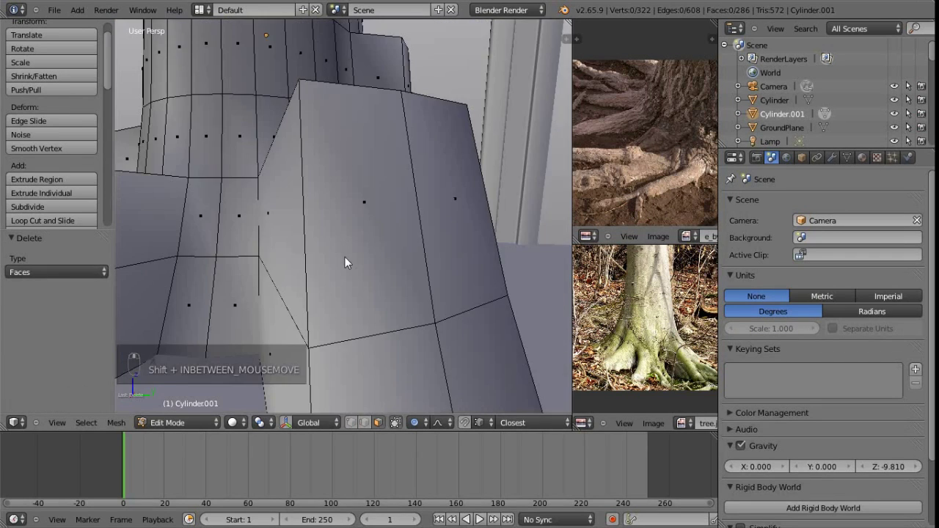
key(ctrl+r)
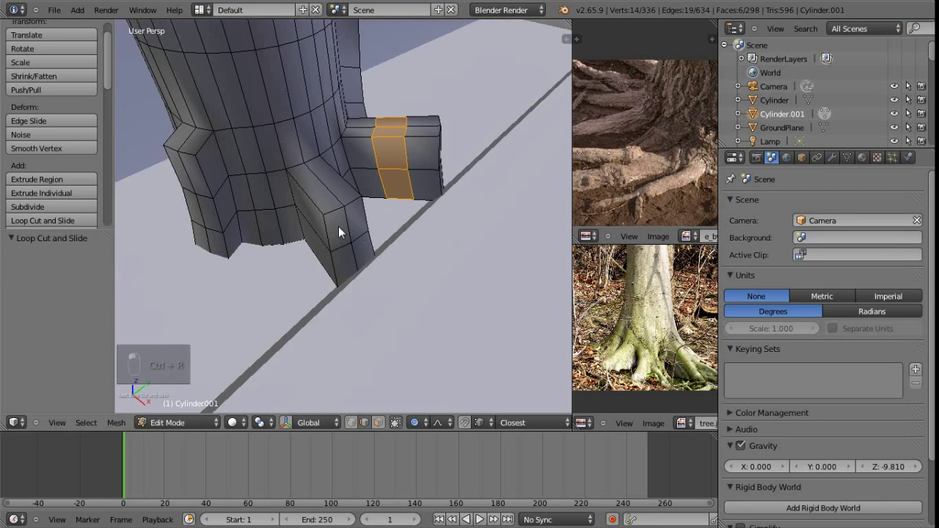
key(ctrl+r)
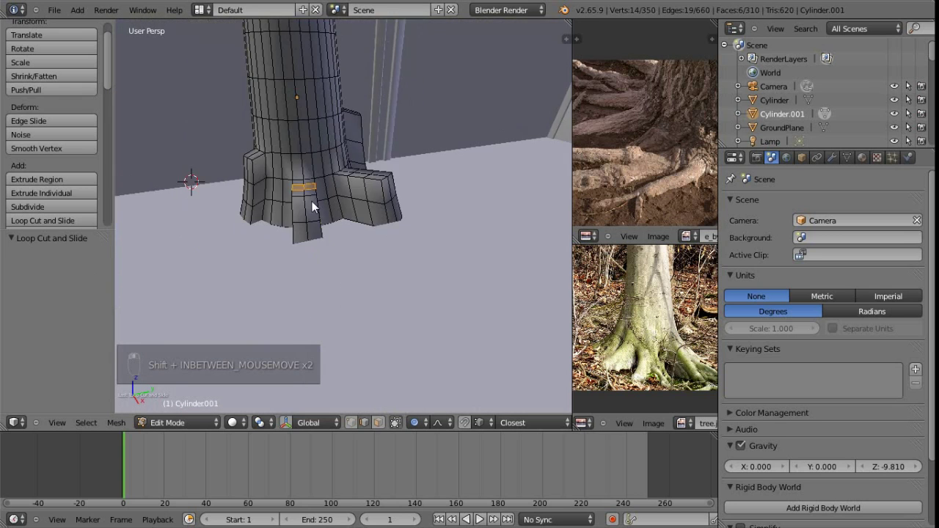
key(z)
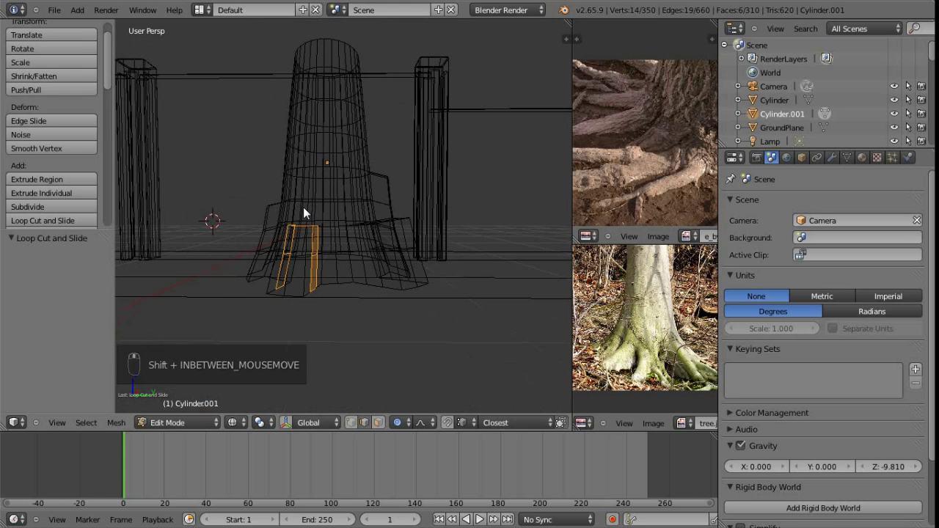
Box-select the lower trunk and root vertices in wireframe and smooth them once.
key(b)
drag(694, 331, 694, 331)
drag(694, 331, 694, 331)
key(ctrl+Tab)
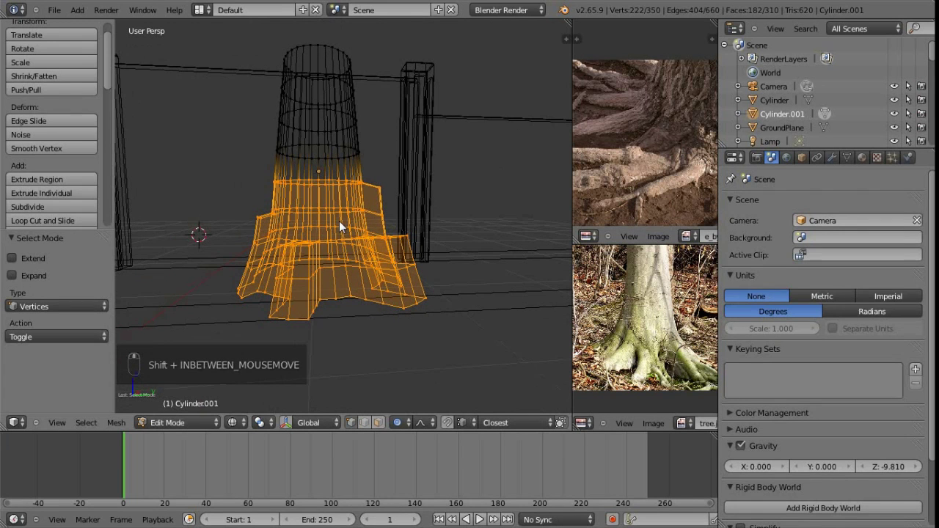
key(ctrl+v)
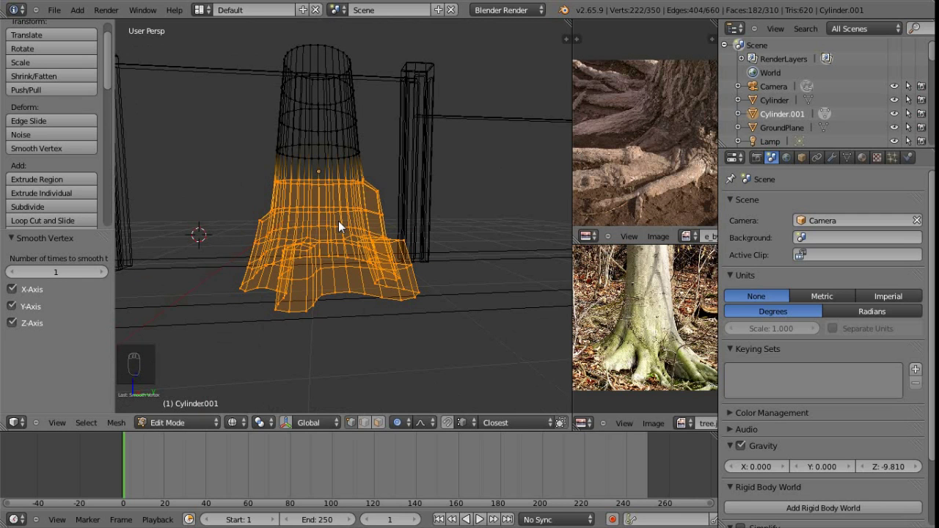
key(z)
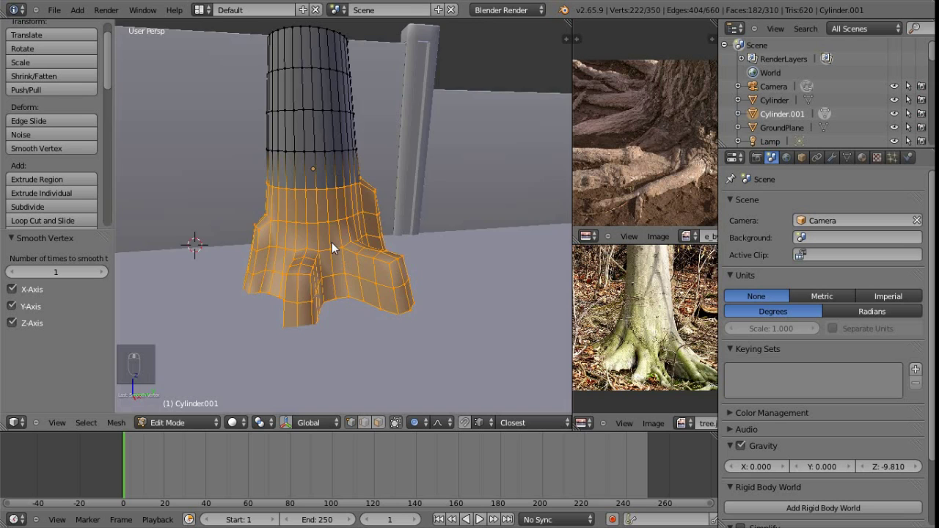
Repeat the vertex smoothing several times until the base and roots look rounded.
drag(693, 331, 694, 331)
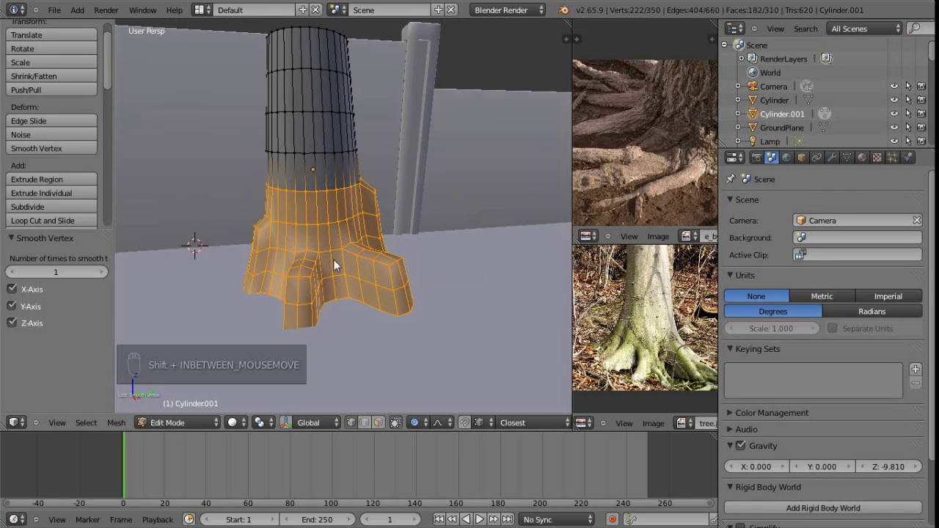
key(shift+r)
key(shift+r)
key(shift+r)
key(shift+r)
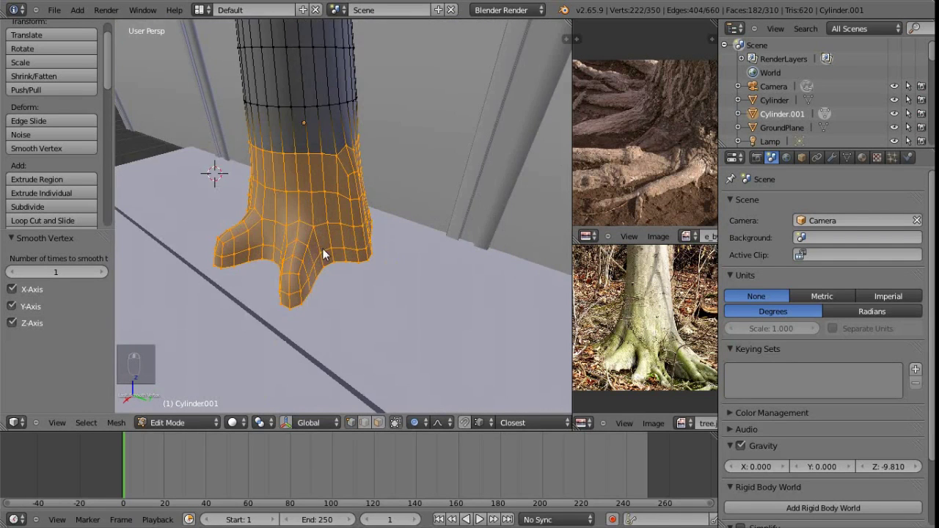
From top ortho view, move the vertices where a root joins the trunk into a more natural crease.
key(ctrl+Tab)
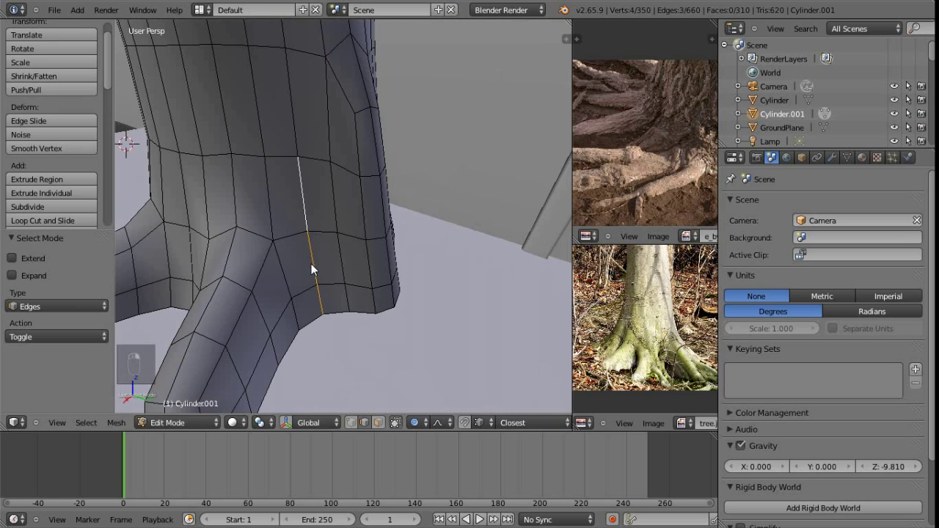
key(KP_7)
key(g)
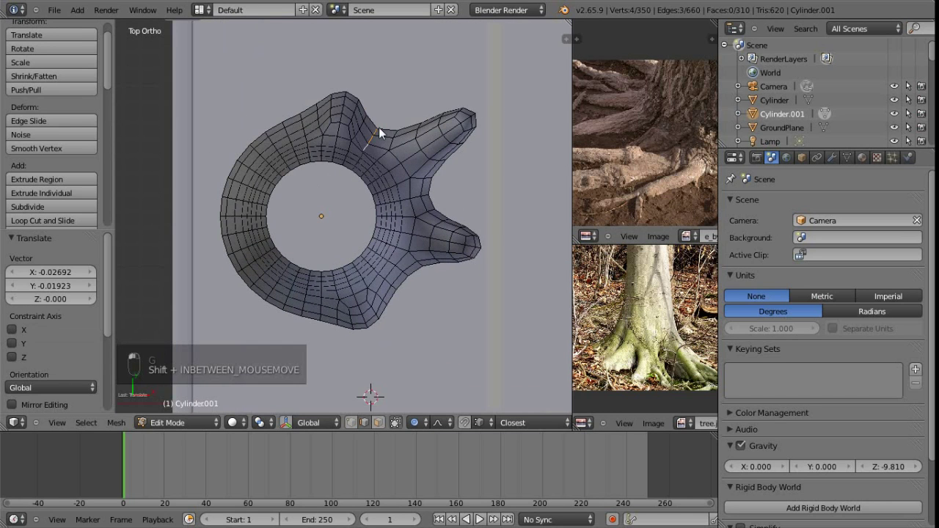
key(ctrl+z)
key(g)
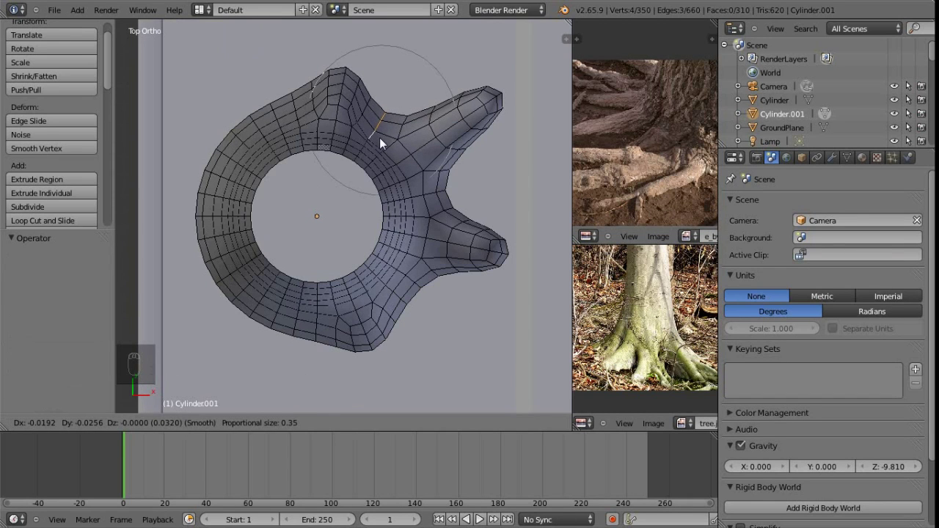
middle_click(693, 331)
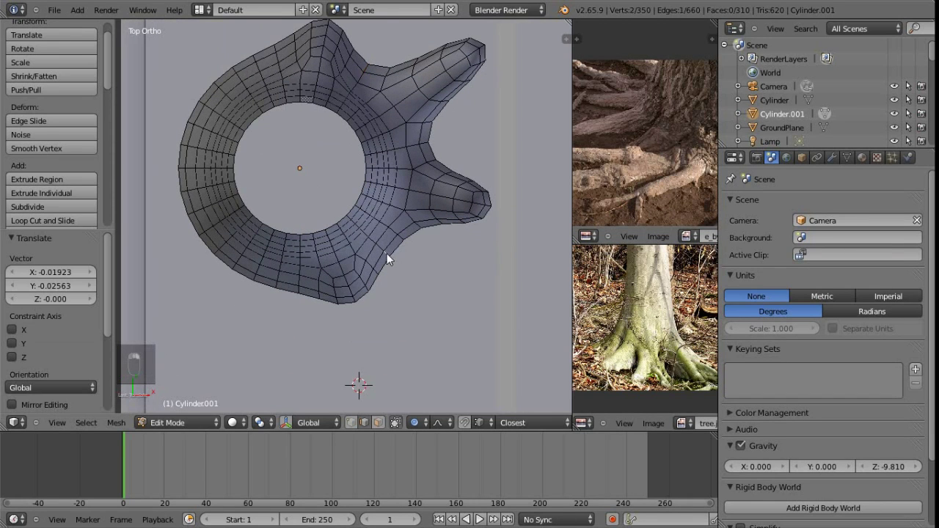
key(g)
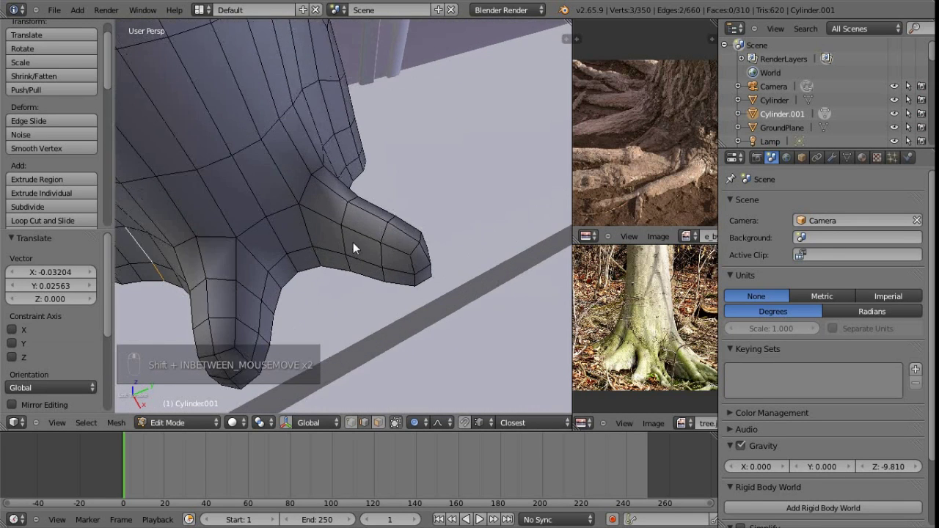
key(ctrl+Tab)
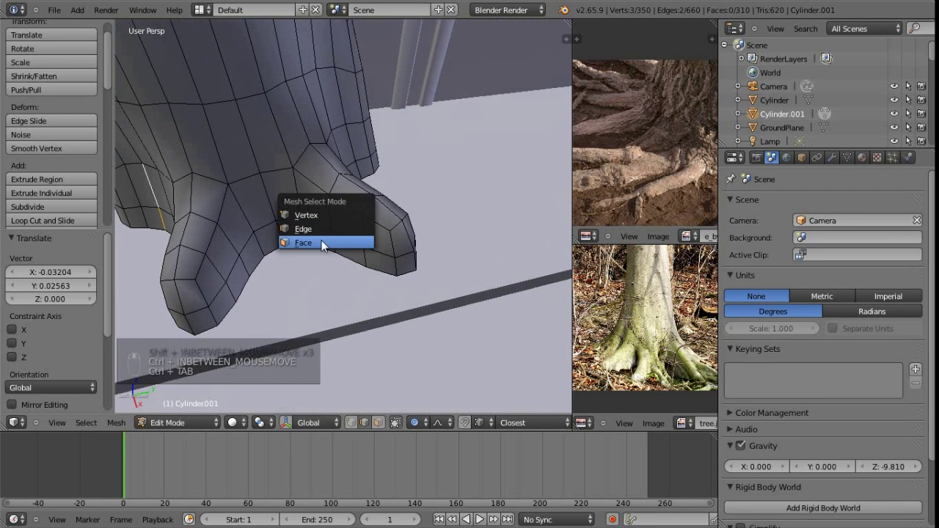
Extrude the face under the side root downward and scale it to a taper.
key(e)
key(s)
drag(693, 331, 693, 331)
key(s)
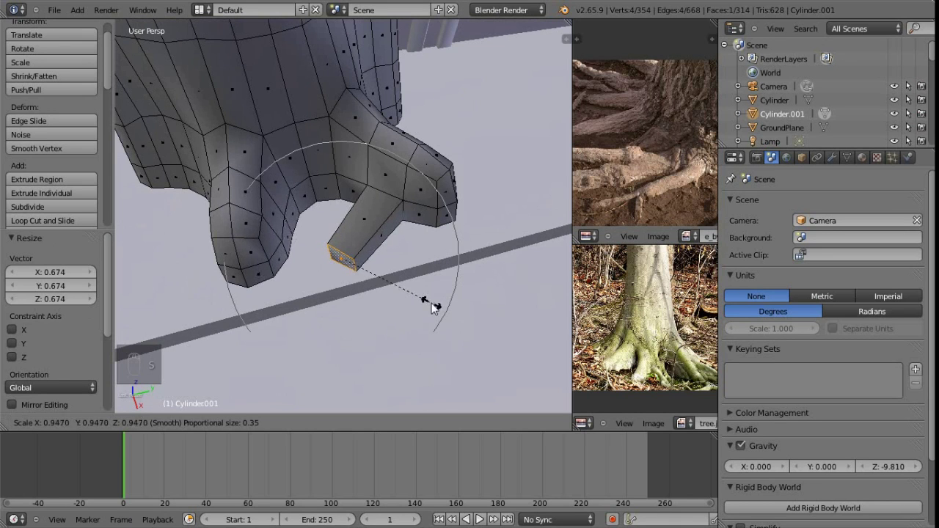
drag(693, 331, 693, 331)
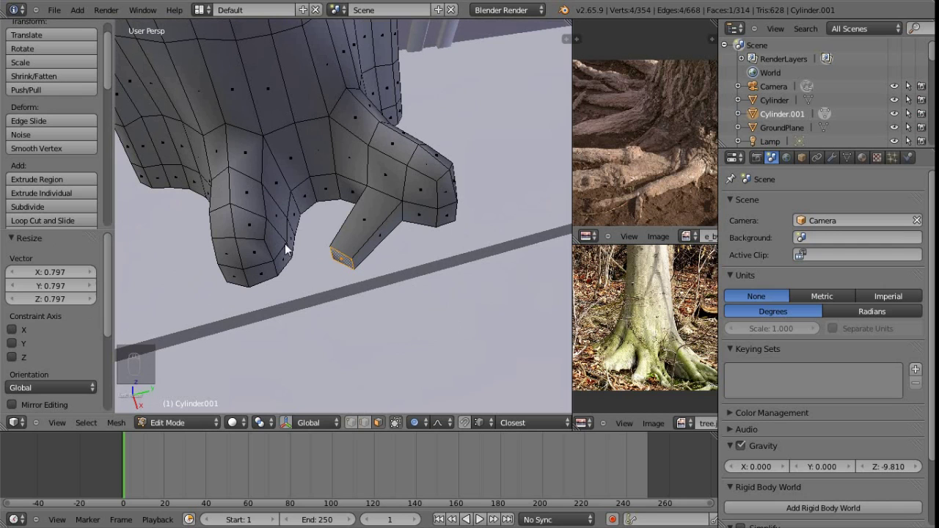
Extend the small root further down, shrink its tip and add an edge loop across it.
key(ctrl+z)
key(ctrl+z)
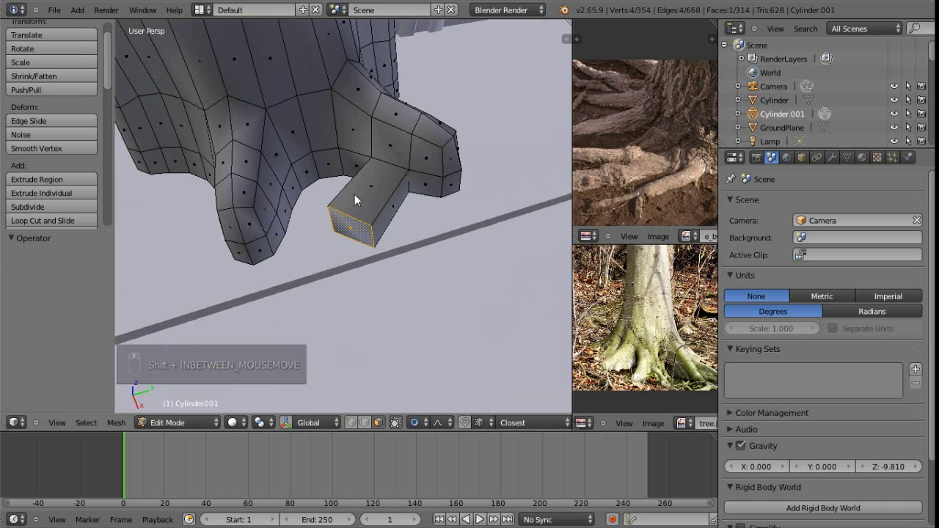
drag(693, 331, 694, 331)
drag(694, 331, 694, 331)
key(s)
drag(693, 330, 694, 331)
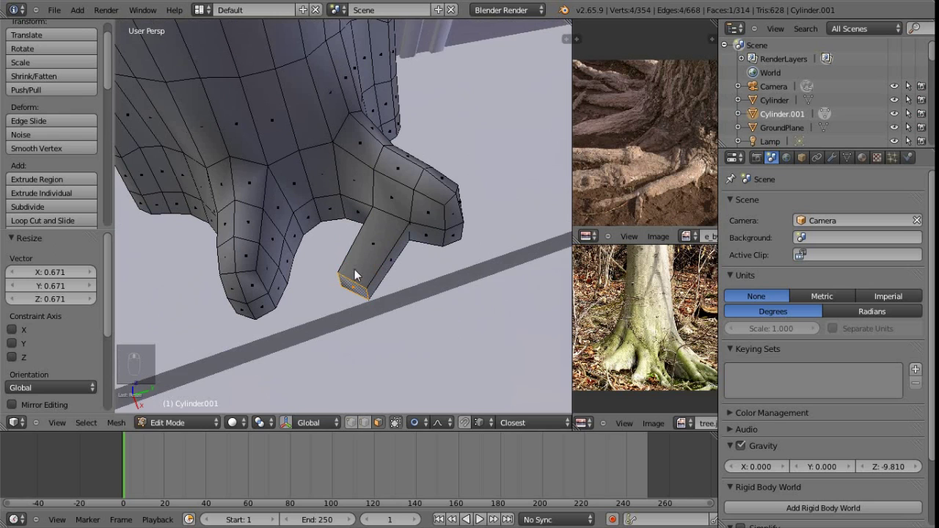
key(ctrl+r)
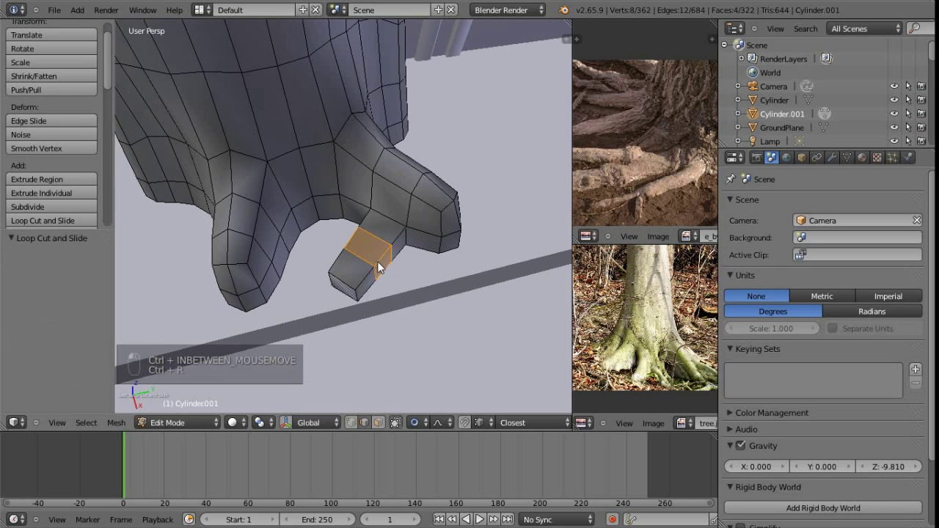
Delete stray faces and extrude a new root from the trunk foot, shrinking its tip.
middle_click(694, 331)
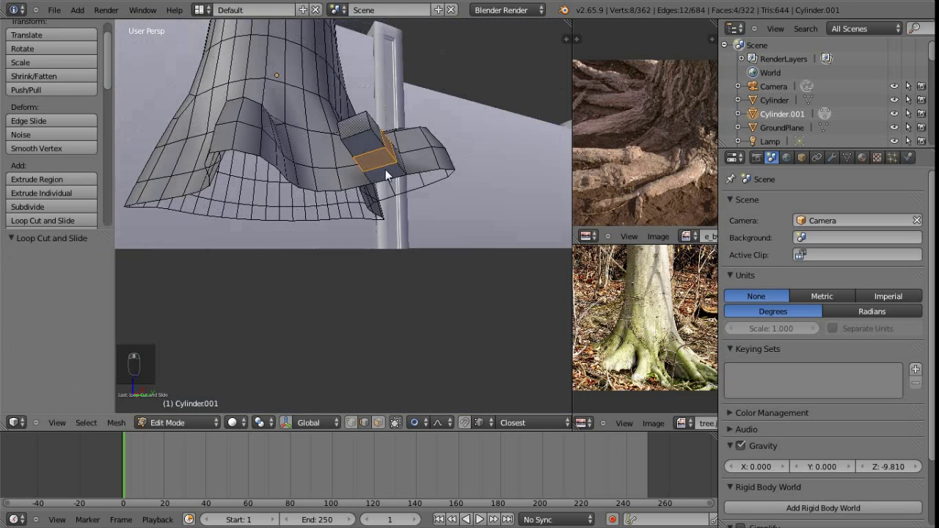
key(ctrl+Tab)
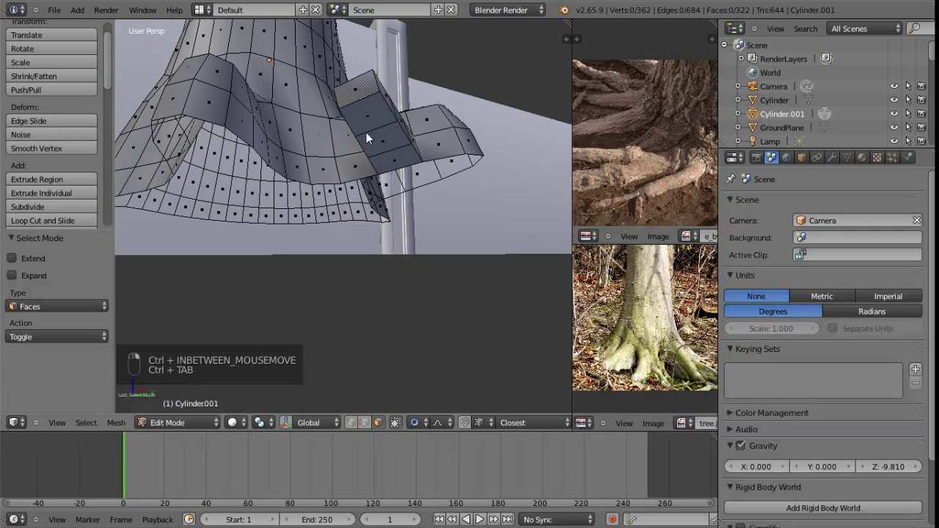
key(x)
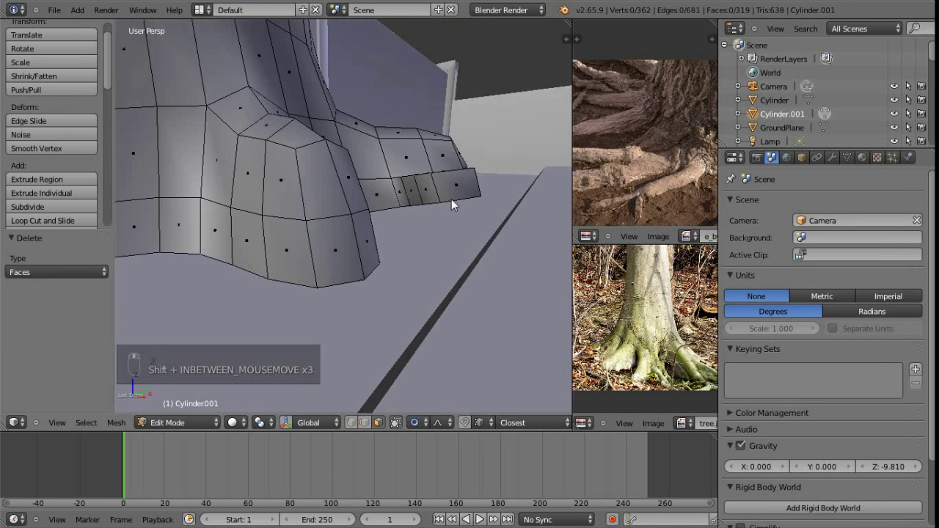
key(g)
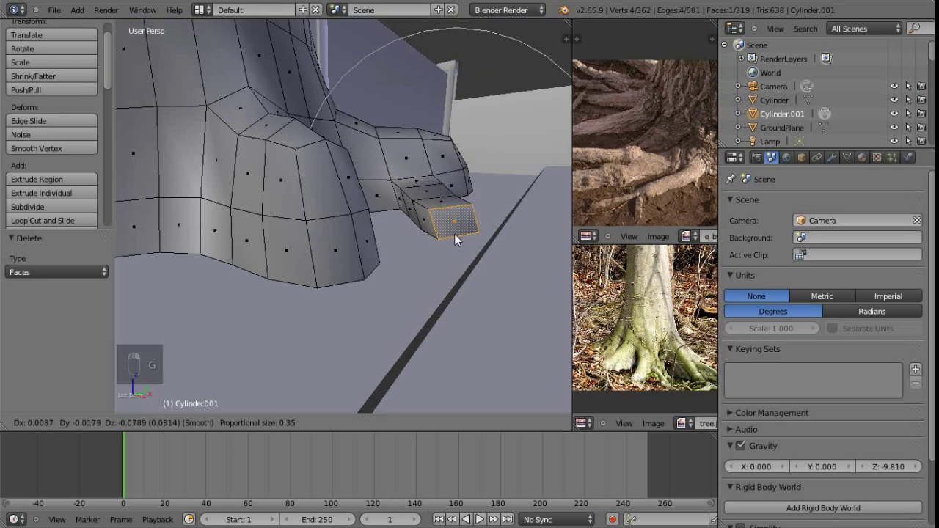
key(s)
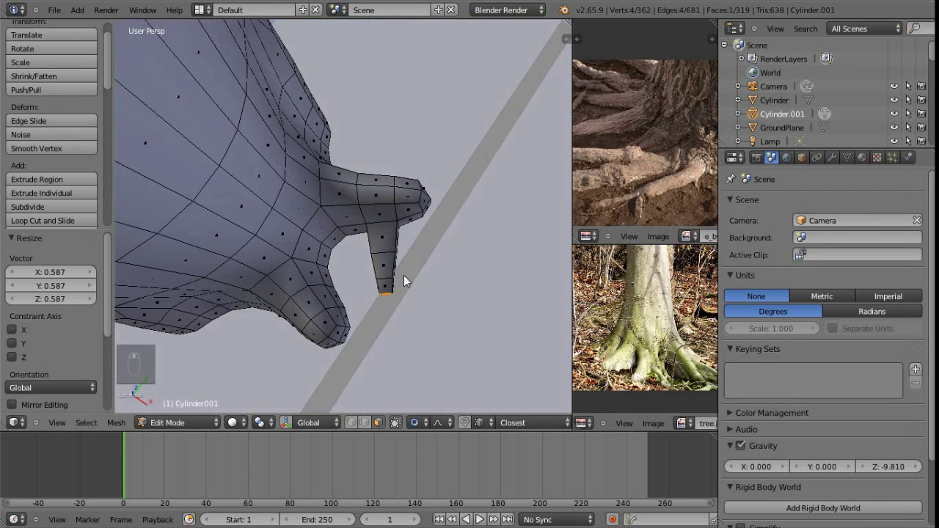
middle_click(693, 331)
key(z)
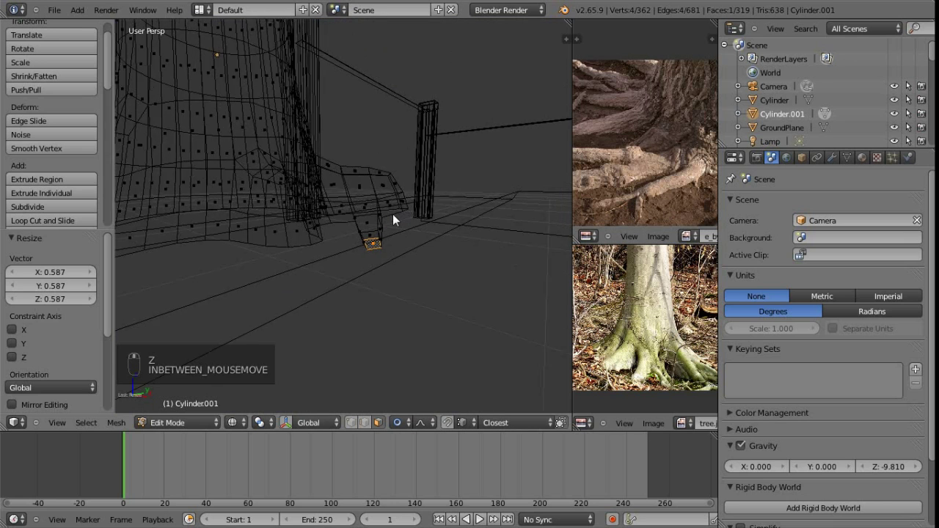
Box-select the root tip vertices and smooth them repeatedly via the Vertices menu.
key(ctrl+Tab)
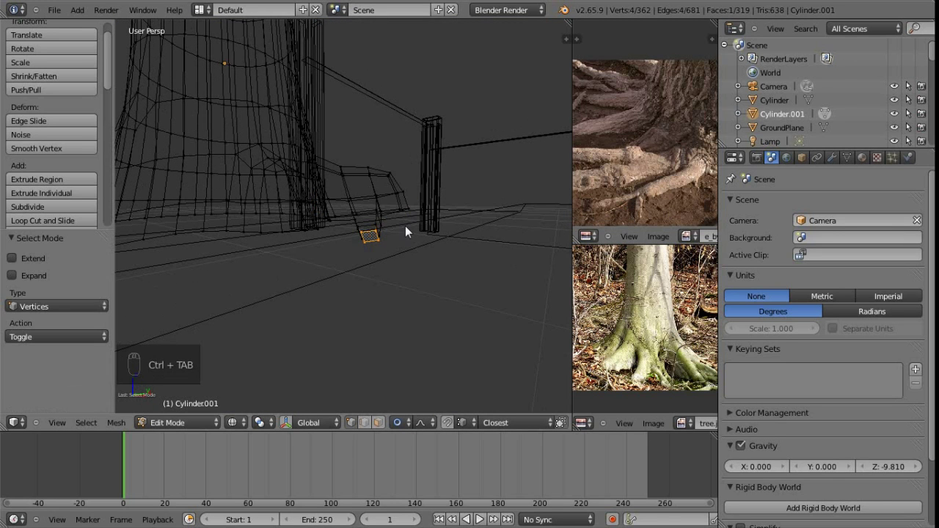
key(b)
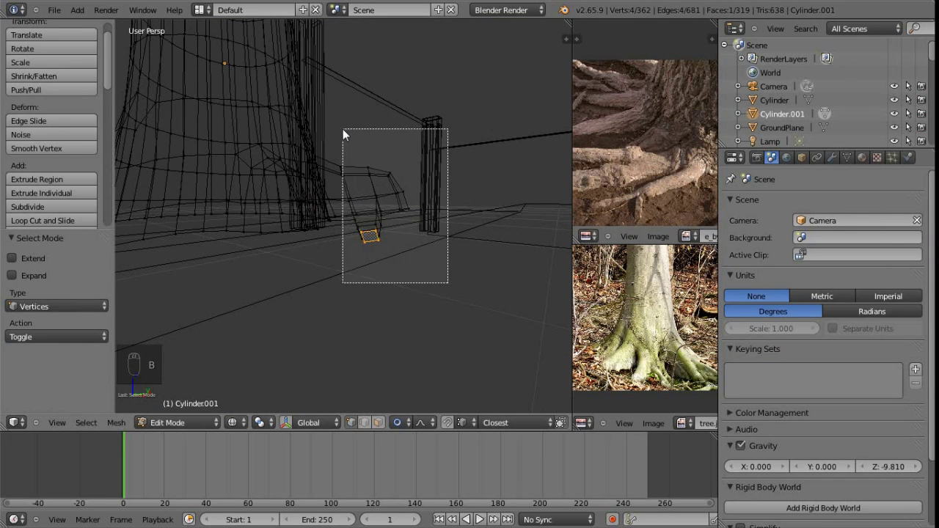
middle_click(694, 331)
key(z)
drag(693, 331, 694, 331)
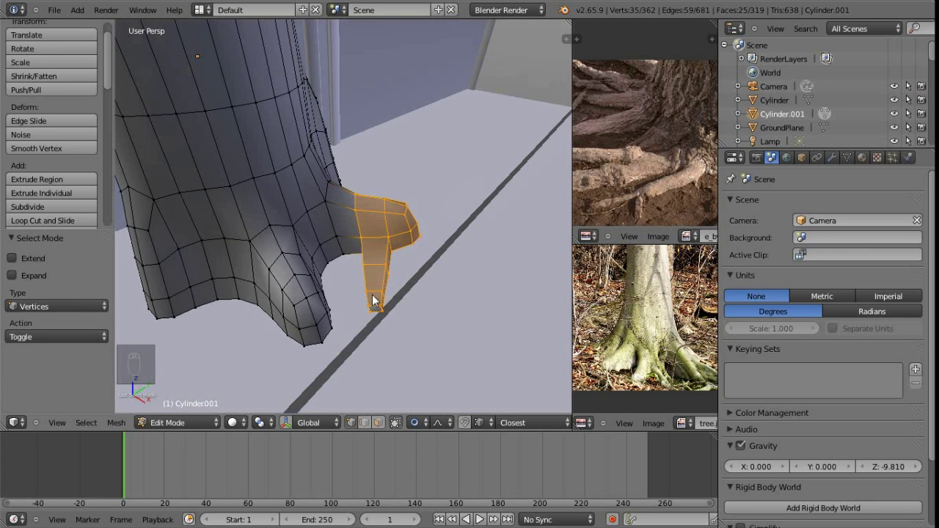
key(ctrl+v)
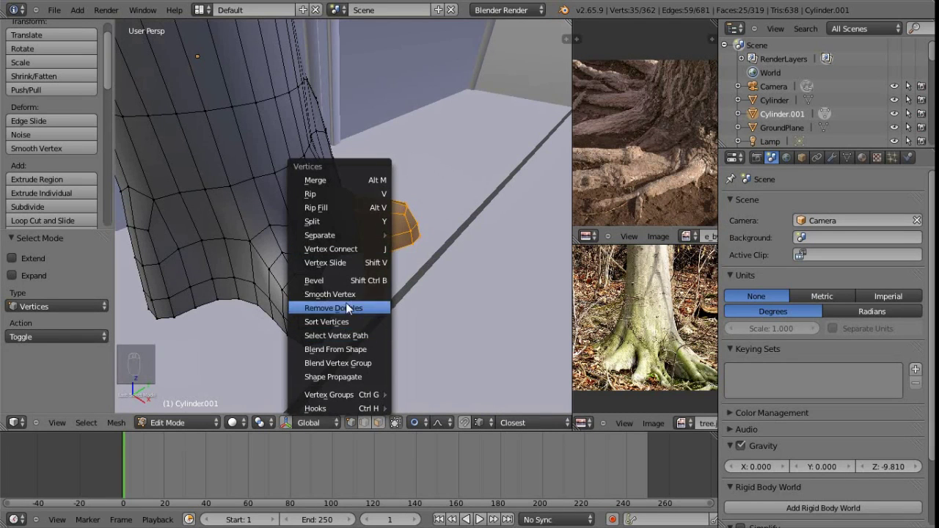
key(shift+r)
key(shift+r)
key(shift+r)
key(ctrl+Tab)
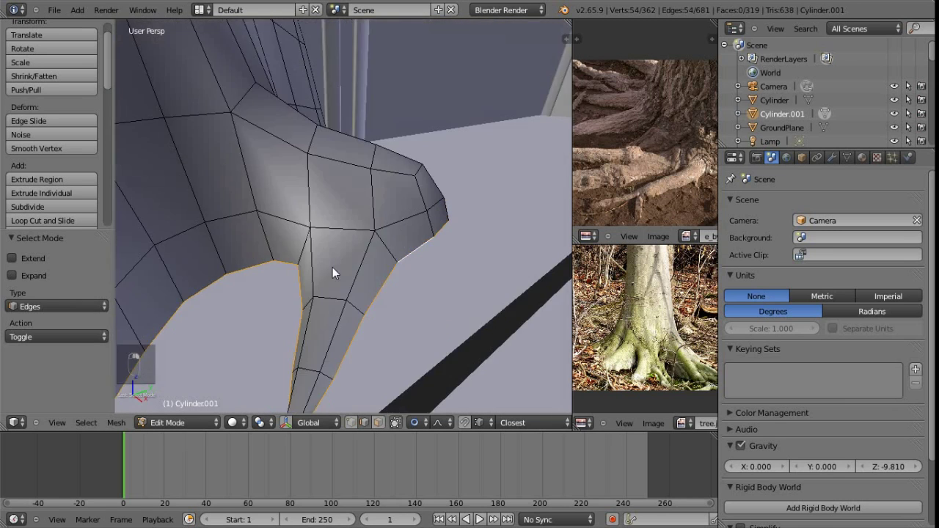
Scale and move the root tip into a point, then leave edit mode to preview the trunk.
middle_click(694, 331)
middle_click(693, 331)
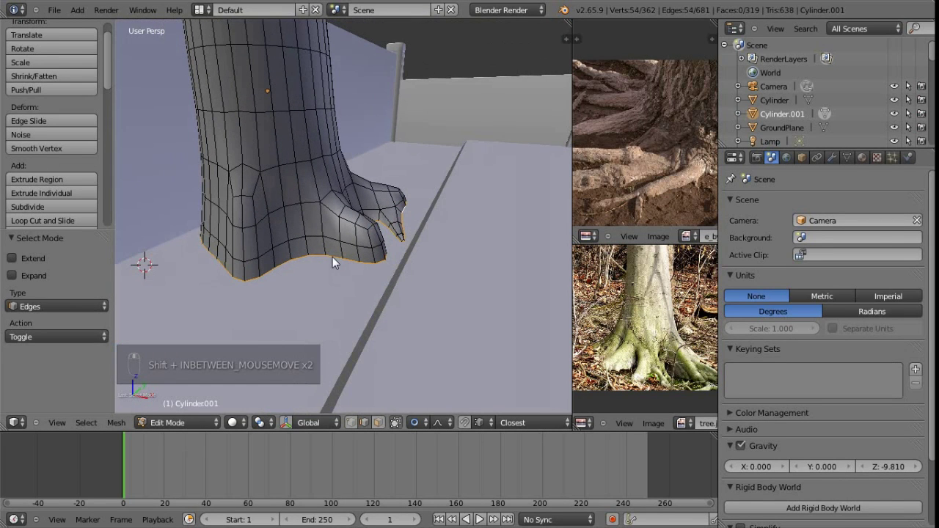
key(s)
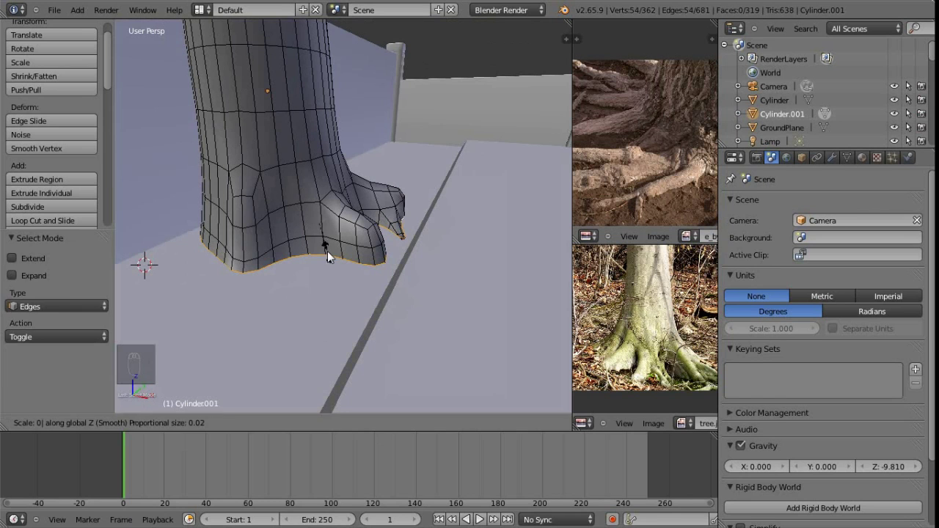
drag(693, 331, 694, 331)
key(g)
click(693, 331)
middle_click(694, 331)
middle_click(694, 331)
middle_click(694, 331)
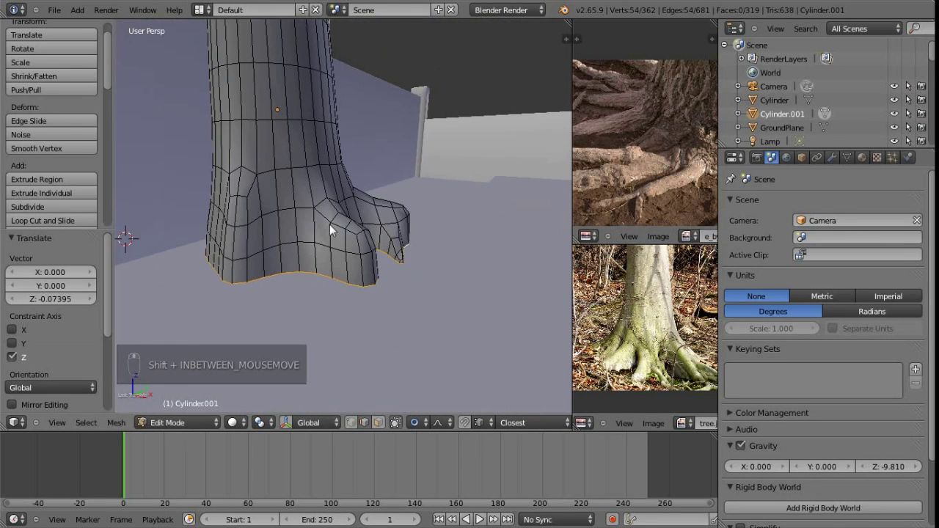
key(Tab)
Box-select the lower trunk rings in wireframe and scale them up so the base flares out.
key(g)
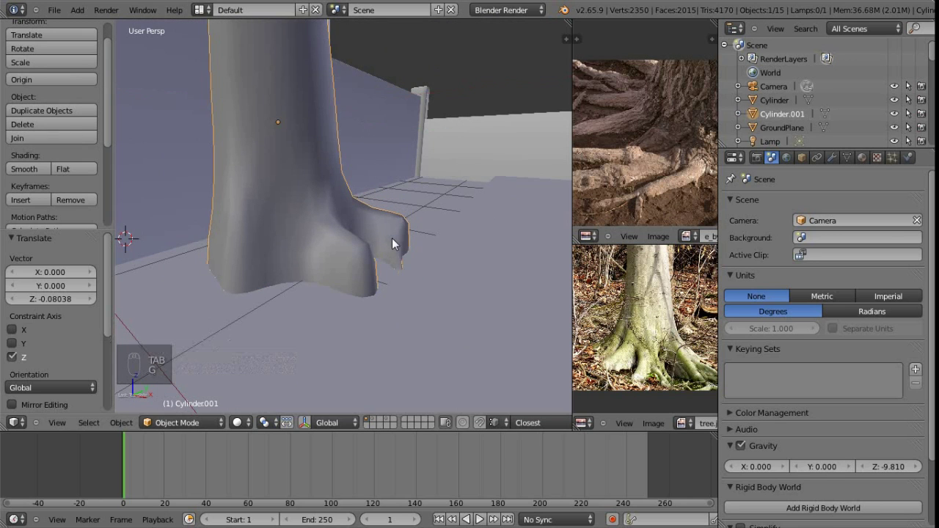
key(Tab)
key(z)
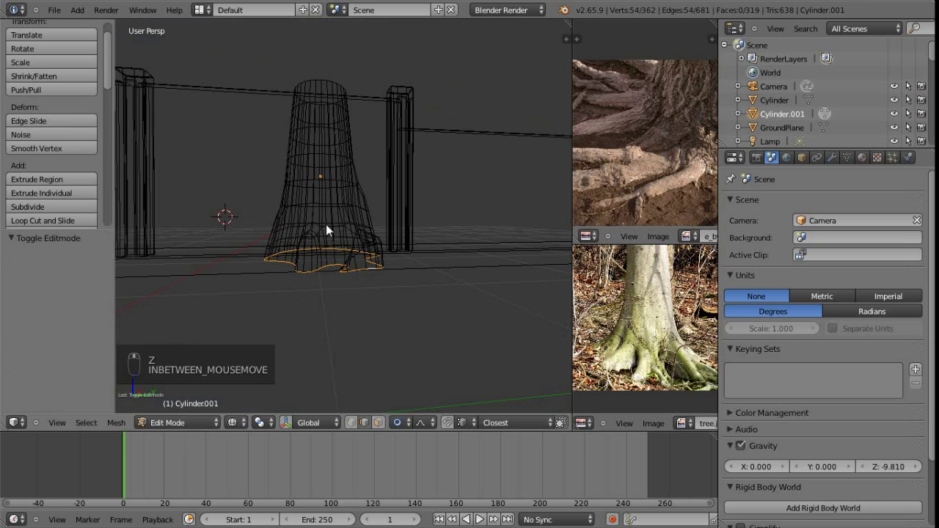
key(ctrl+Tab)
key(b)
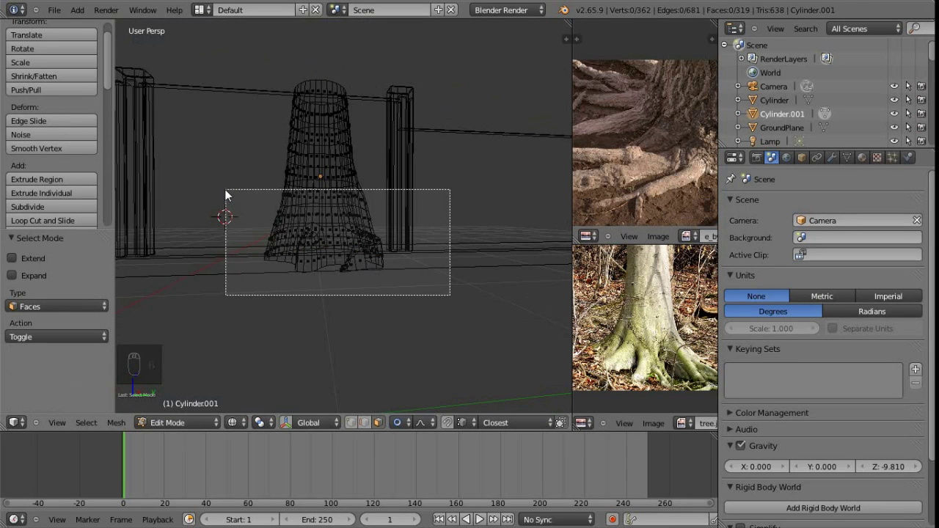
drag(693, 330, 693, 331)
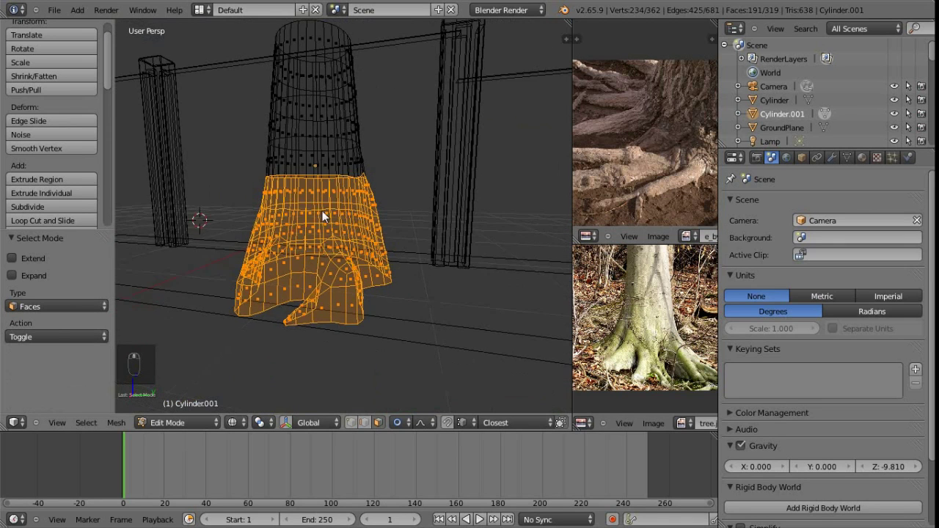
key(s)
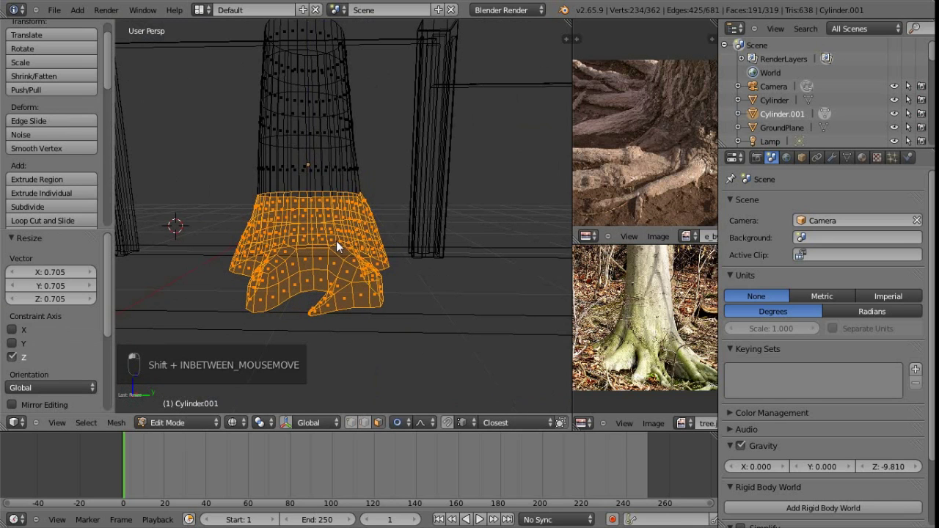
key(Tab)
key(z)
key(g)
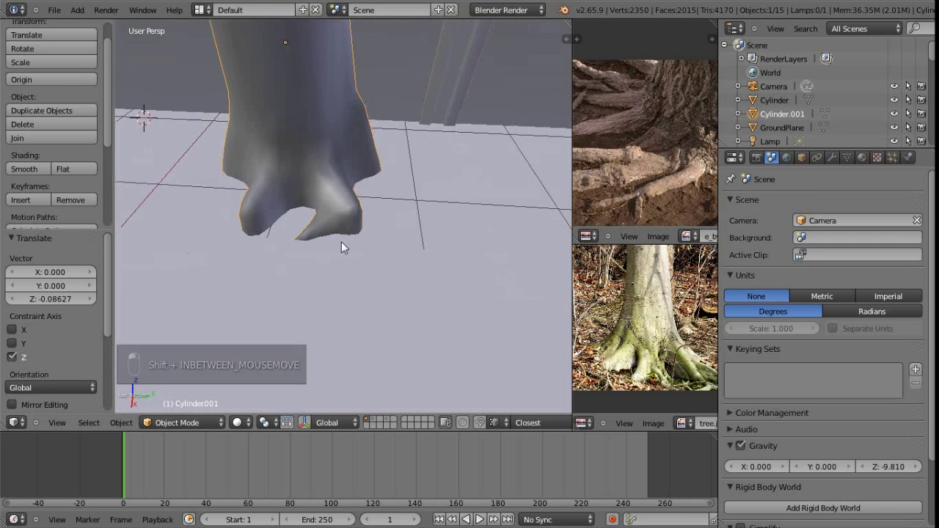
Re-enter edit mode on the trunk, adjust the base geometry and deselect everything.
key(Tab)
key(Tab)
key(Tab)
key(g)
key(Tab)
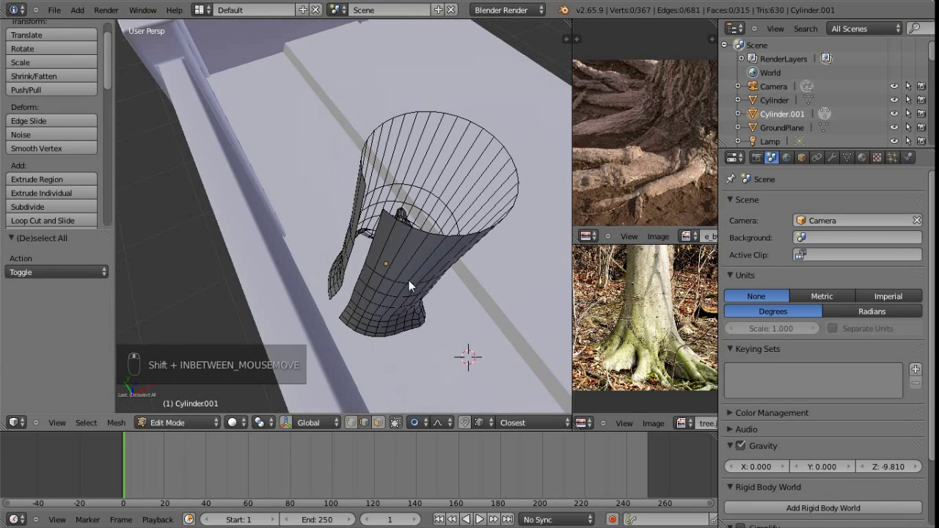
middle_click(694, 331)
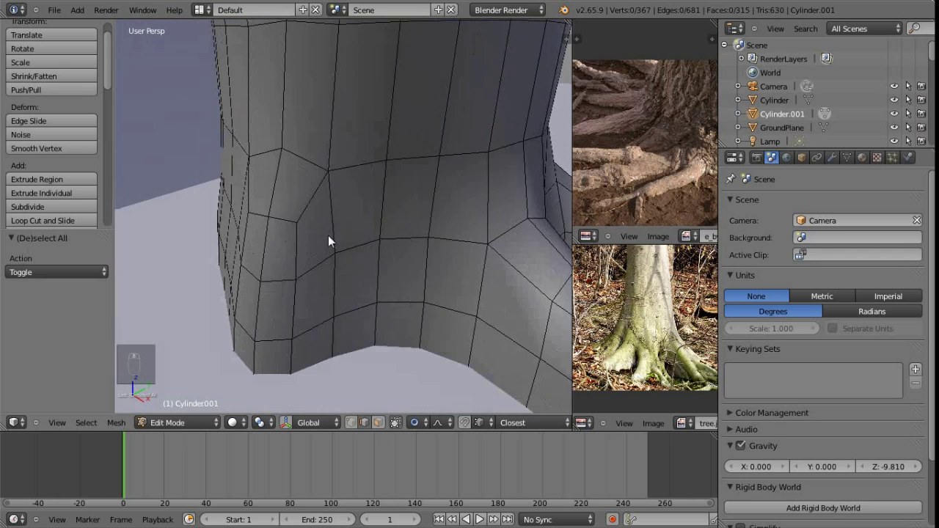
Shortest-path select an edge chain from the trunk base down around the first root.
drag(693, 331, 693, 331)
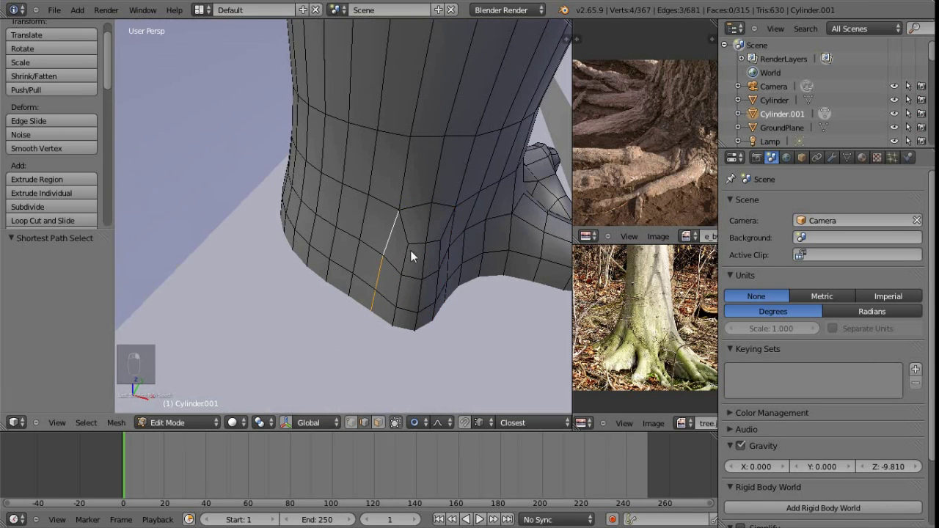
drag(694, 331, 694, 331)
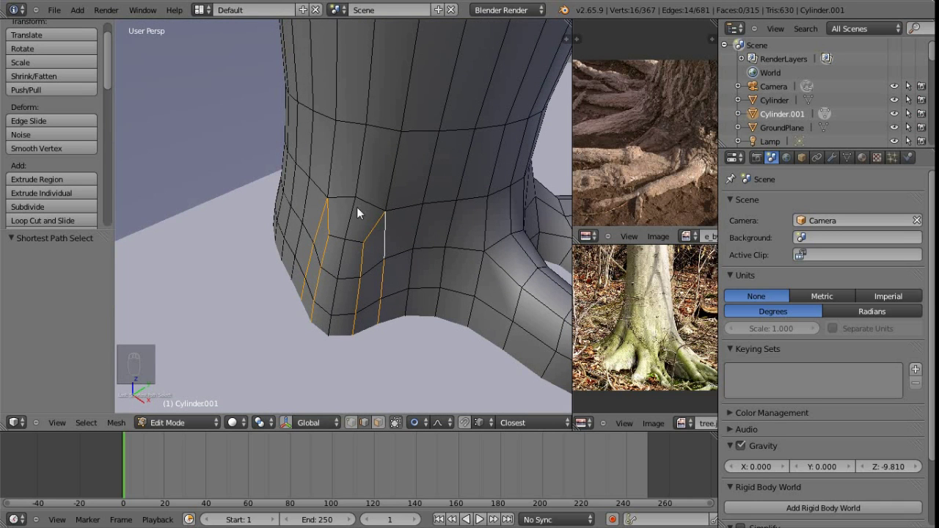
drag(694, 331, 693, 331)
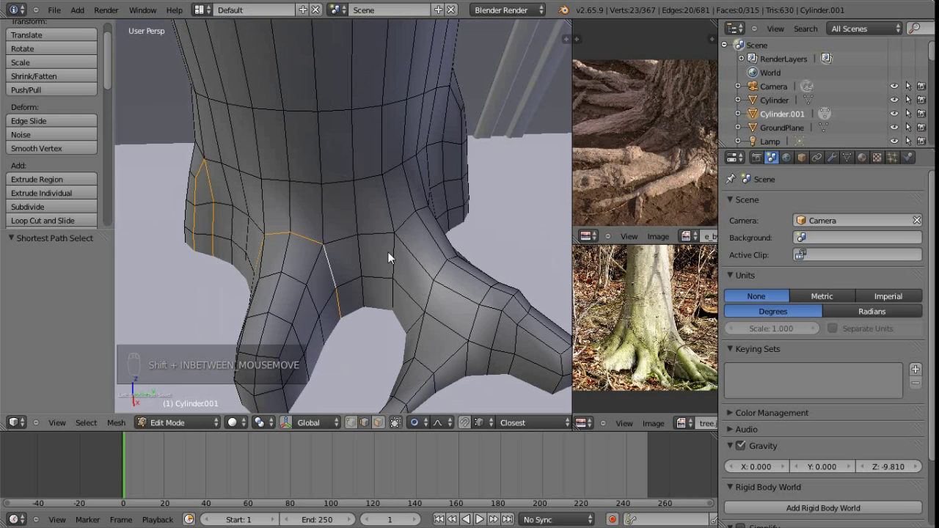
middle_click(694, 331)
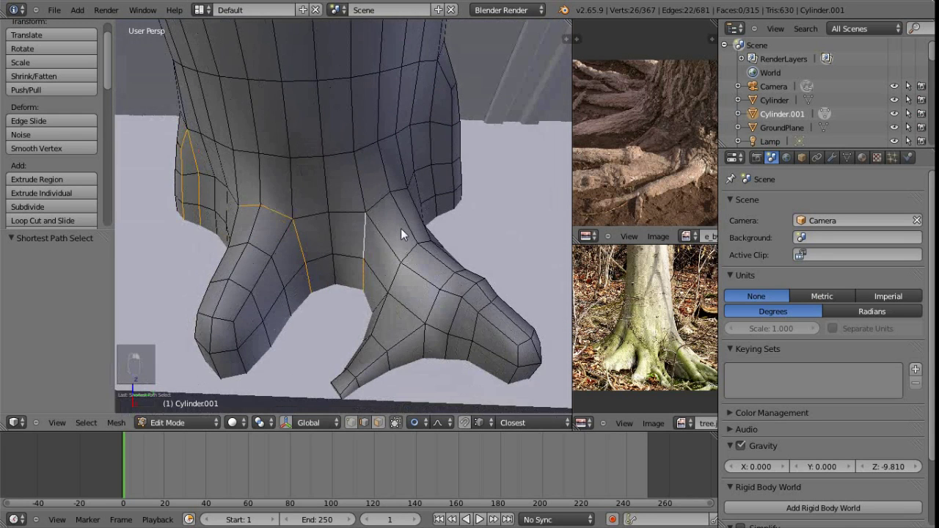
Add further edge chains running down the base beside the other roots, 44 edges in all.
drag(693, 331, 693, 331)
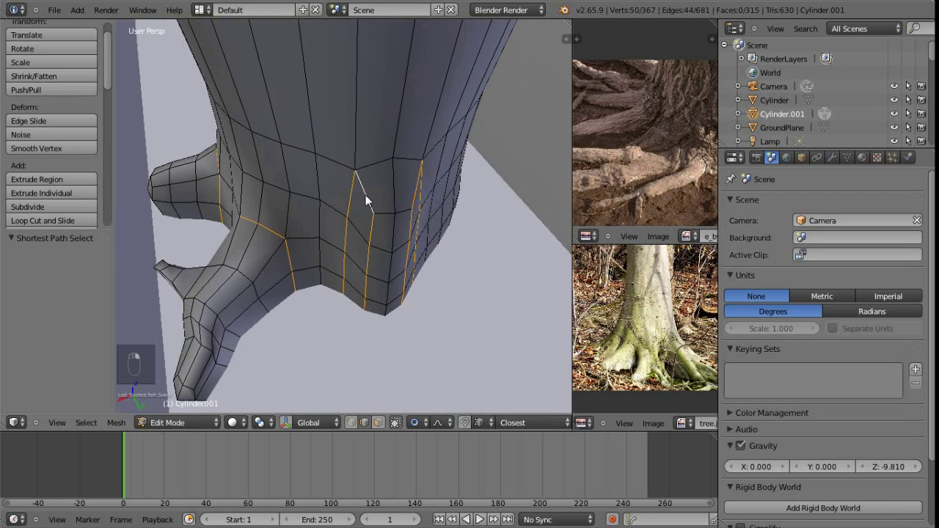
middle_click(693, 331)
drag(693, 331, 694, 331)
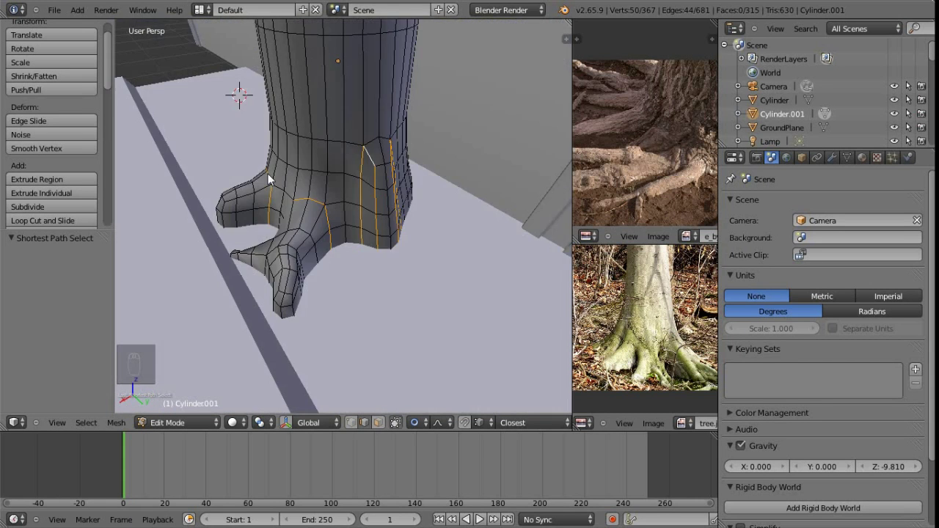
drag(693, 331, 694, 331)
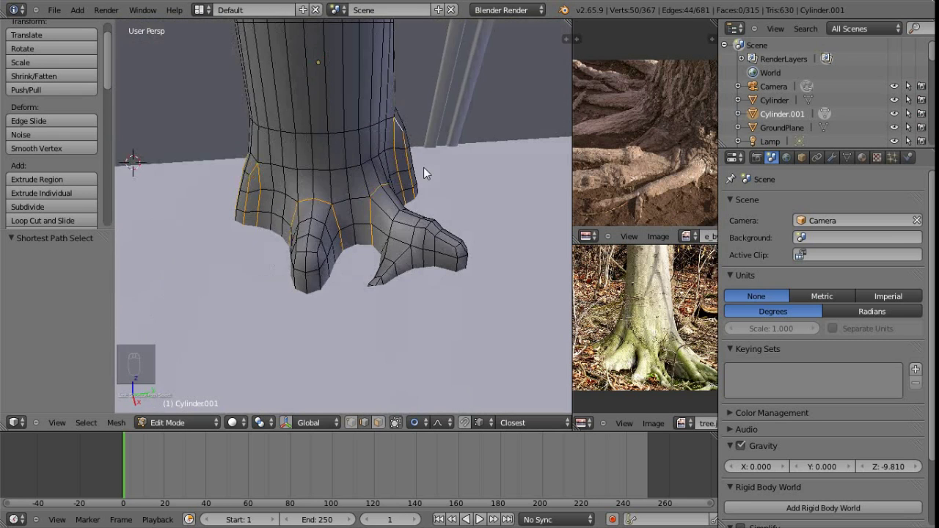
Trace more edge chains along the roots from underneath, growing the selection.
middle_click(694, 331)
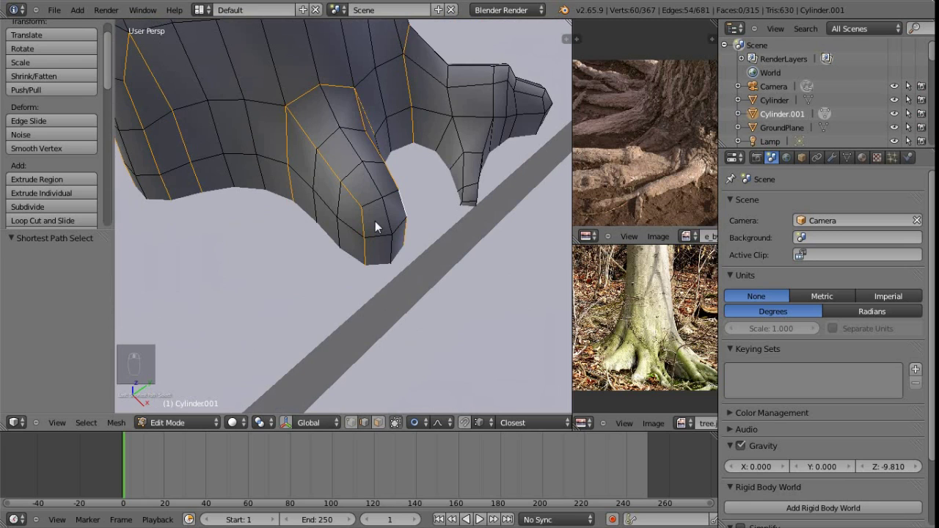
middle_click(693, 331)
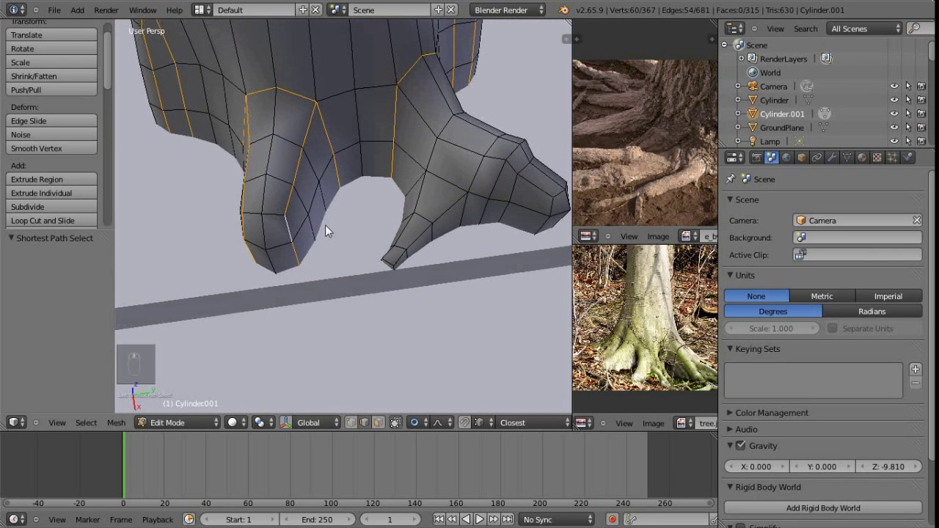
middle_click(694, 331)
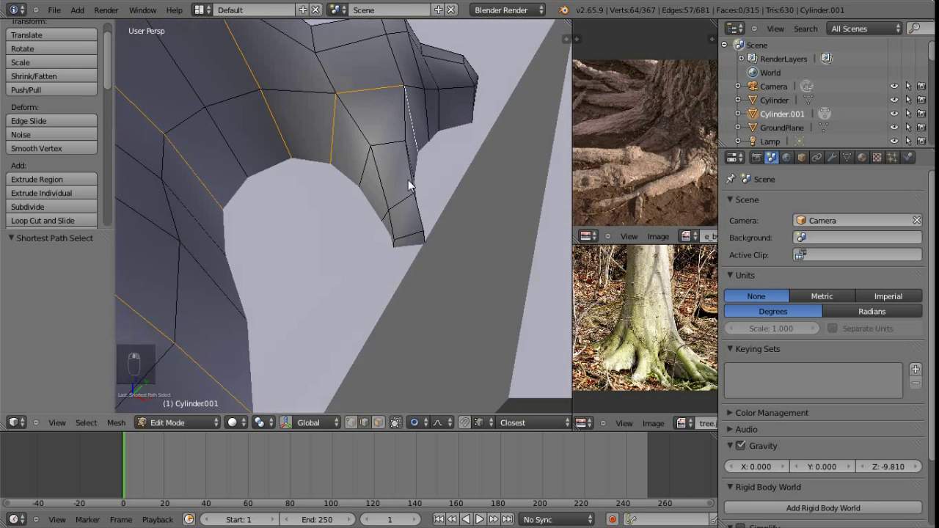
drag(693, 331, 693, 331)
middle_click(694, 331)
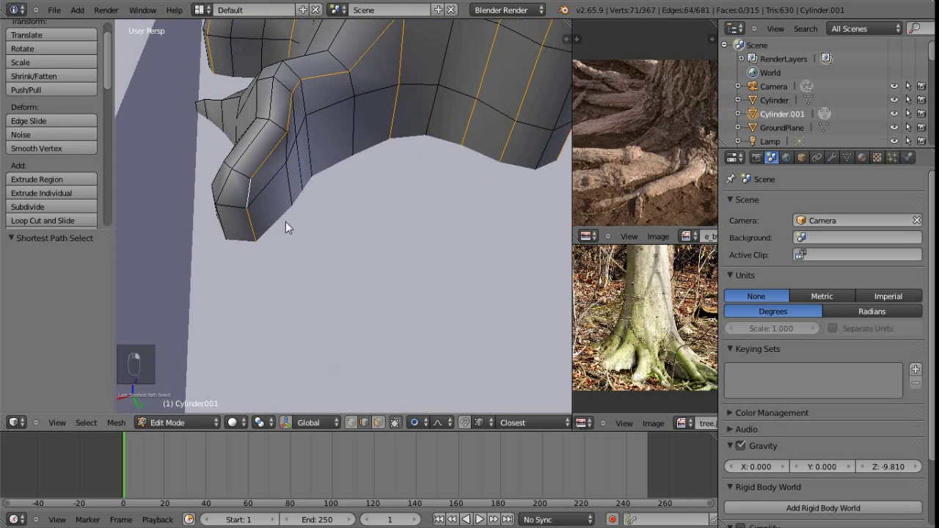
drag(693, 331, 693, 331)
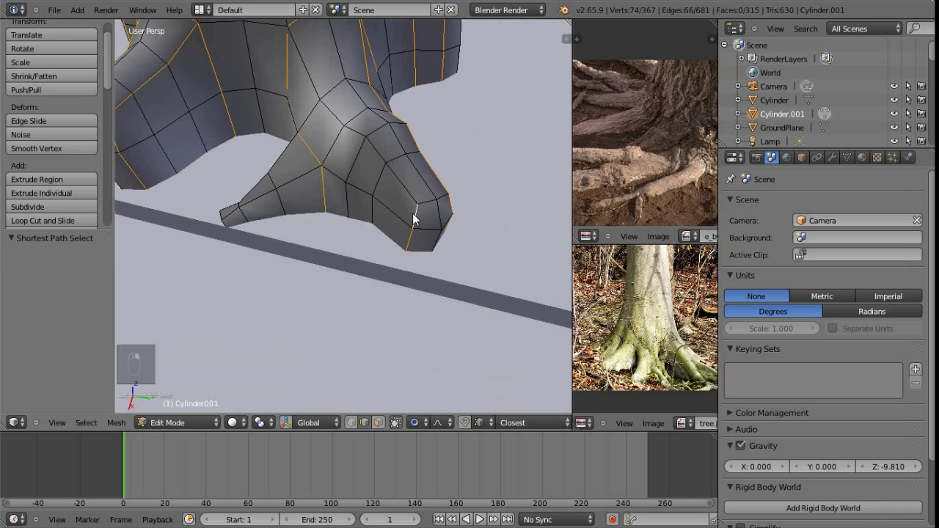
drag(693, 331, 694, 331)
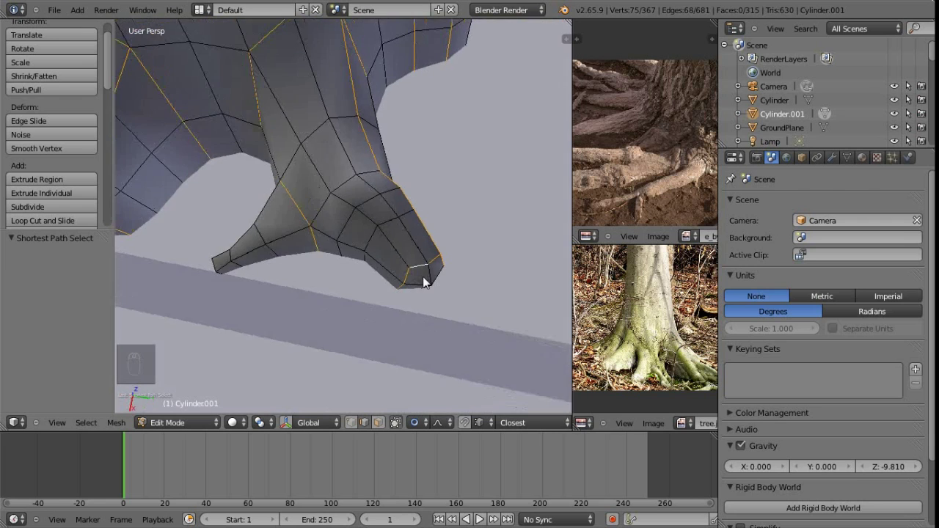
Extend the selection along the small downward root to its tip, reaching 81 edges.
middle_click(694, 331)
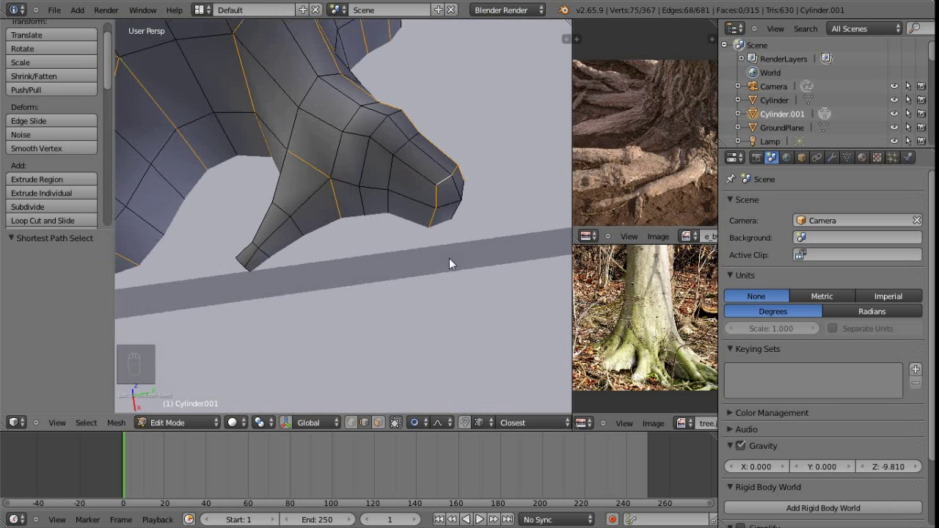
right_click(693, 331)
middle_click(694, 331)
middle_click(693, 331)
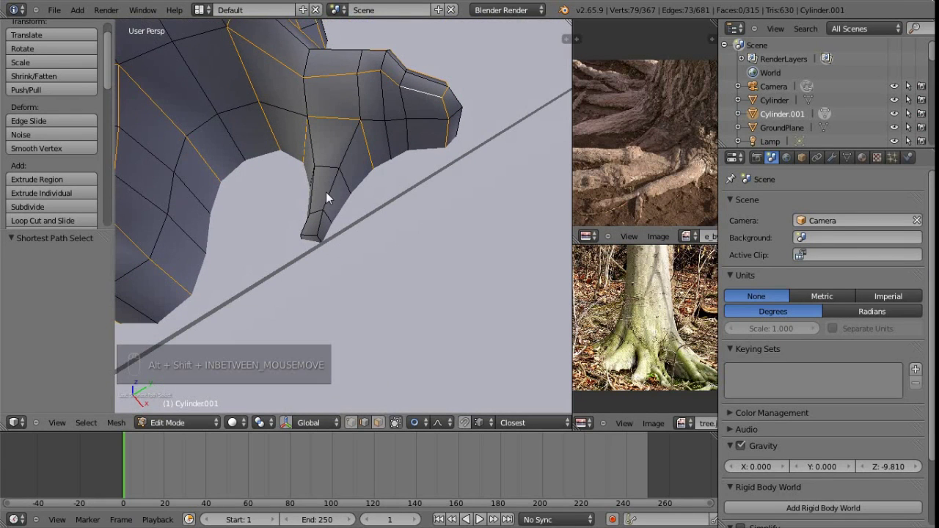
middle_click(694, 331)
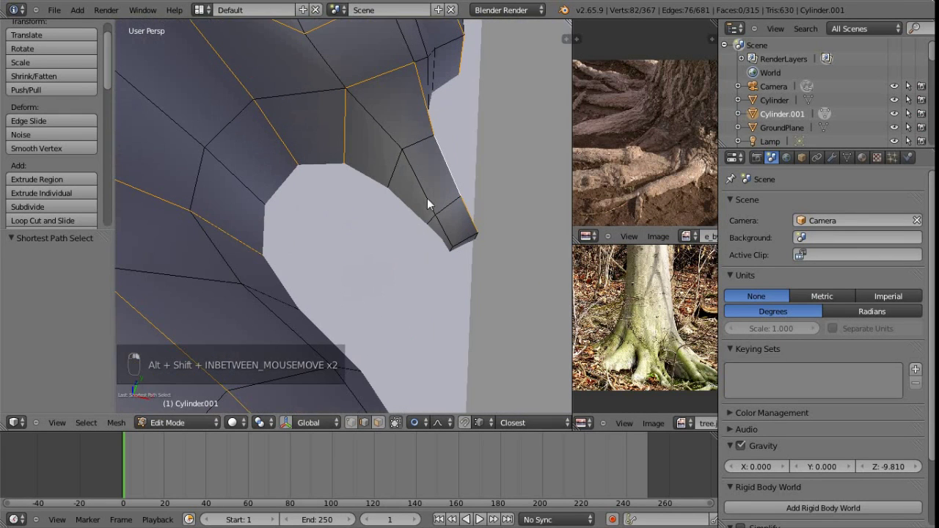
middle_click(693, 331)
drag(693, 331, 694, 330)
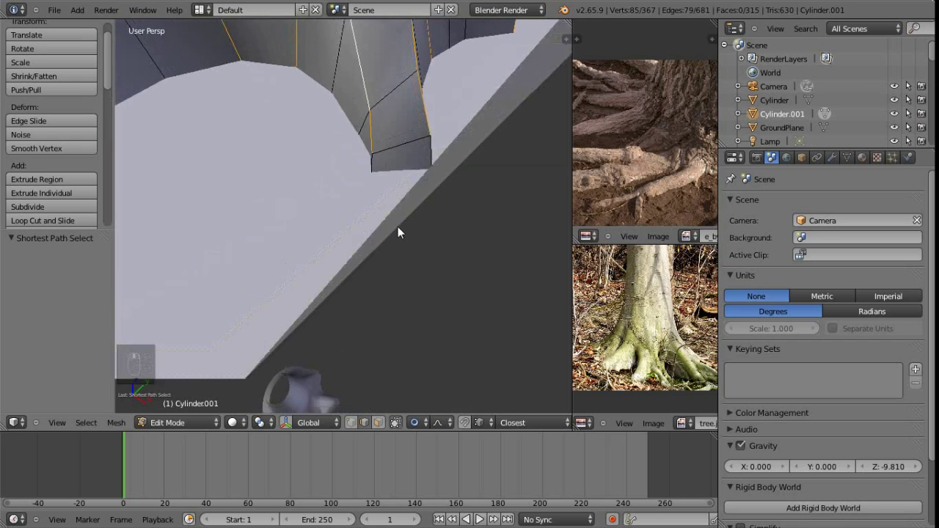
middle_click(693, 330)
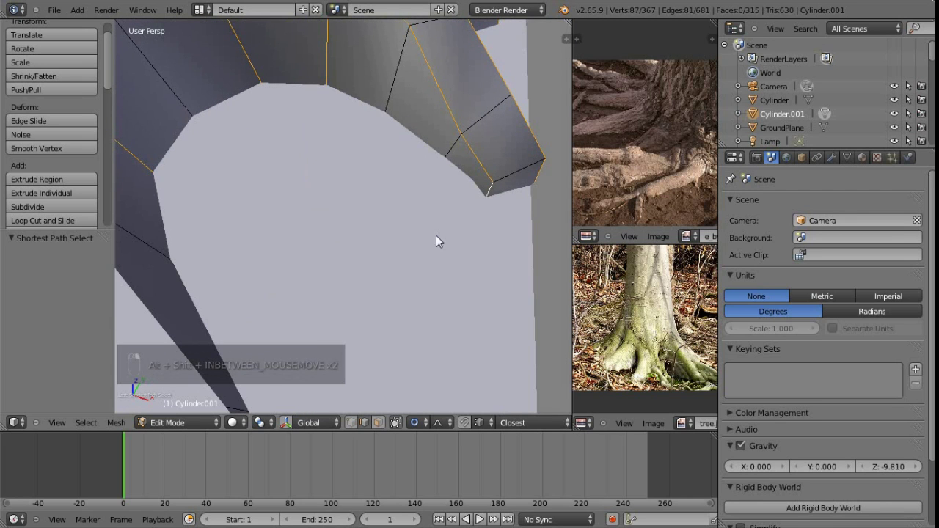
drag(694, 330, 694, 331)
Mark the 81 selected root edges as seams, then deselect everything.
key(ctrl+e)
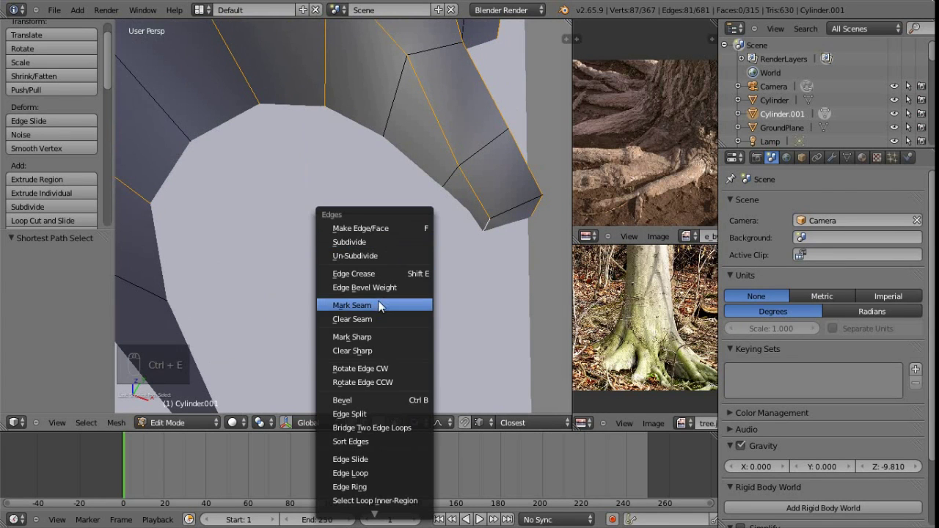
middle_click(694, 331)
key(a)
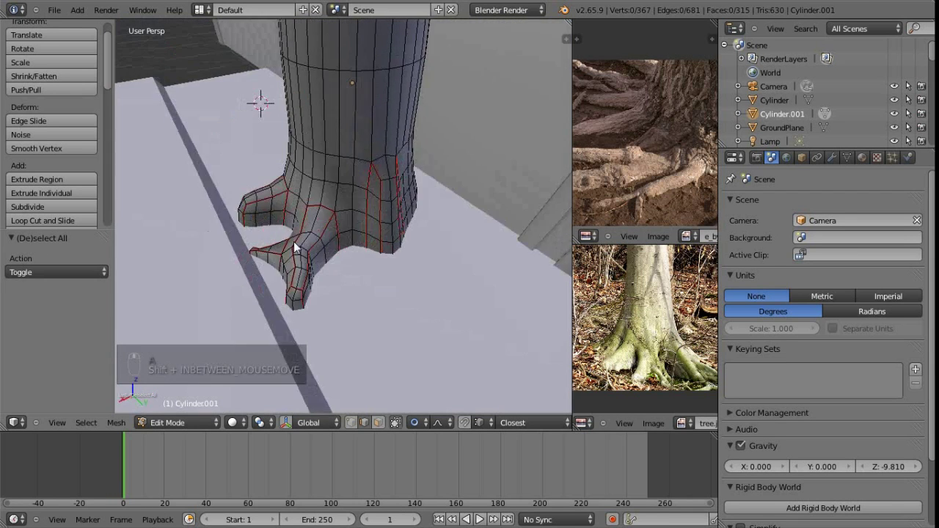
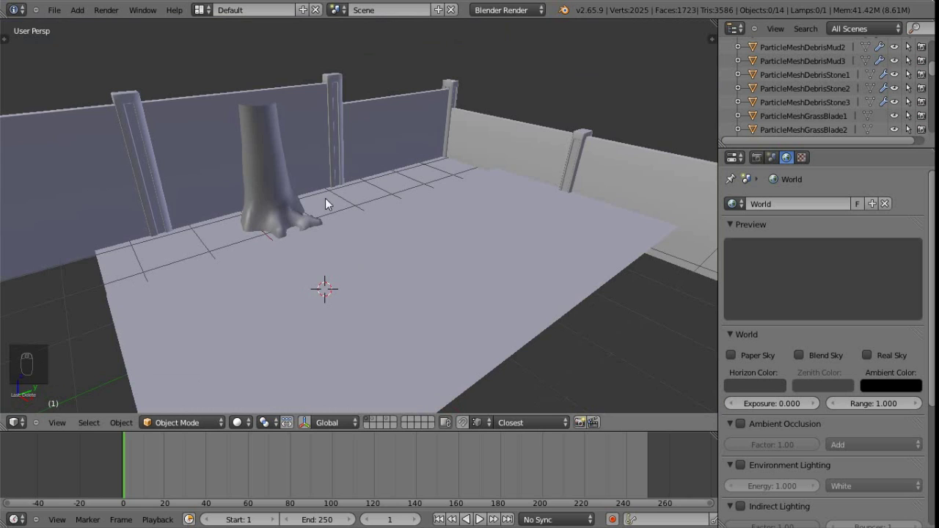
In top ortho view add a Bezier curve and move and rotate it to the tail tip.
drag(369, 299, 372, 289)
key(KP_7)
middle_click(359, 285)
key(shift+a)
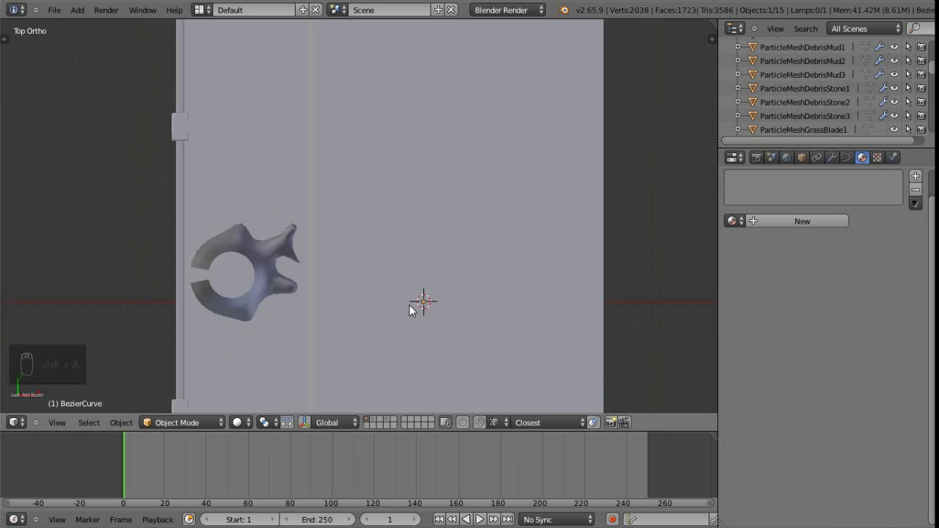
key(g)
drag(432, 322, 321, 245)
key(r)
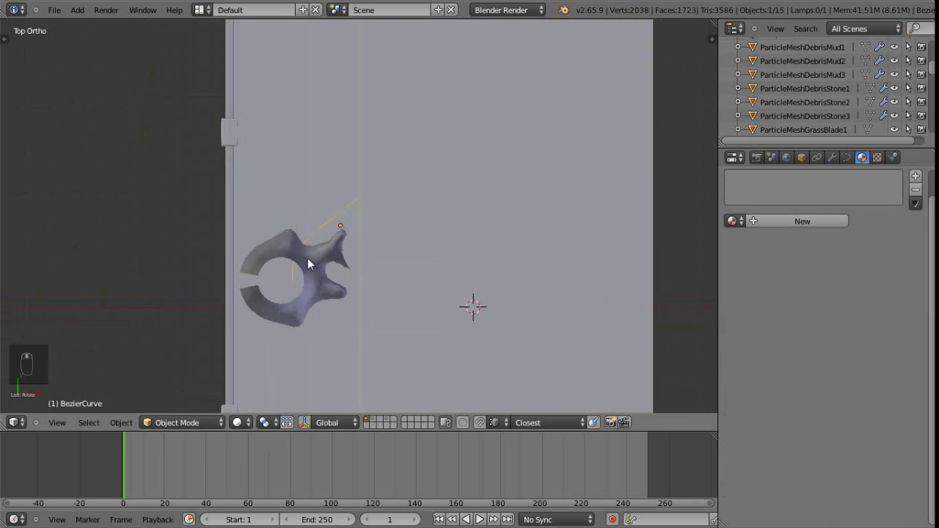
Set the curve's handles to vector for a straight path, reposition it and reopen it for editing.
key(Tab)
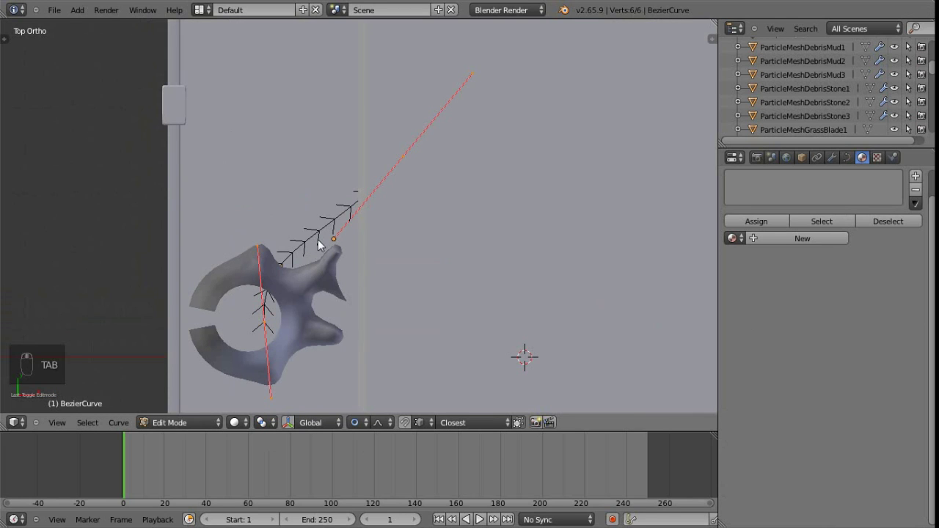
key(a)
key(a)
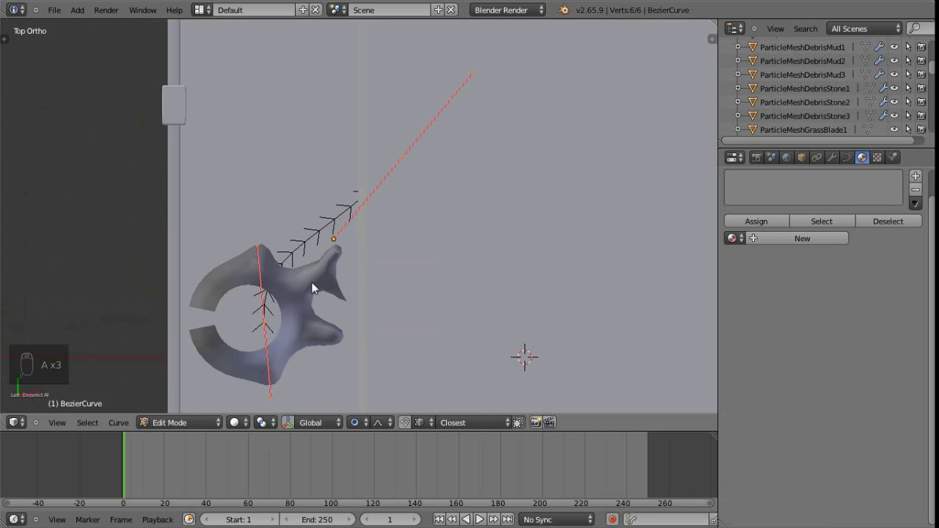
key(v)
key(v)
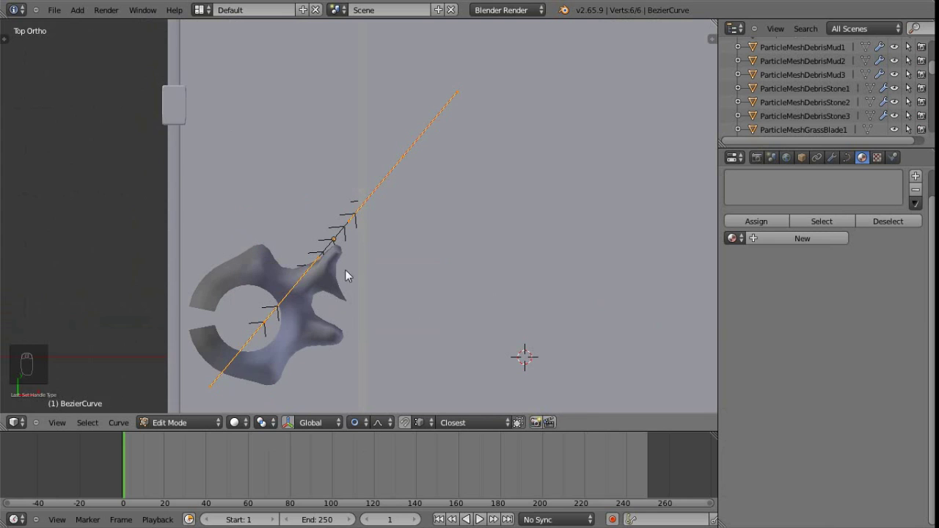
key(Tab)
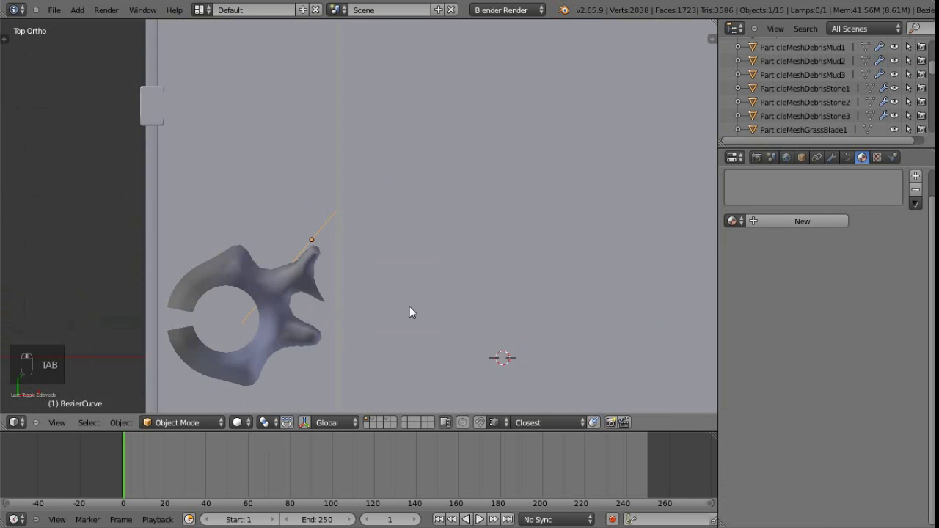
key(g)
drag(468, 243, 454, 299)
key(KP_7)
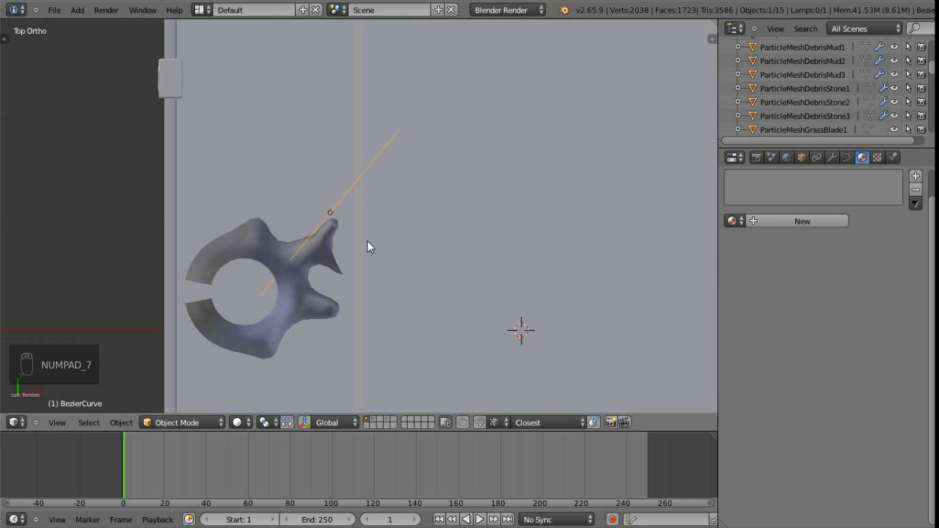
key(Tab)
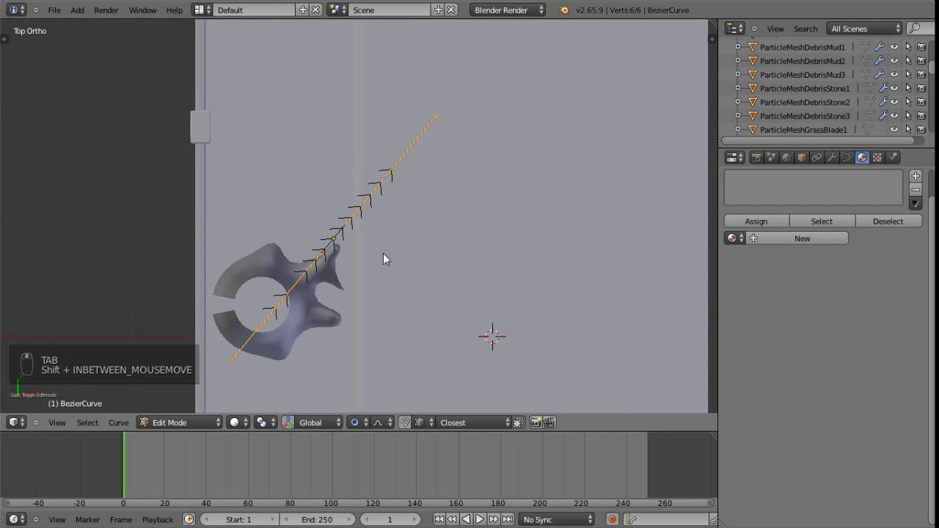
Extend the curve's end point and bend it into a loop along the winding path.
right_click(395, 178)
key(g)
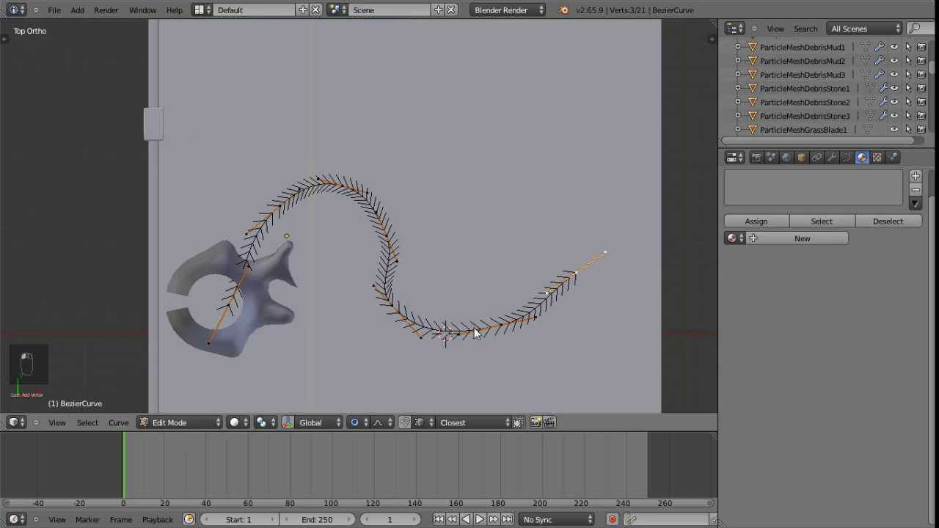
drag(440, 214, 490, 166)
drag(408, 315, 370, 290)
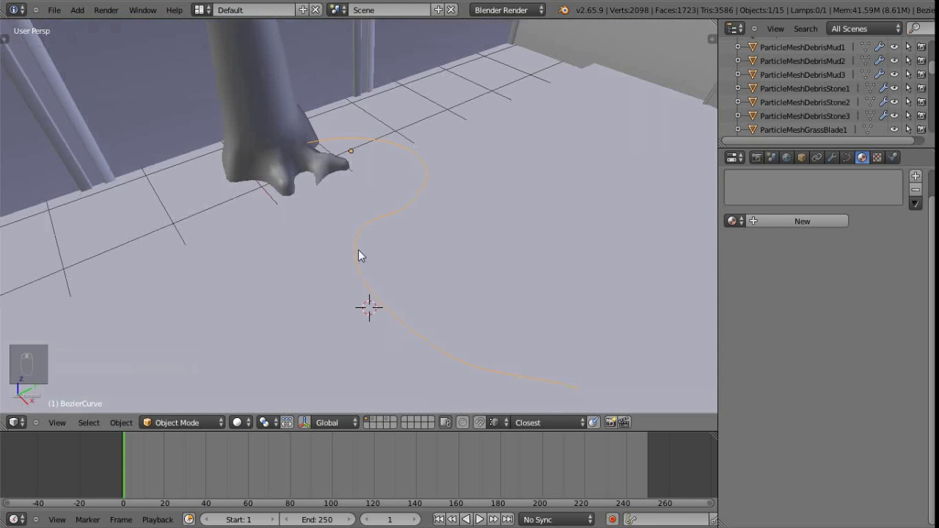
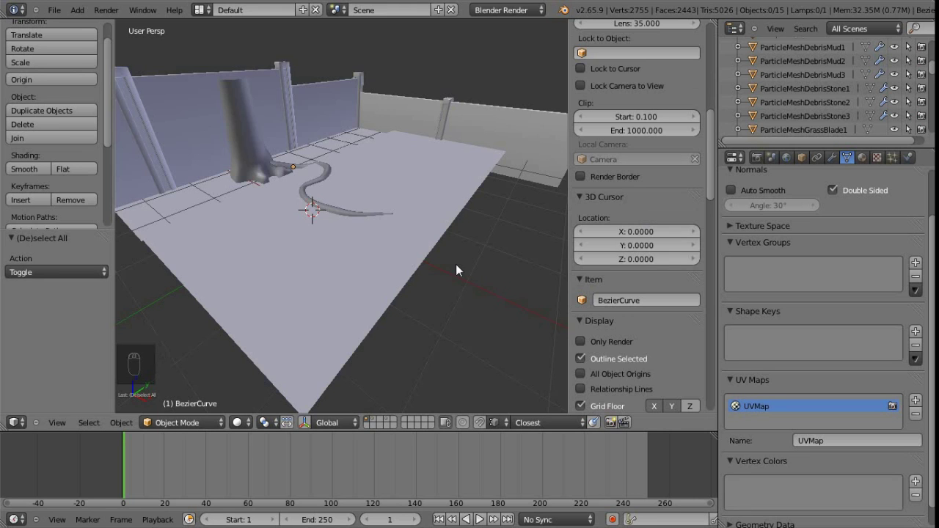
Bring up the Add list on the curve types to insert a Sapling tree.
key(n)
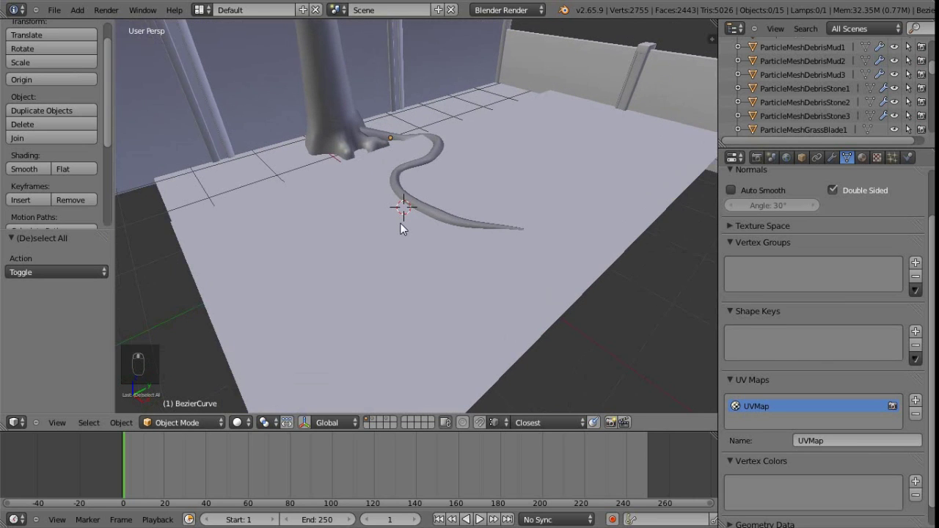
key(shift+a)
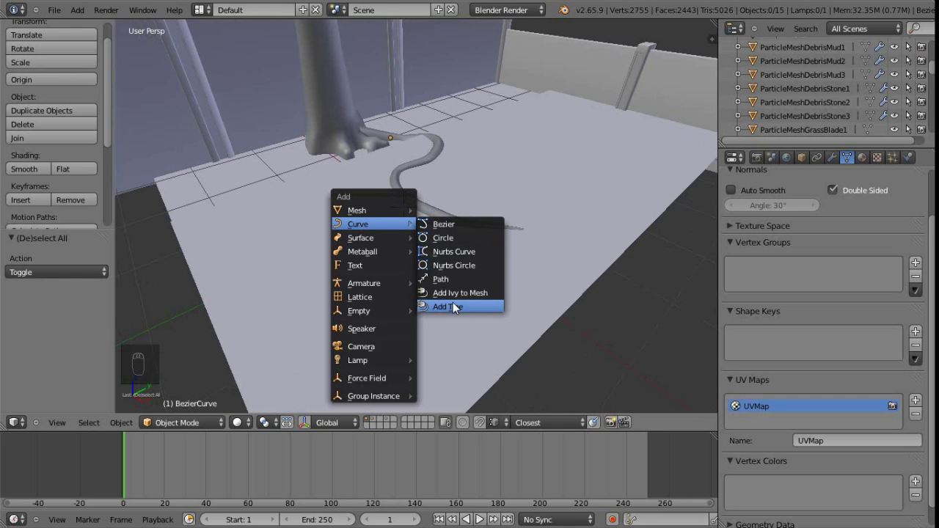
Add a Sapling tree with beveled, thick branches and a Hemispherical shape.
click(468, 253)
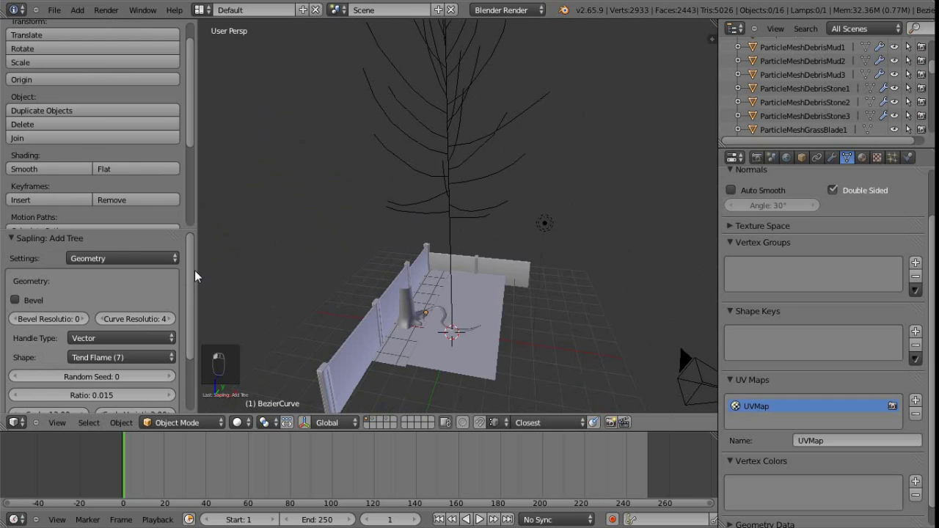
drag(130, 159, 147, 156)
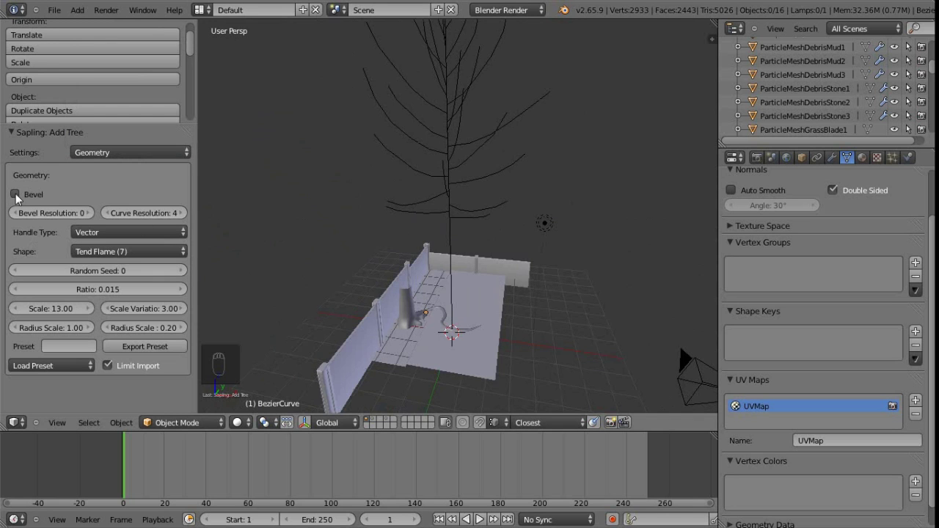
drag(456, 335, 88, 221)
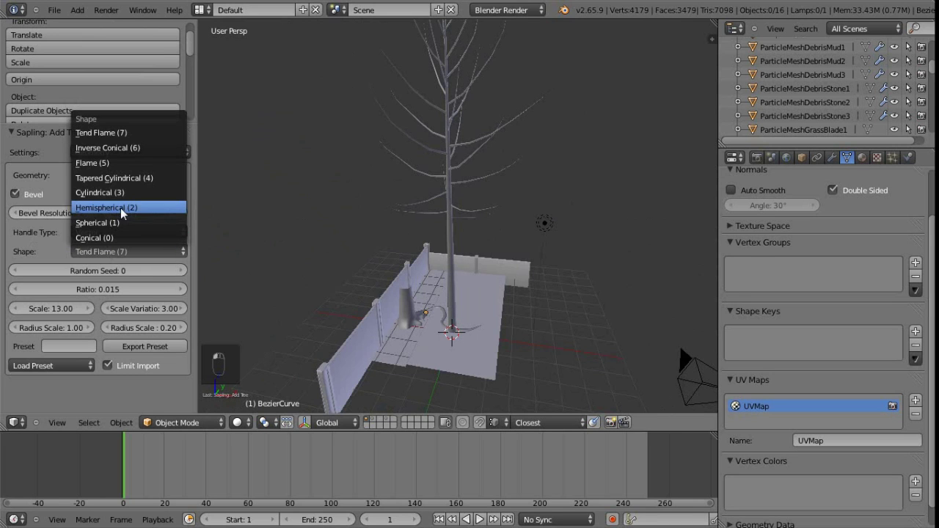
drag(124, 212, 68, 316)
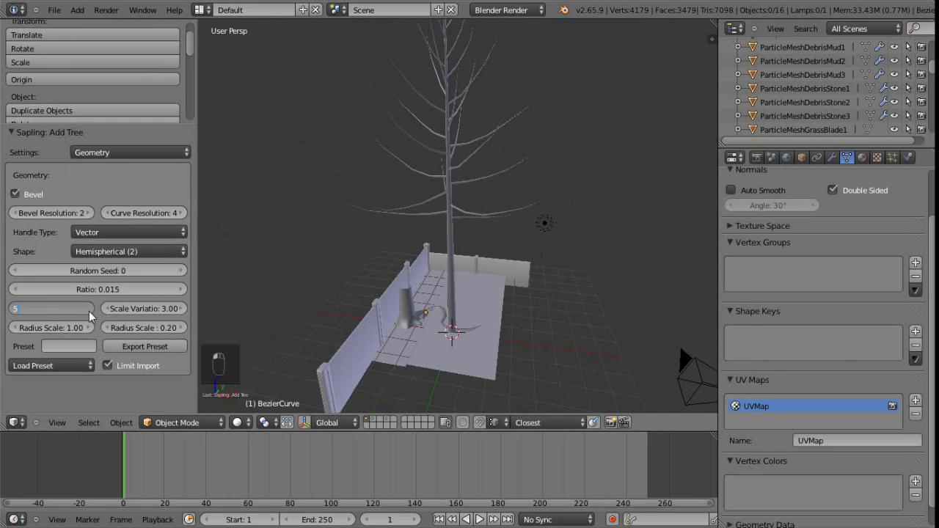
Inspect the tree from around it and raise branch splitting to three levels.
drag(492, 279, 463, 234)
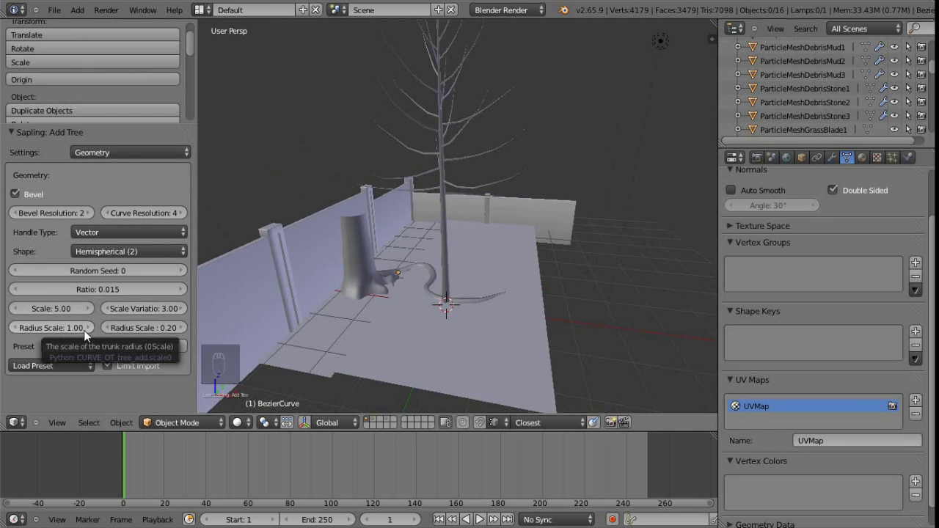
drag(60, 335, 139, 307)
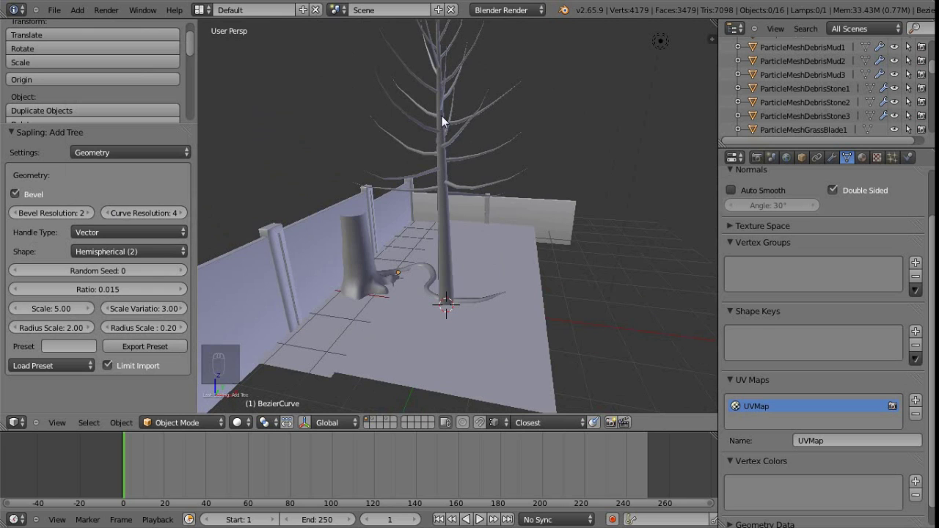
drag(120, 154, 114, 126)
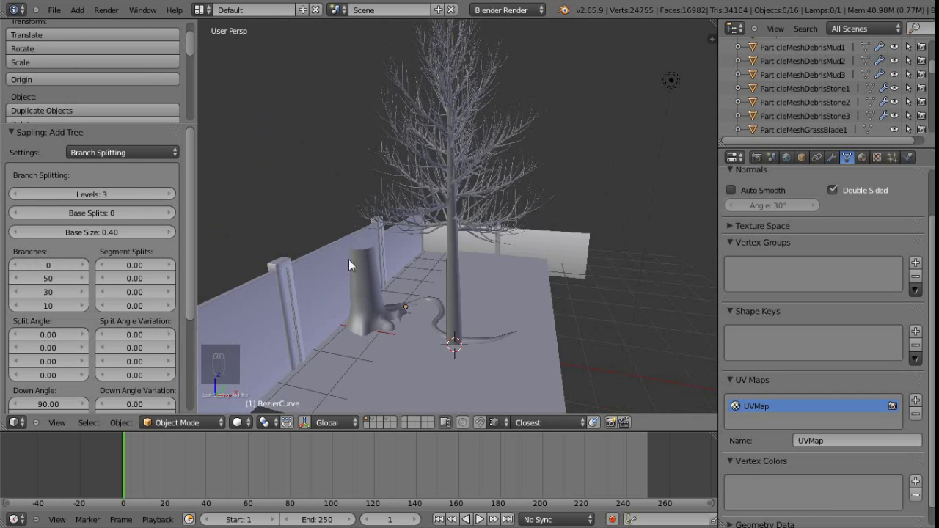
Lower the Branch Splitting values so the tree carries fewer, sparser branches.
drag(61, 280, 75, 287)
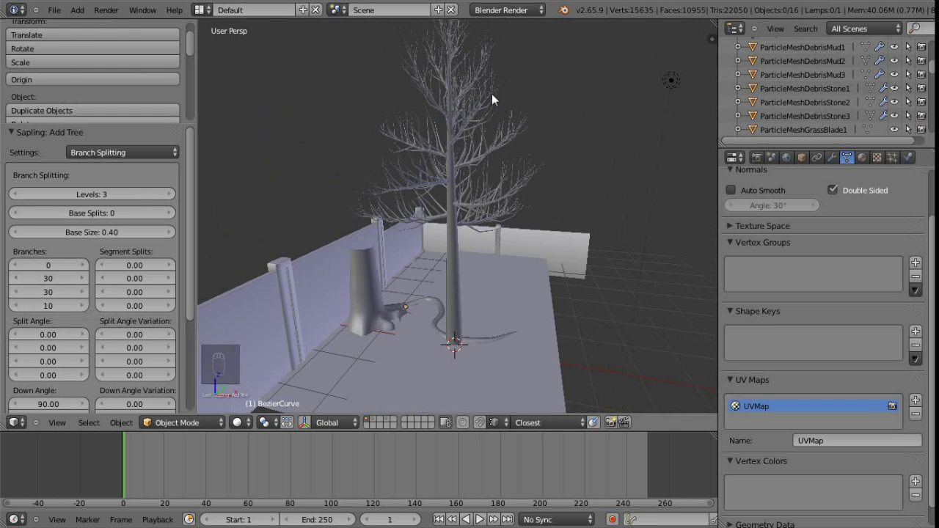
drag(50, 300, 83, 309)
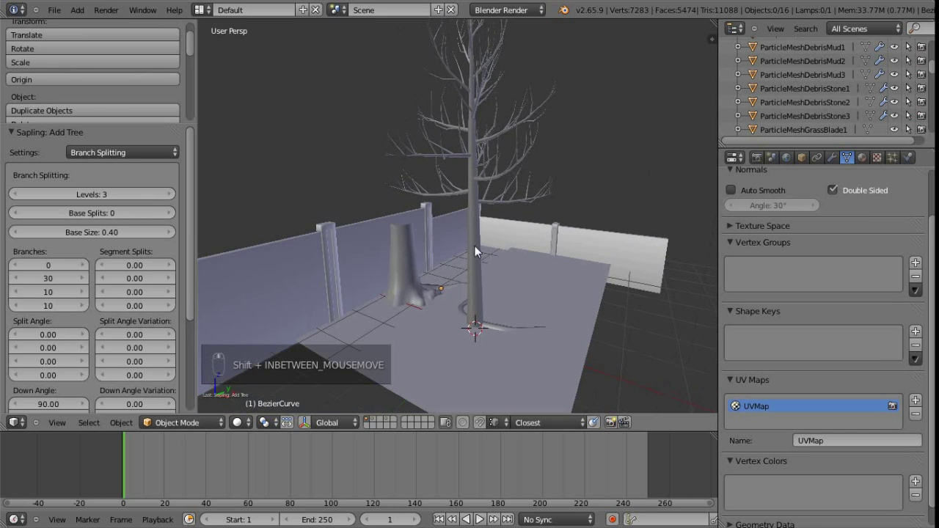
drag(72, 312, 519, 204)
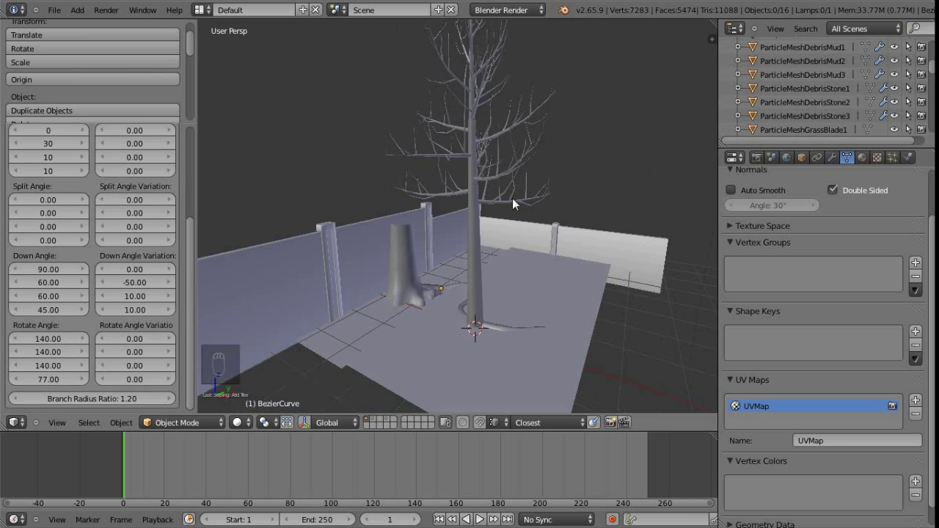
drag(468, 248, 98, 322)
Show leaves on the tree, rectangular in shape with a Hemispherical distribution.
drag(138, 157, 104, 99)
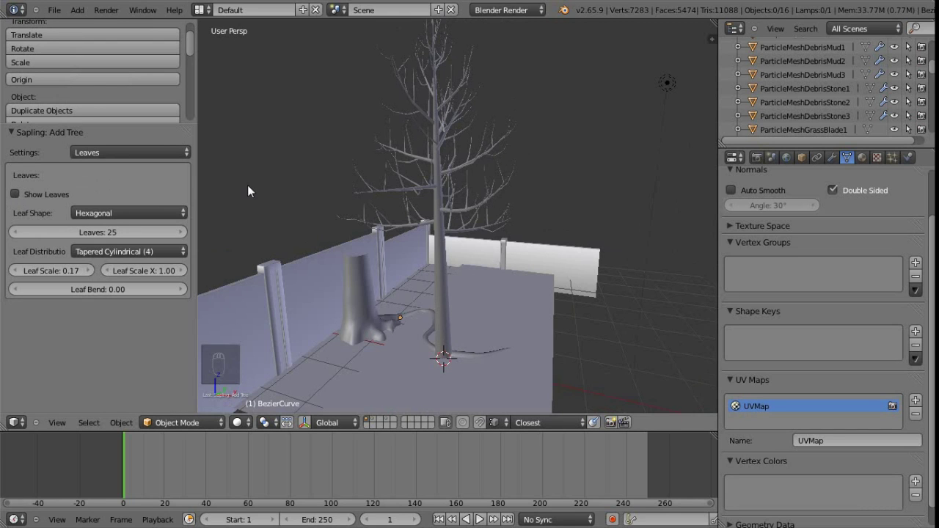
drag(470, 203, 479, 127)
drag(112, 215, 86, 211)
drag(85, 212, 132, 257)
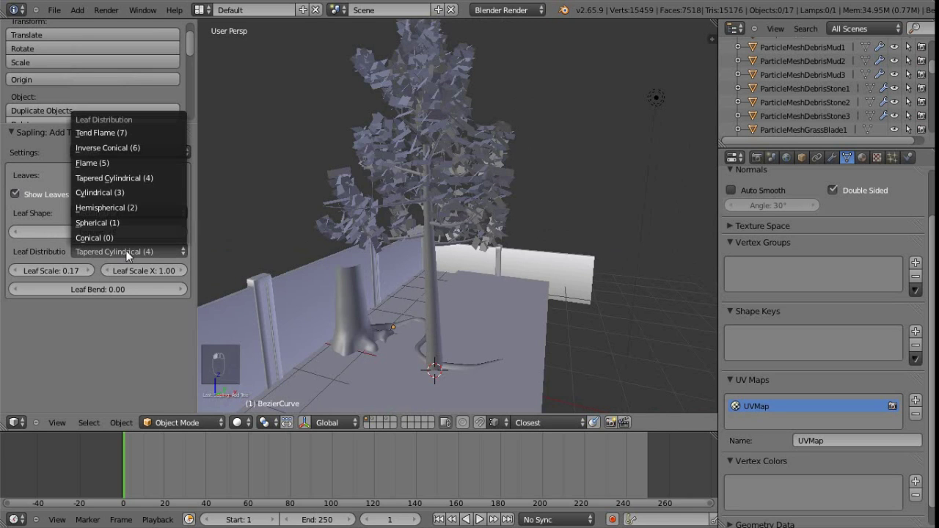
drag(87, 212, 56, 274)
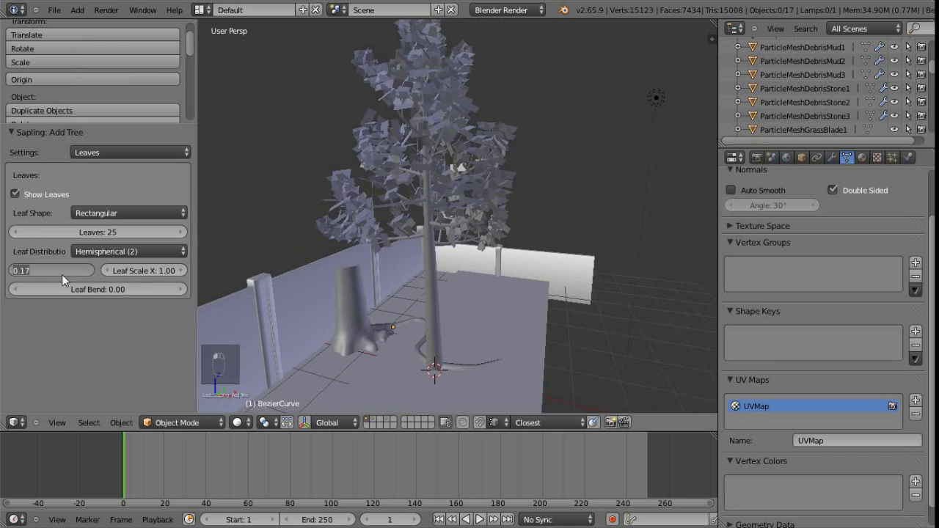
Enable the tree armature with wind-speed 1.00 animation and play the sway.
drag(80, 289, 72, 298)
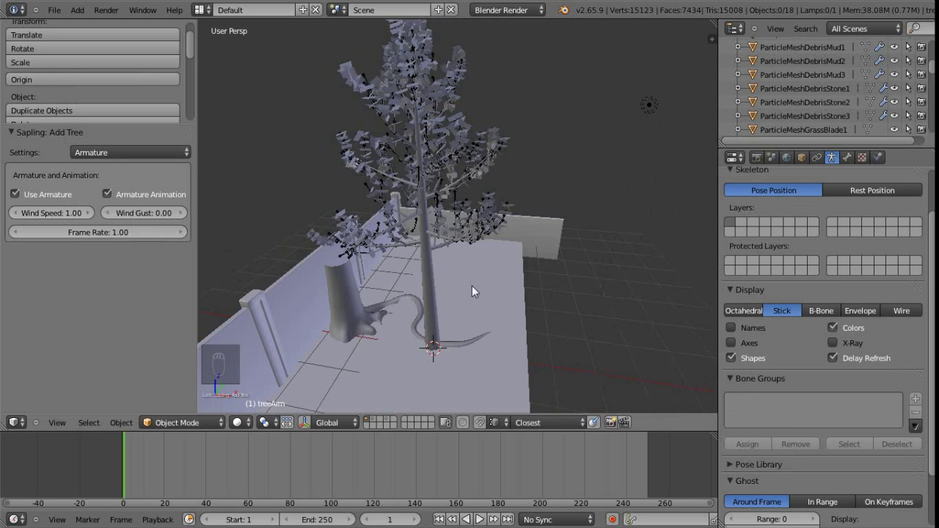
drag(459, 258, 462, 253)
key(alt+a)
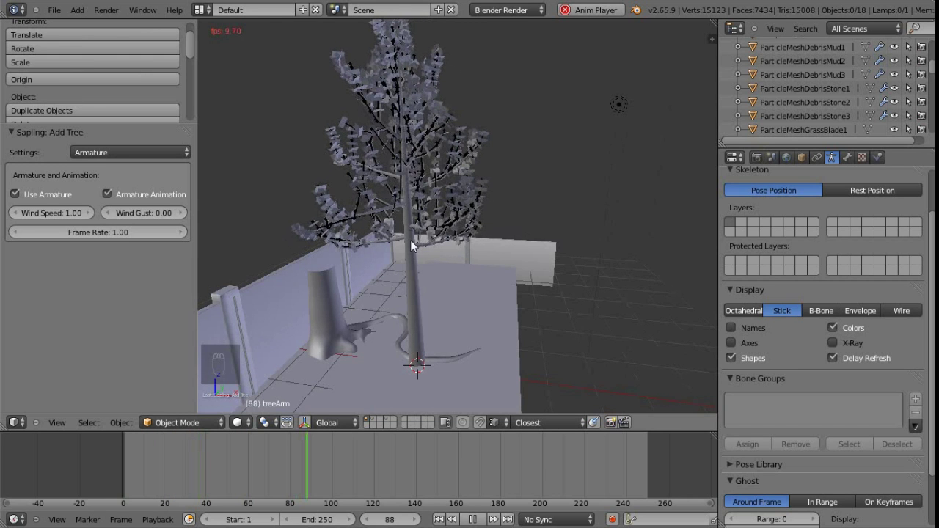
drag(416, 246, 380, 153)
Pause, reframe on the branches and replay the sway animation.
key(alt+a)
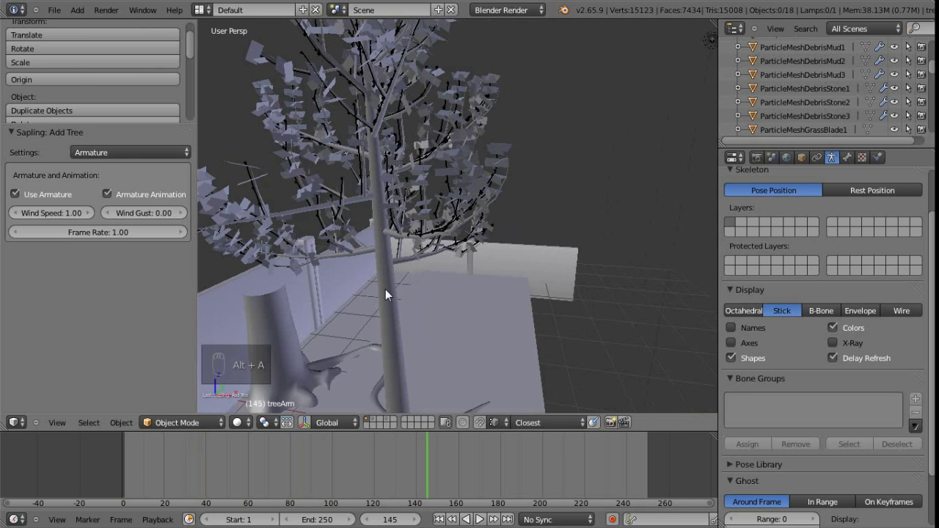
drag(391, 297, 346, 334)
key(alt+a)
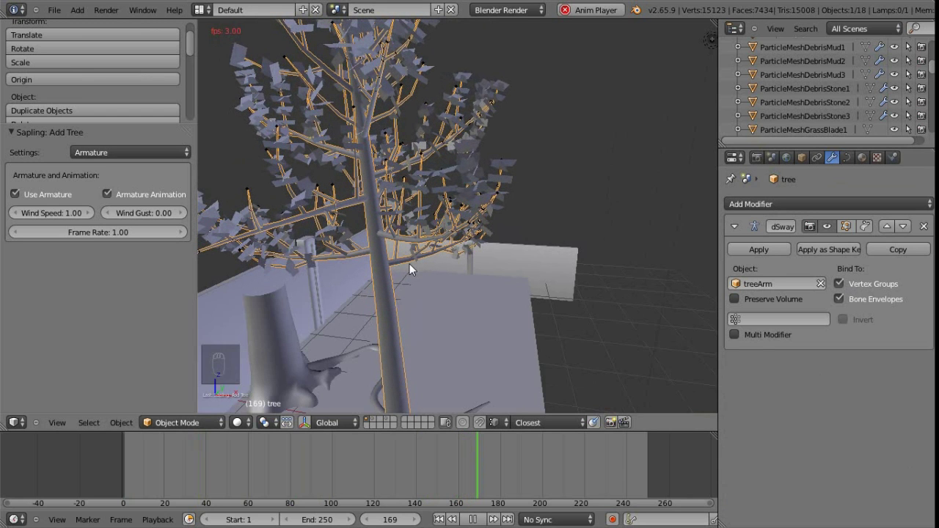
Untick Bone Envelopes on the dSway Armature modifier, then switch to the wooden wall layer.
key(alt+a)
drag(848, 305, 855, 309)
key(alt+a)
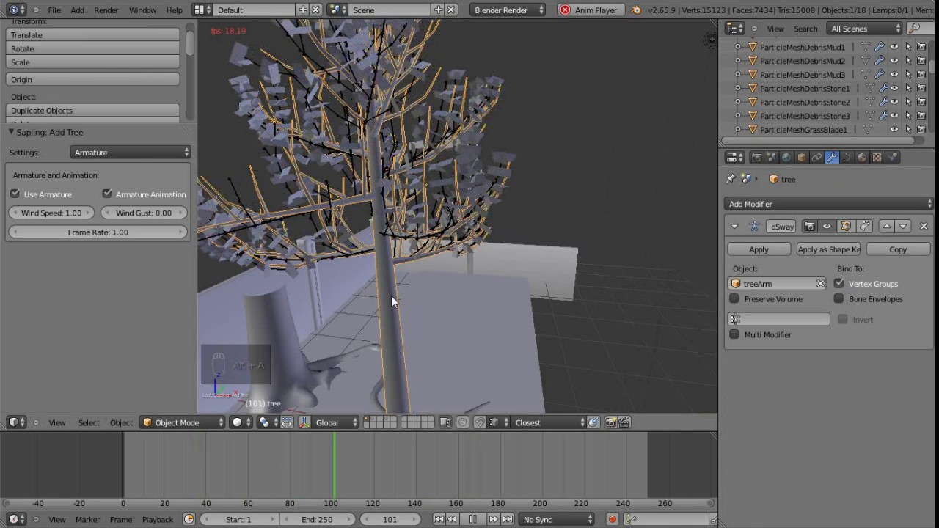
key(alt+a)
Run Add Ivy to Mesh on the wooden wall and review the ivy settings.
drag(523, 240, 503, 251)
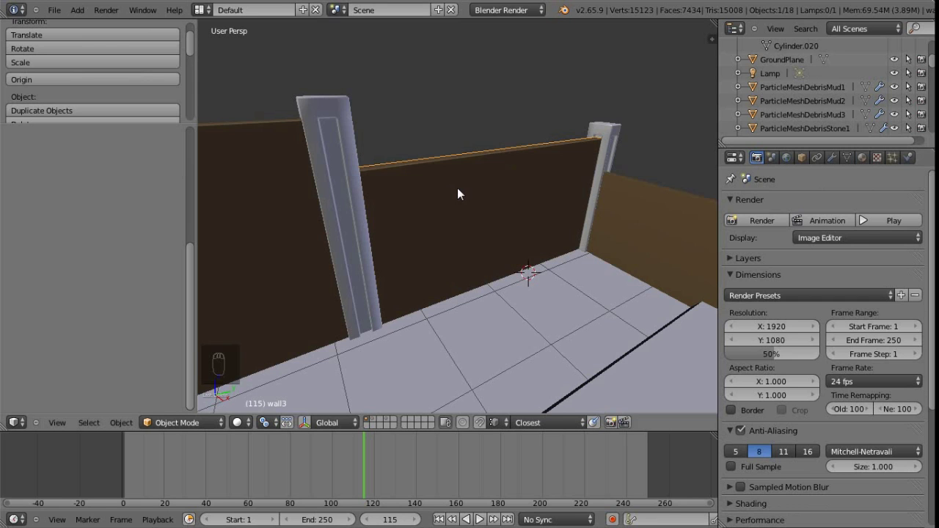
key(shift+a)
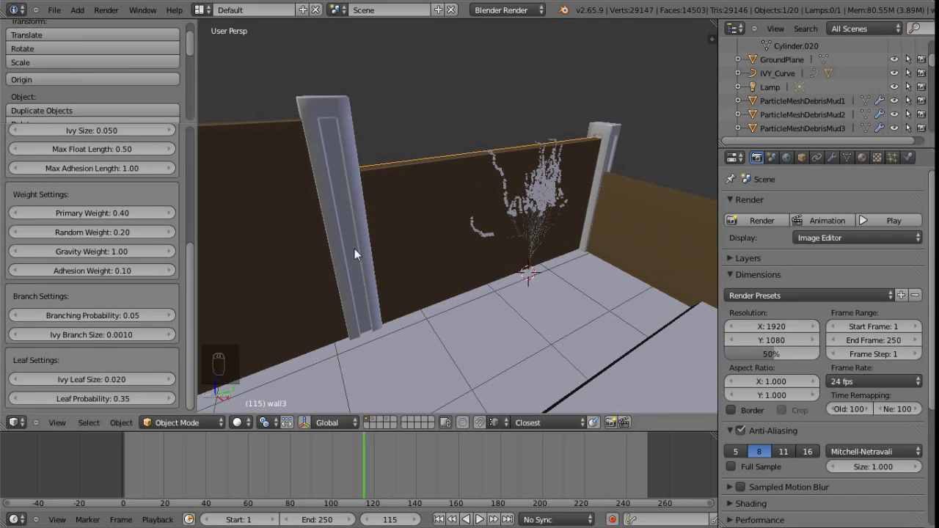
drag(138, 256, 126, 317)
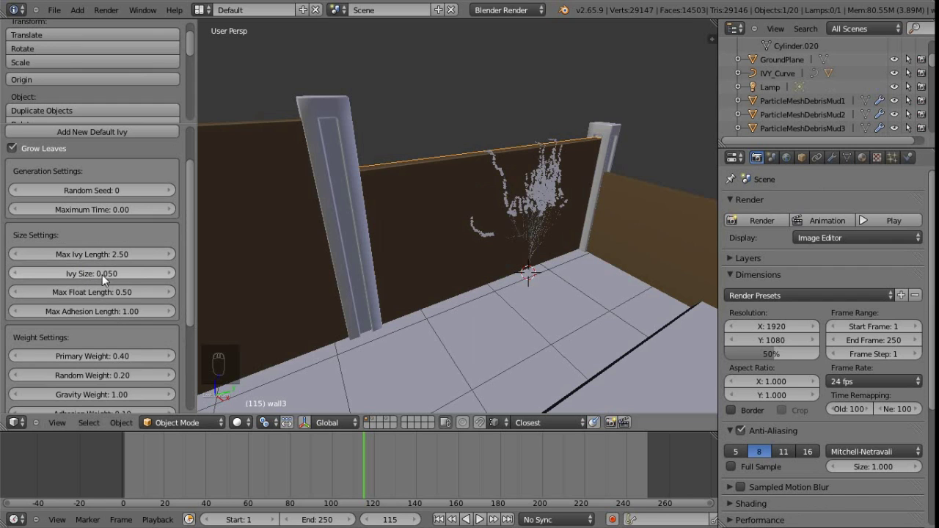
drag(121, 287, 70, 383)
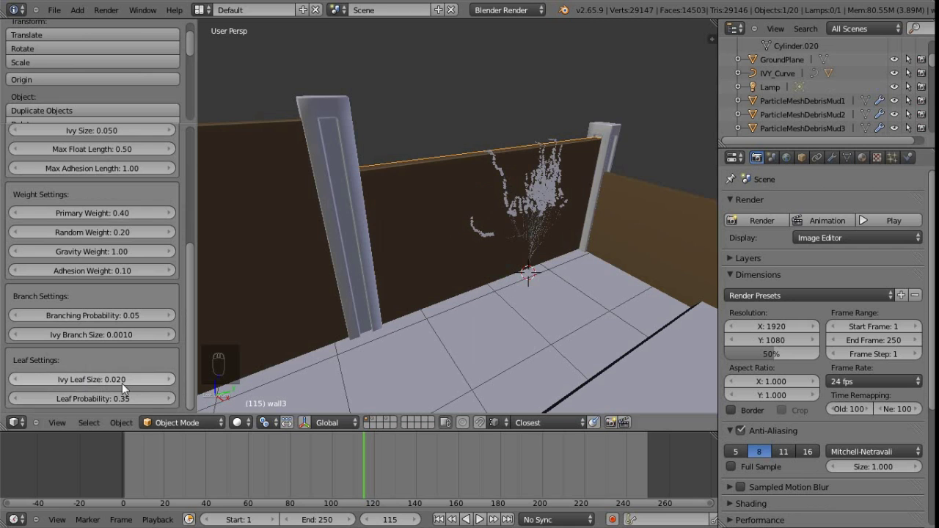
middle_click(445, 214)
Select the IvyLeaf mesh and scale its leaves up by 1.87 in Edit Mode.
key(Tab)
key(Tab)
drag(447, 217, 101, 244)
drag(102, 244, 439, 230)
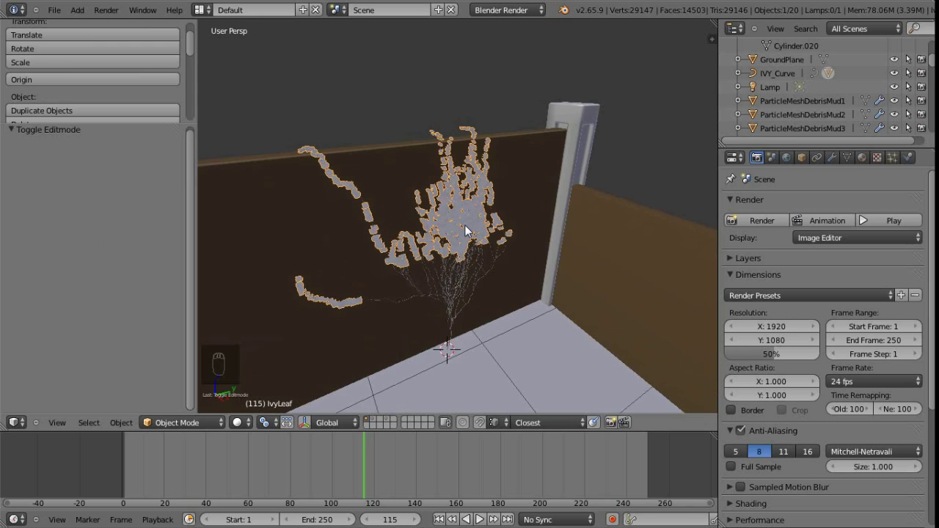
key(Tab)
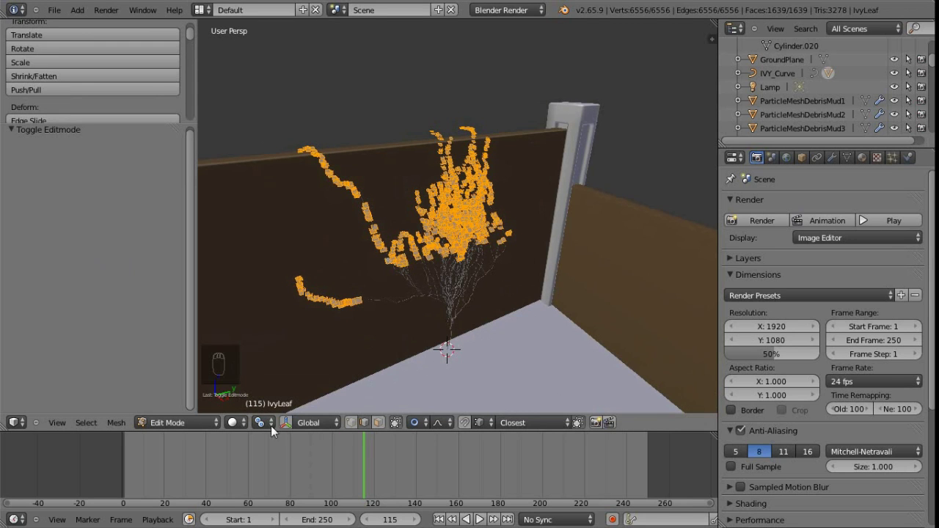
click(270, 431)
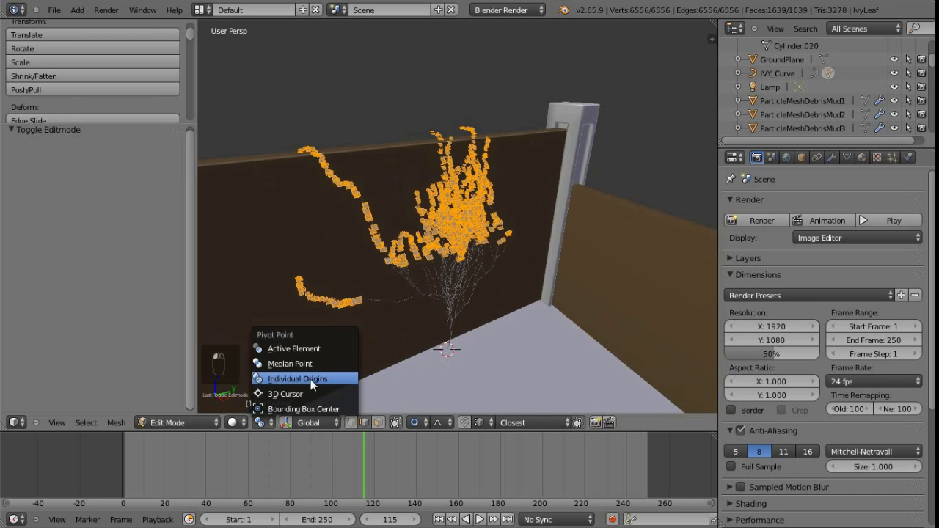
key(s)
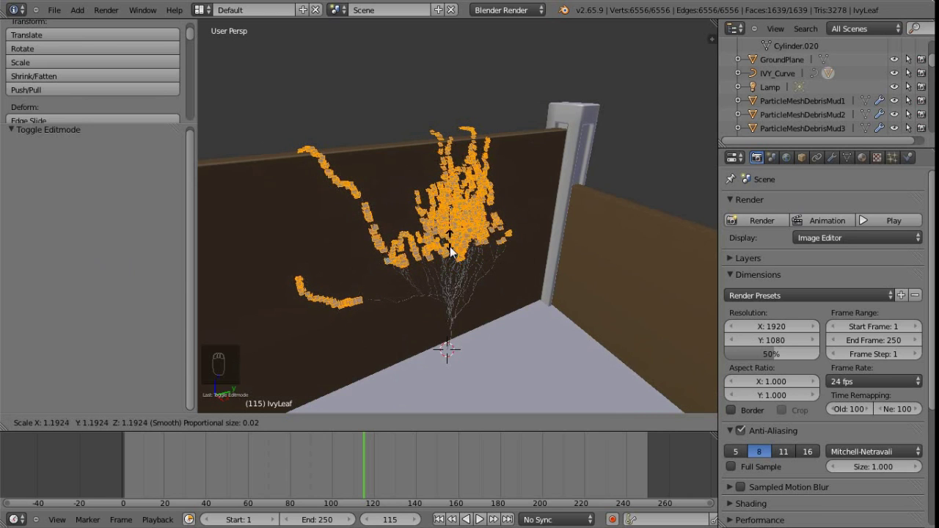
click(455, 261)
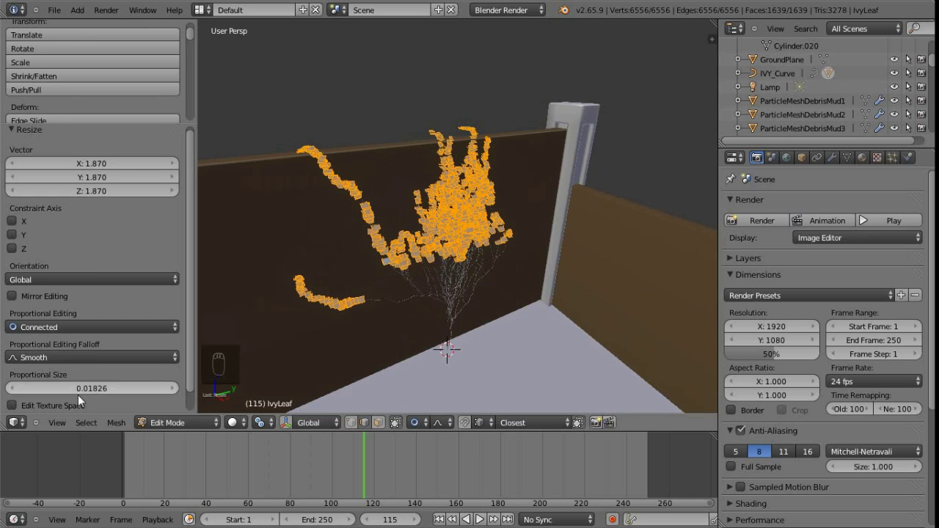
Delete a random majority of the leaf faces so the ivy looks sparser.
drag(89, 428, 138, 355)
drag(93, 214, 123, 174)
key(x)
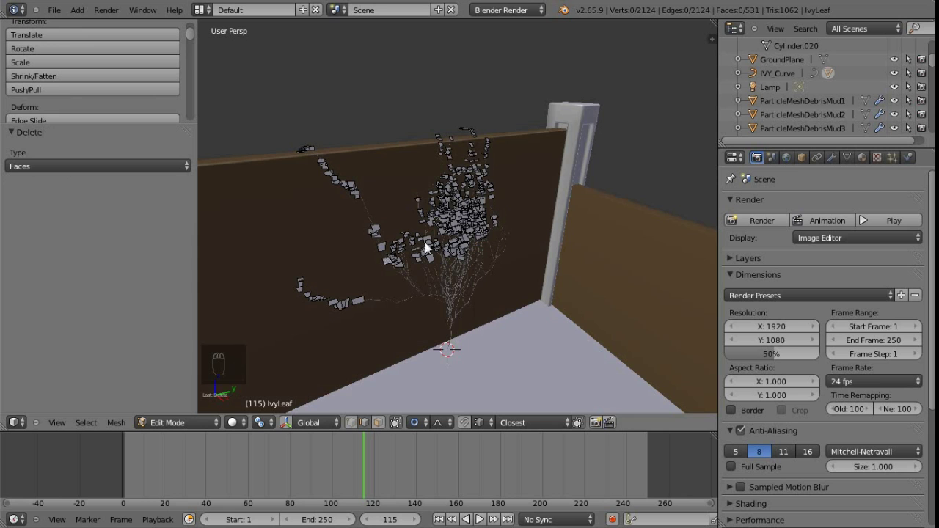
key(Tab)
drag(440, 292, 478, 248)
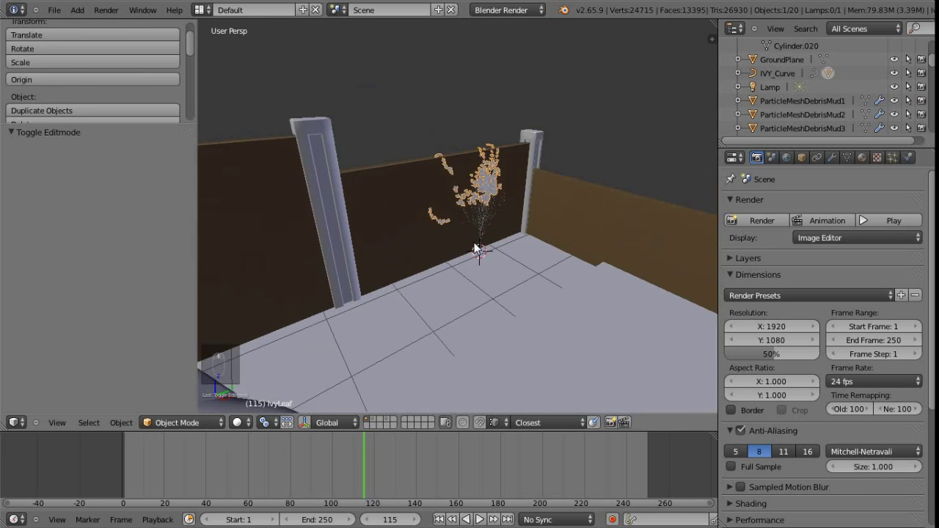
Orbit the view back to the trunk and the tail winding along the ground plane.
drag(443, 252, 455, 250)
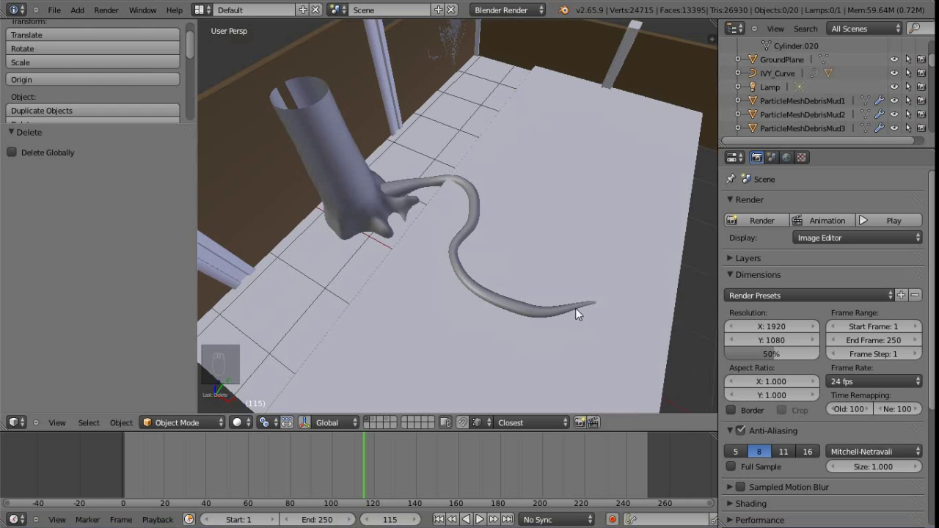
drag(475, 240, 460, 220)
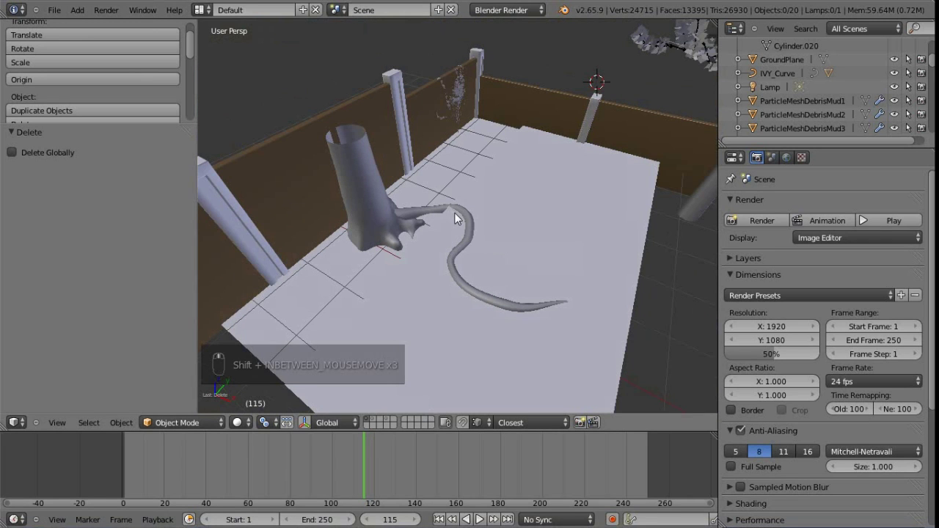
Add a Lattice object and, from top view, scale it to fit around the tail.
key(shift+a)
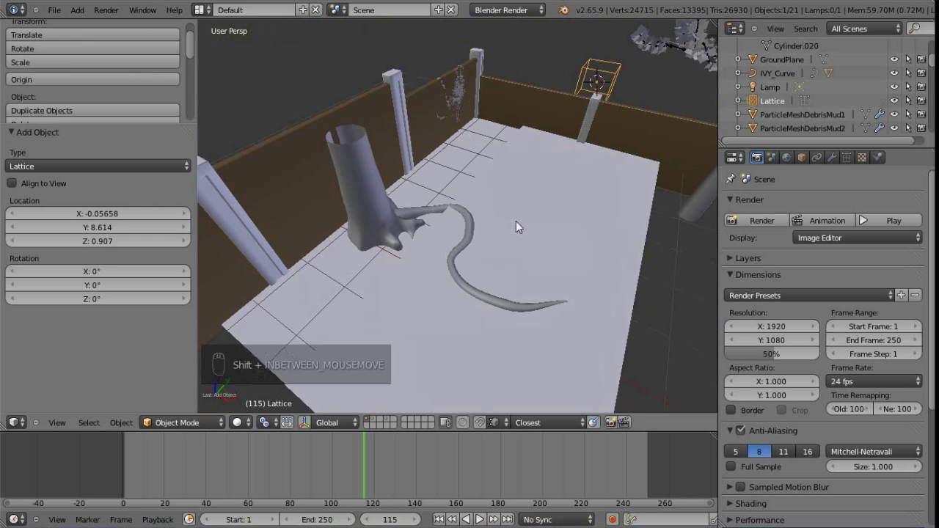
key(KP_7)
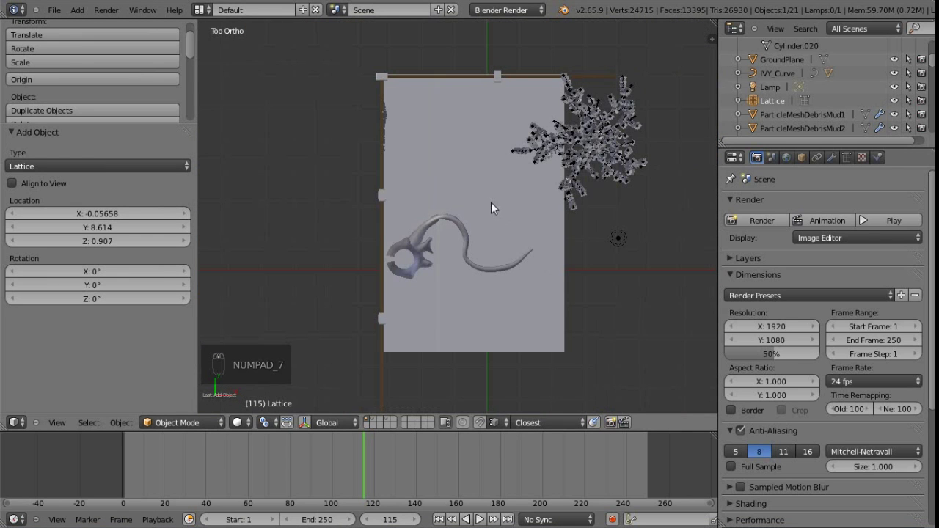
key(g)
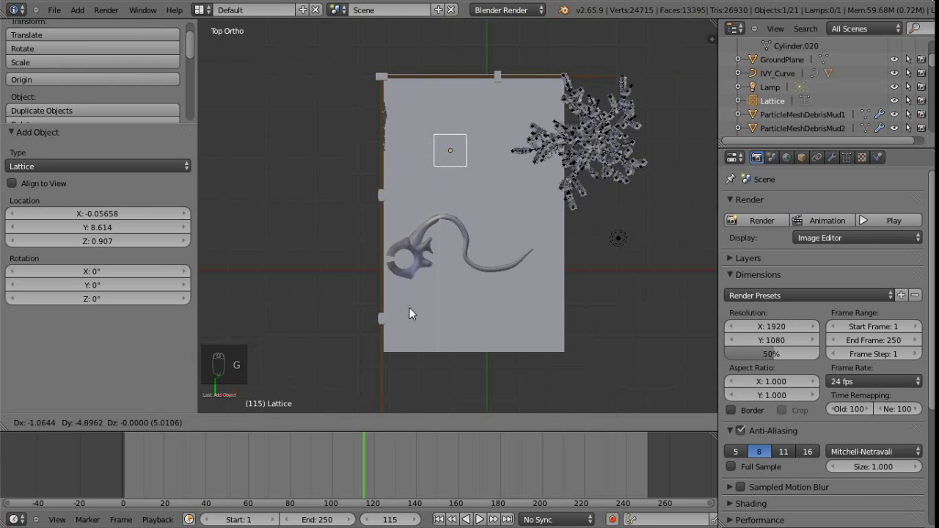
drag(479, 224, 471, 238)
key(g)
key(g)
key(s)
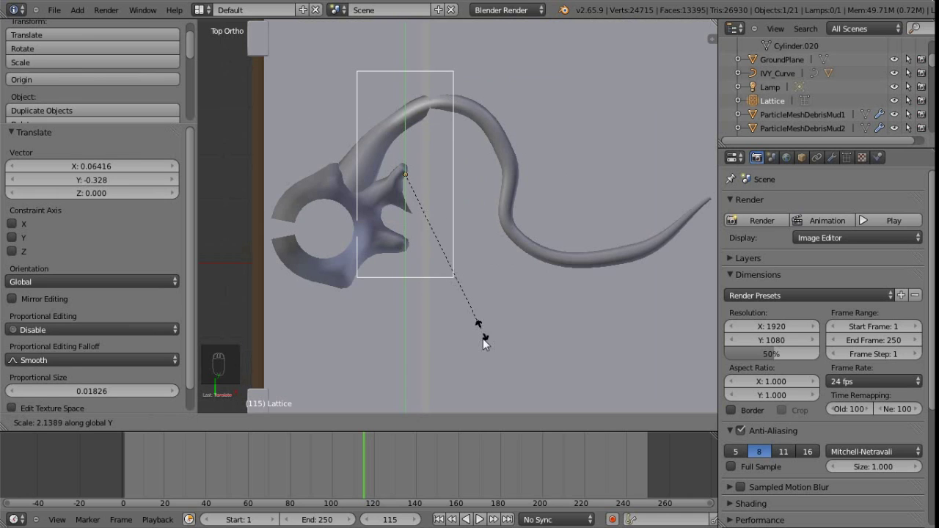
Move the lattice over the tail base where it joins the foot and check it in perspective.
drag(510, 376, 422, 173)
key(g)
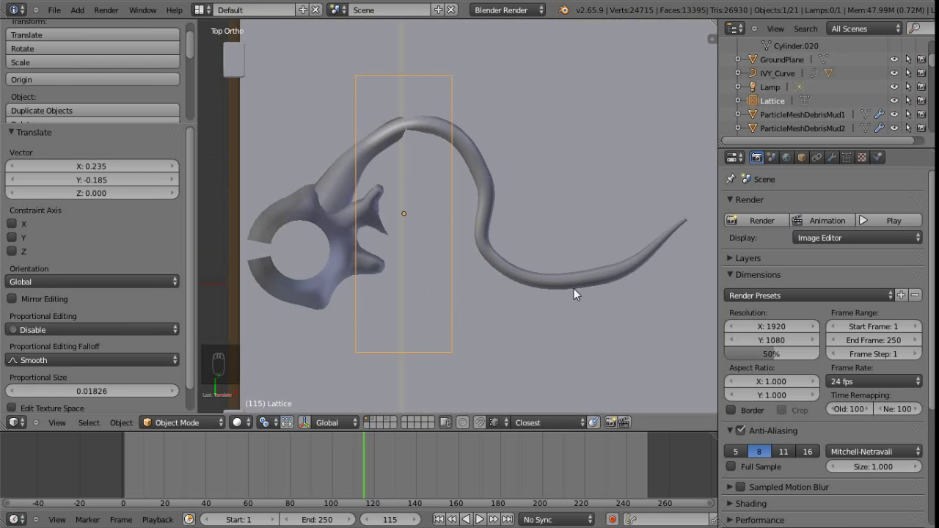
key(g)
click(446, 250)
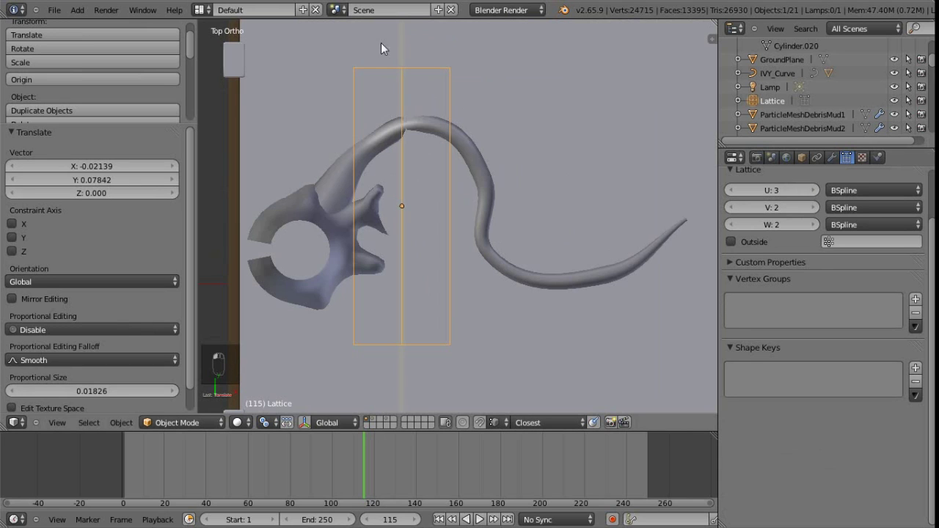
drag(430, 272, 495, 310)
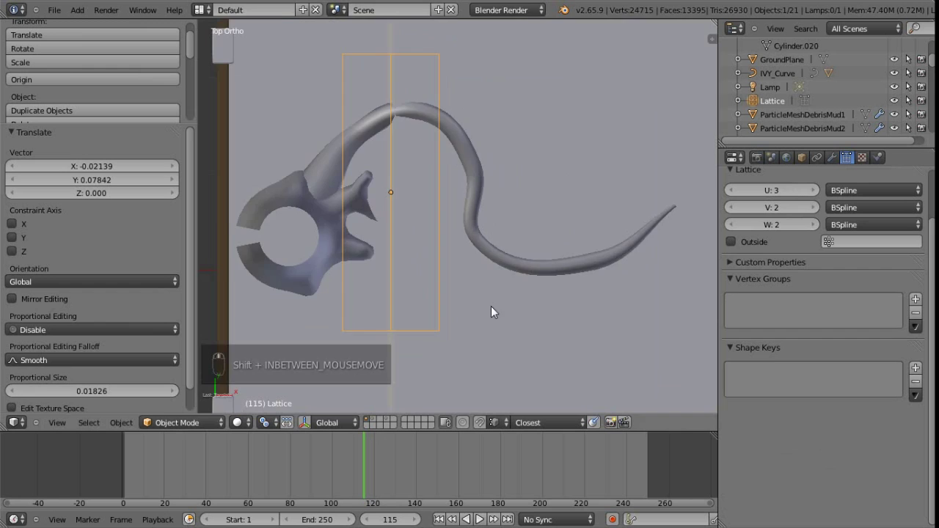
Lower the lattice, then box-select and pull its points down to reshape it around the tail base.
key(g)
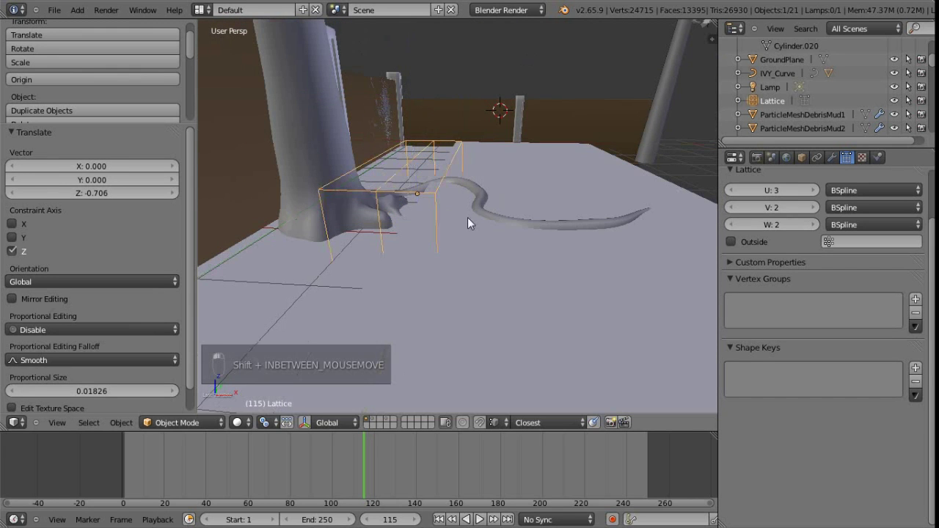
key(Tab)
key(b)
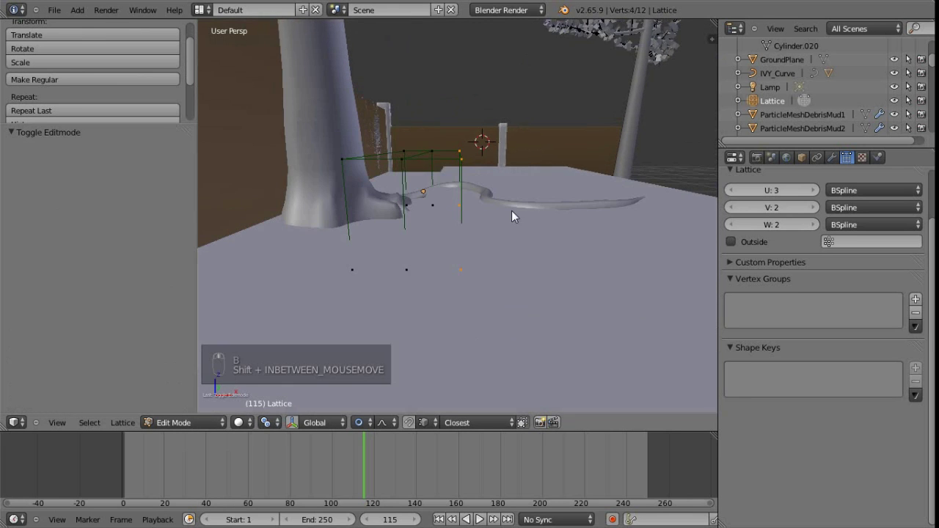
key(g)
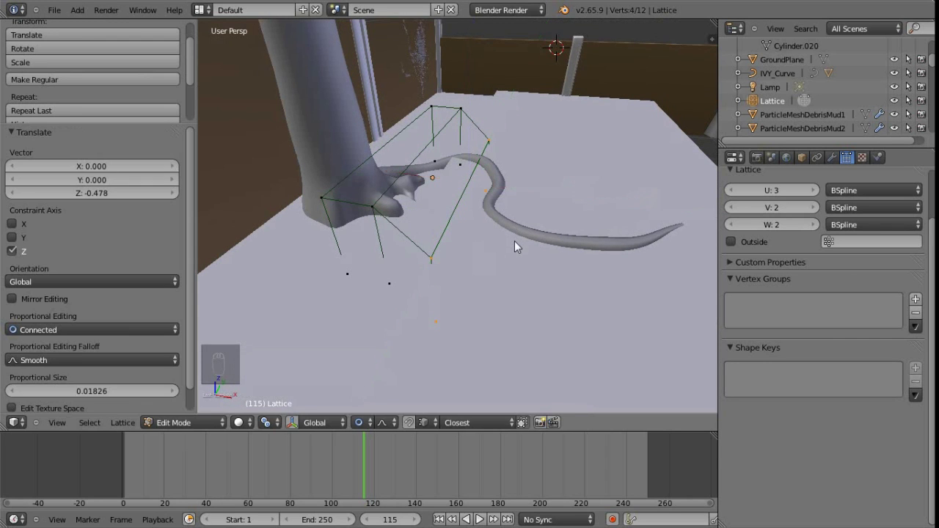
click(500, 207)
key(Tab)
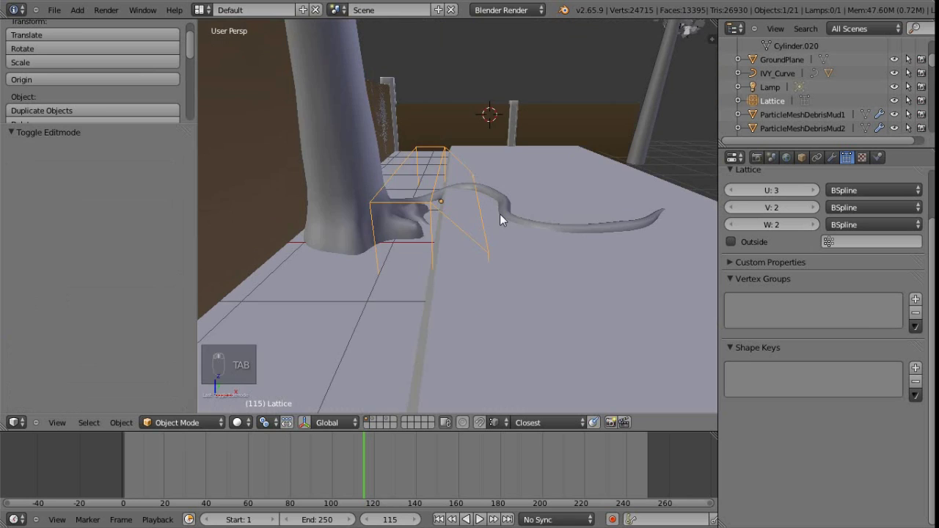
Settle the lattice at its final height so it deforms the tail via Lattice Deform.
key(g)
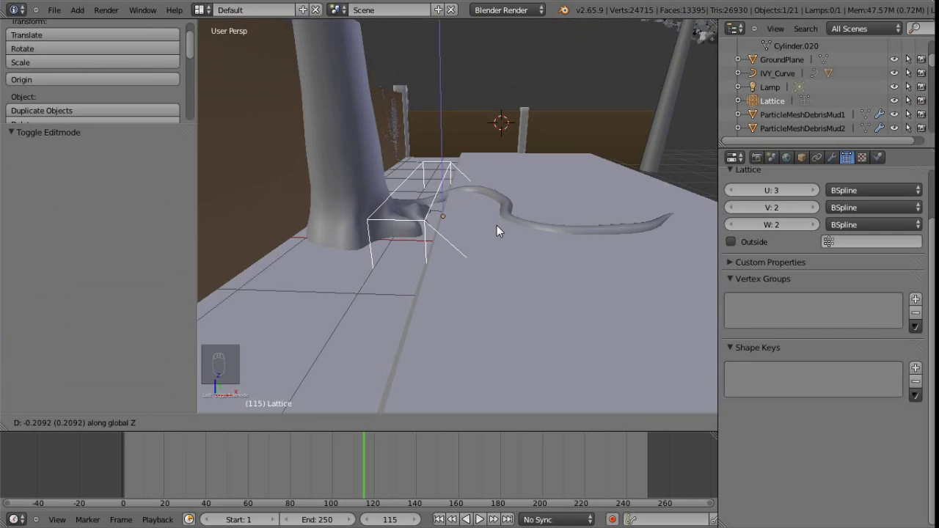
click(510, 196)
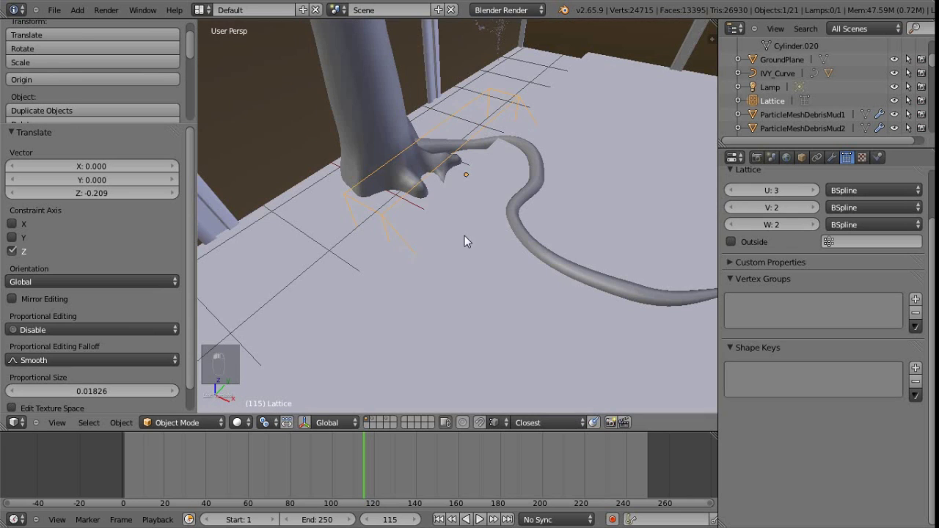
drag(539, 182, 765, 328)
drag(733, 256, 765, 309)
drag(766, 310, 418, 144)
middle_click(406, 176)
drag(422, 142, 502, 191)
Keyframe the lattice's starting location at frame 115 and advance to frame 155.
right_click(501, 202)
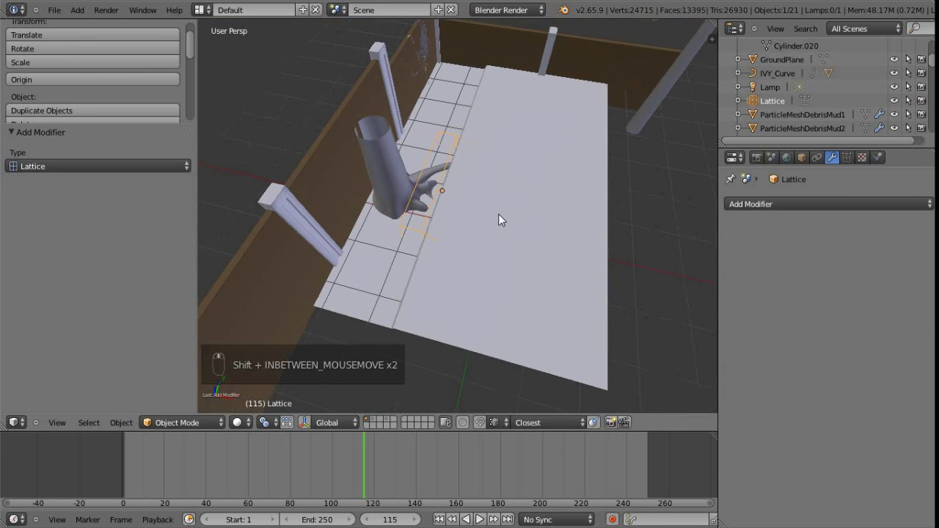
key(i)
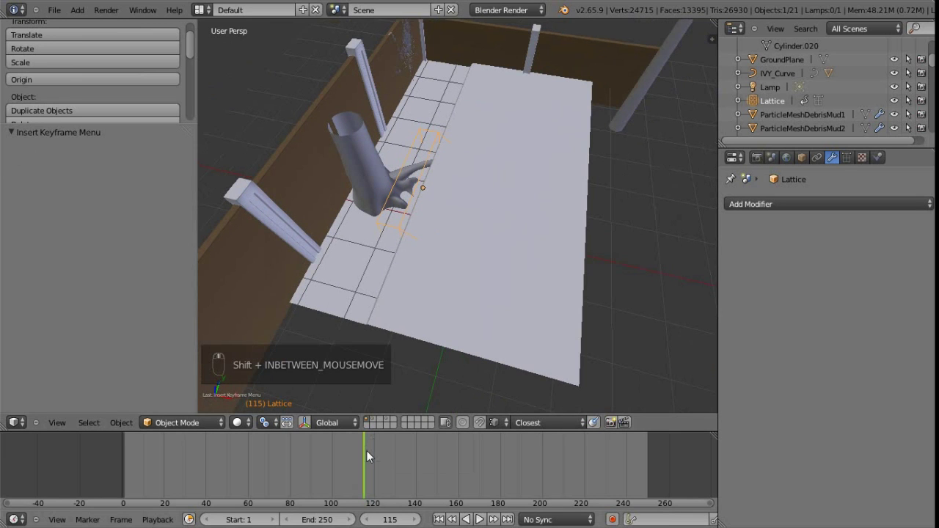
drag(383, 458, 443, 344)
key(g)
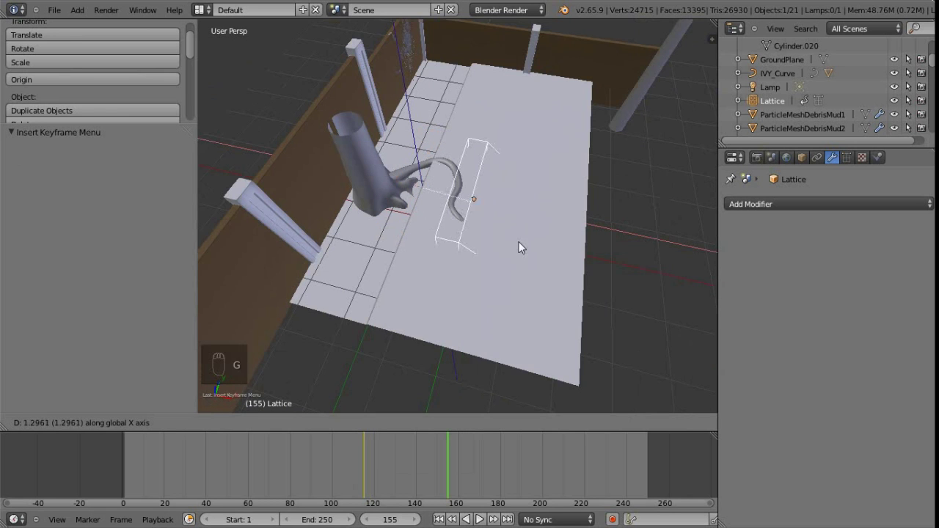
Slide the lattice toward the far ground edge, keyframe it at 155 and play the animation.
drag(605, 255, 592, 255)
key(i)
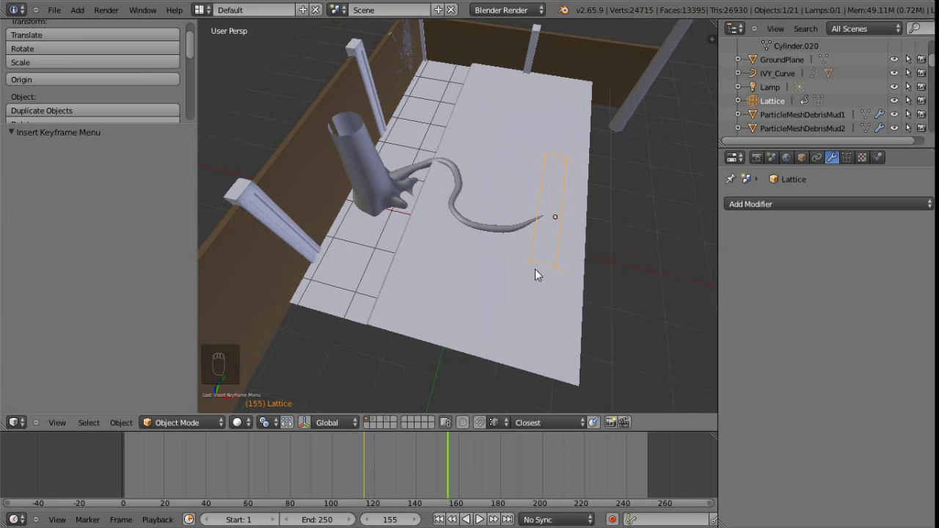
drag(365, 468, 415, 278)
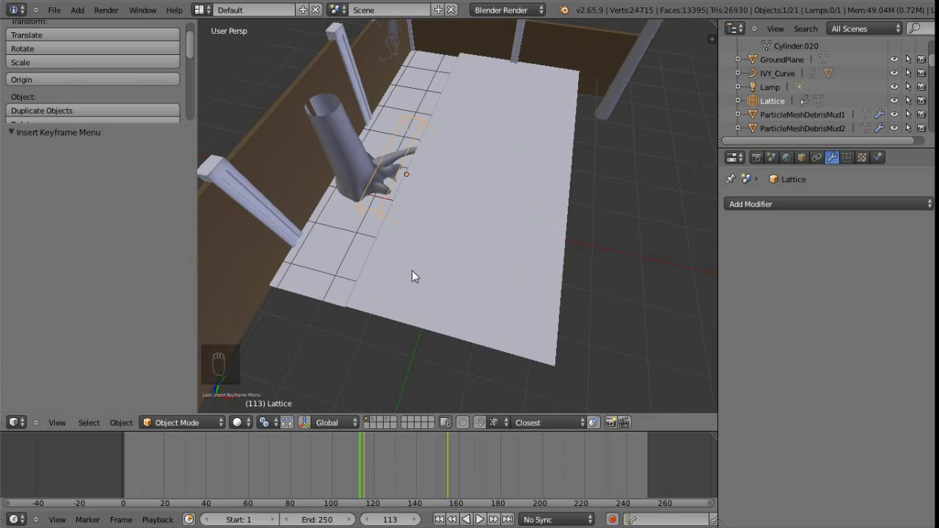
key(alt+a)
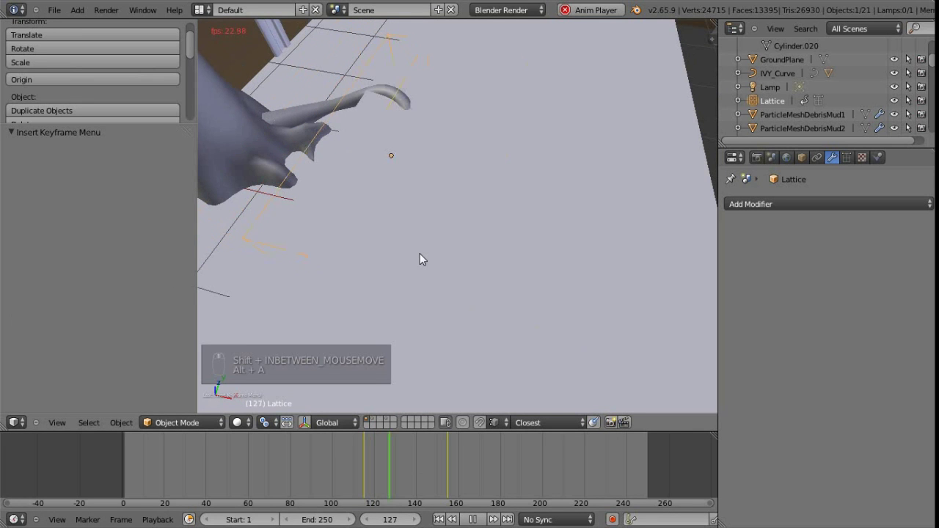
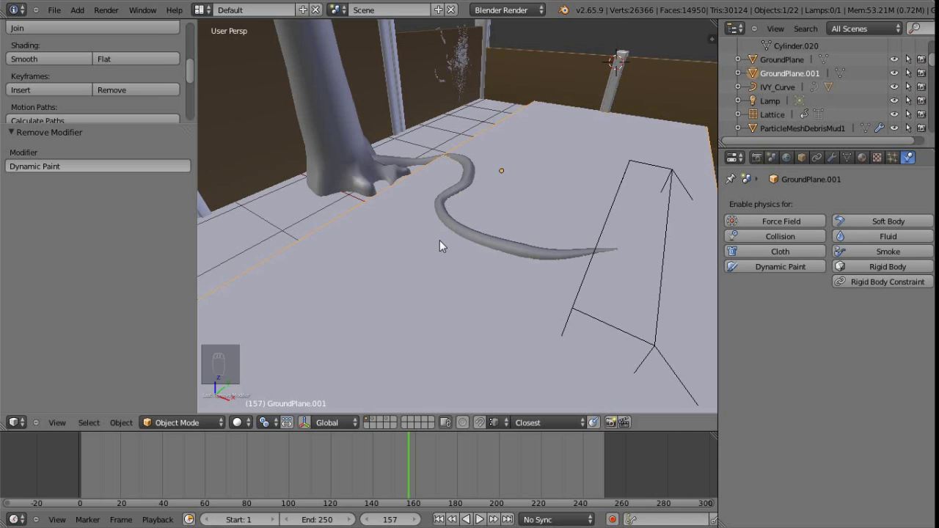
Subdivide the faces of GroundPlane.001 lying under the tail's path with W > Subdivide.
drag(460, 245, 441, 259)
key(Tab)
middle_click(440, 243)
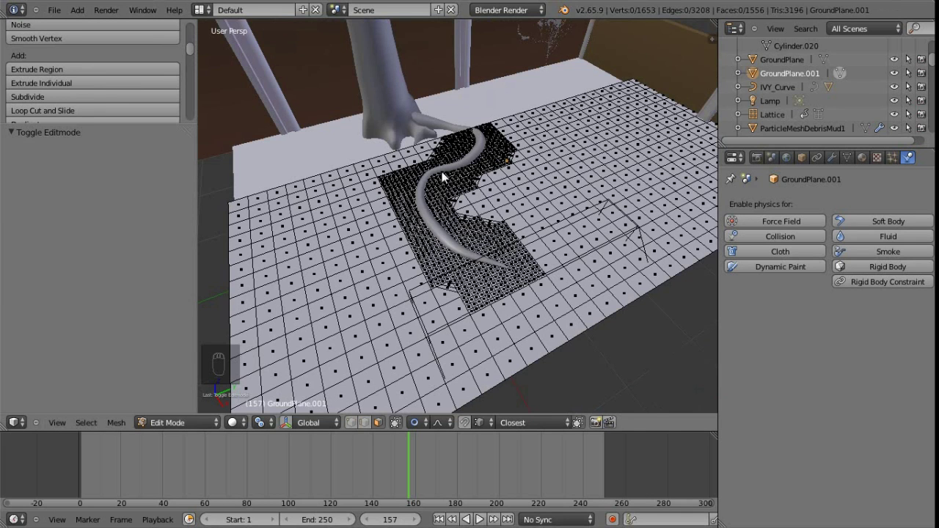
key(w)
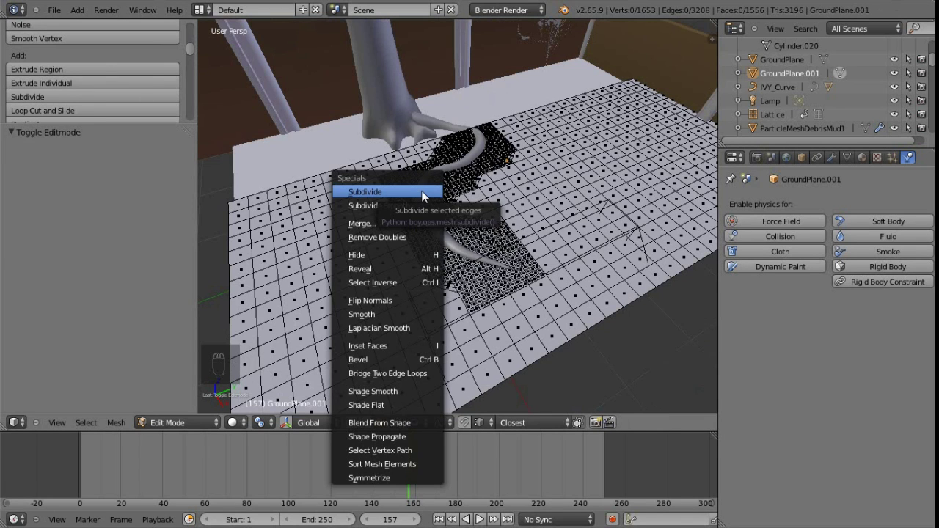
key(Tab)
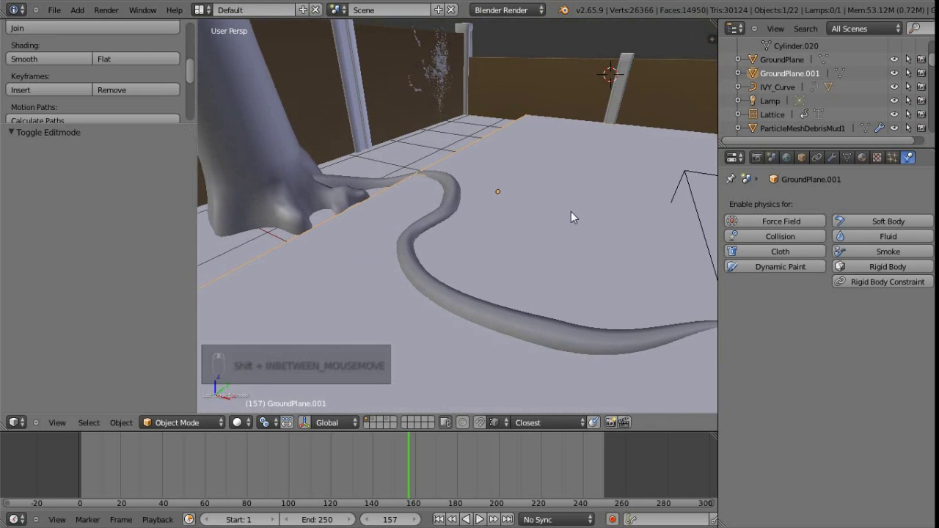
Make the tail a Dynamic Paint brush and GroundPlane.001 a Displace canvas, then play back.
drag(790, 269, 372, 255)
drag(372, 255, 807, 320)
drag(807, 320, 397, 443)
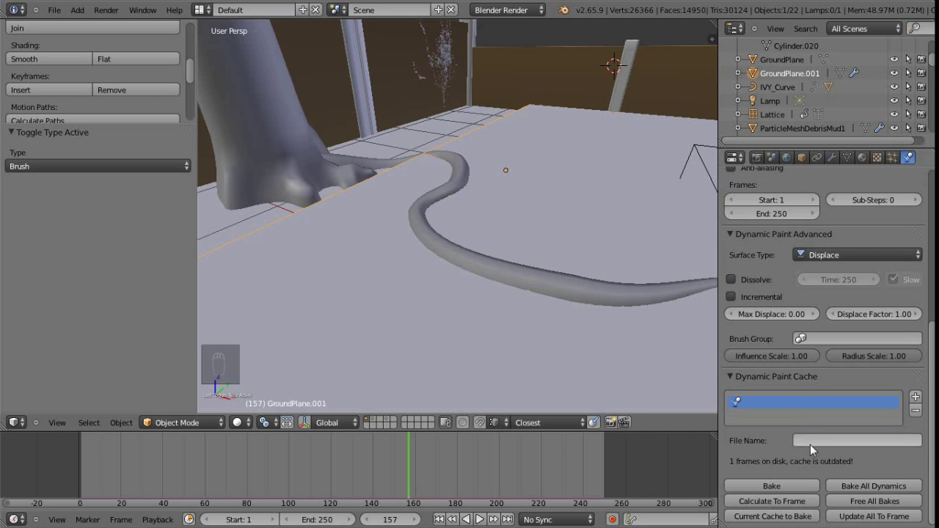
drag(547, 240, 355, 462)
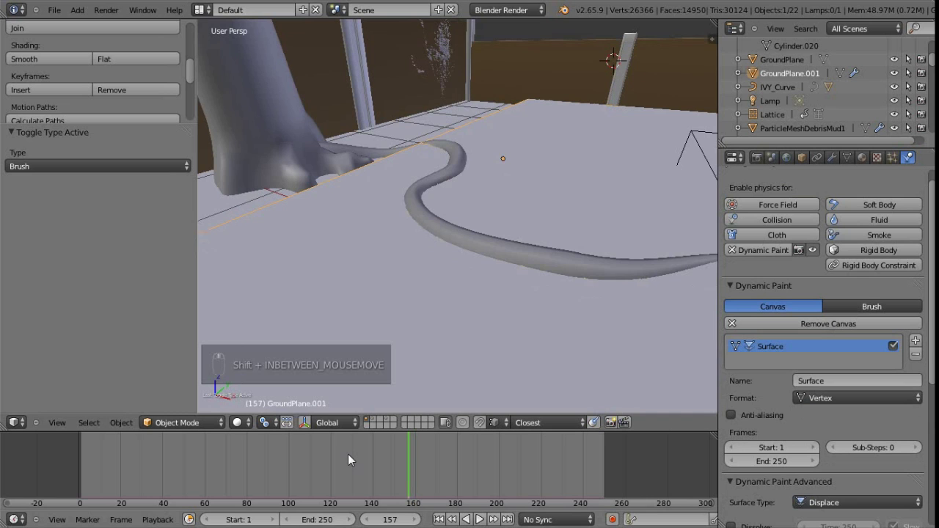
drag(349, 462, 334, 458)
key(alt+a)
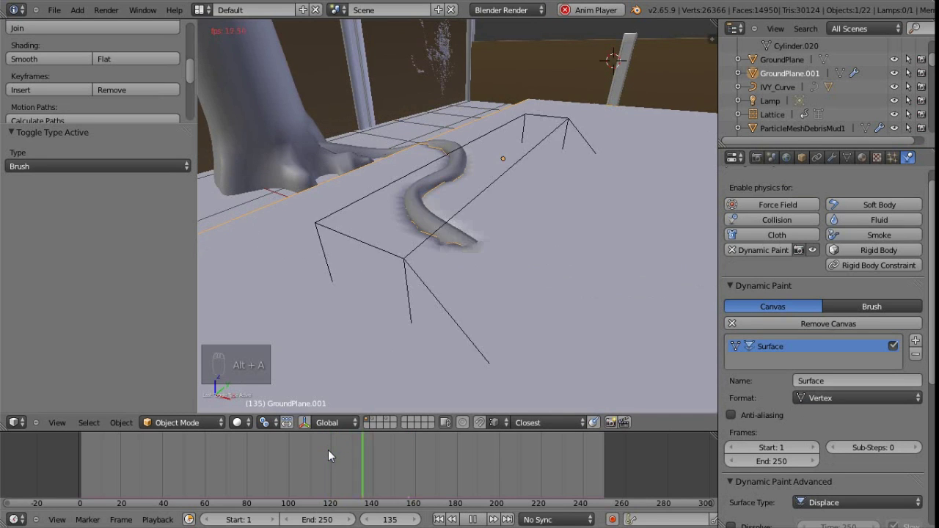
Set the Displace Factor to -0.40 and toggle edit mode so the canvas recalculates.
key(alt+a)
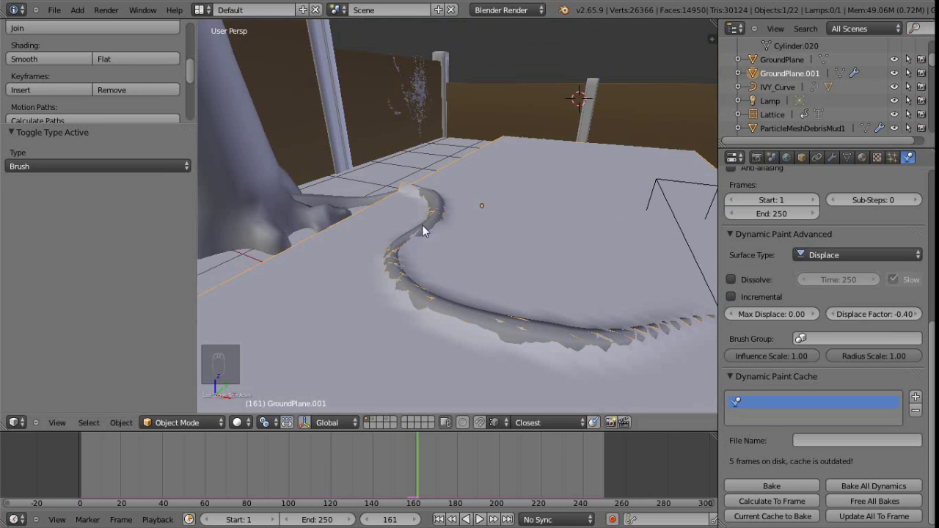
drag(388, 485, 508, 262)
key(Tab)
key(Tab)
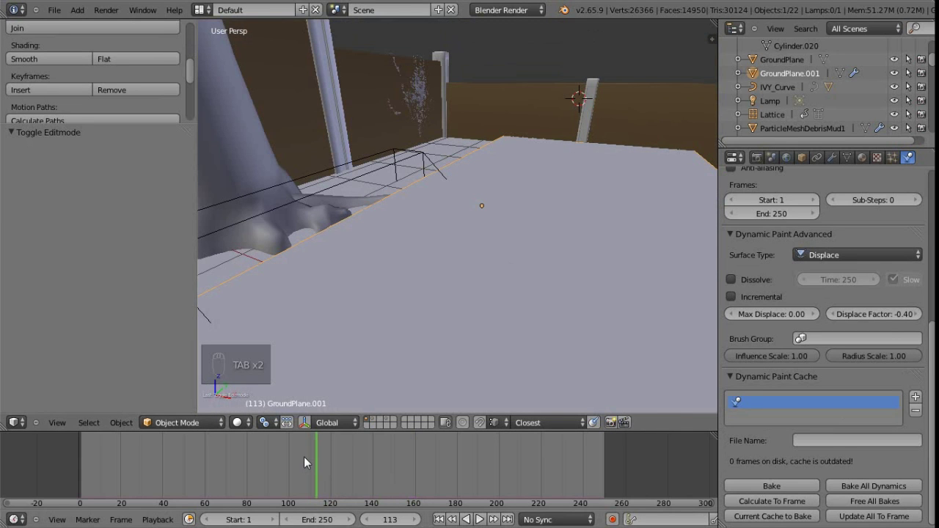
Replay the animation to carve the groove and orbit to inspect it in the ground.
key(alt+a)
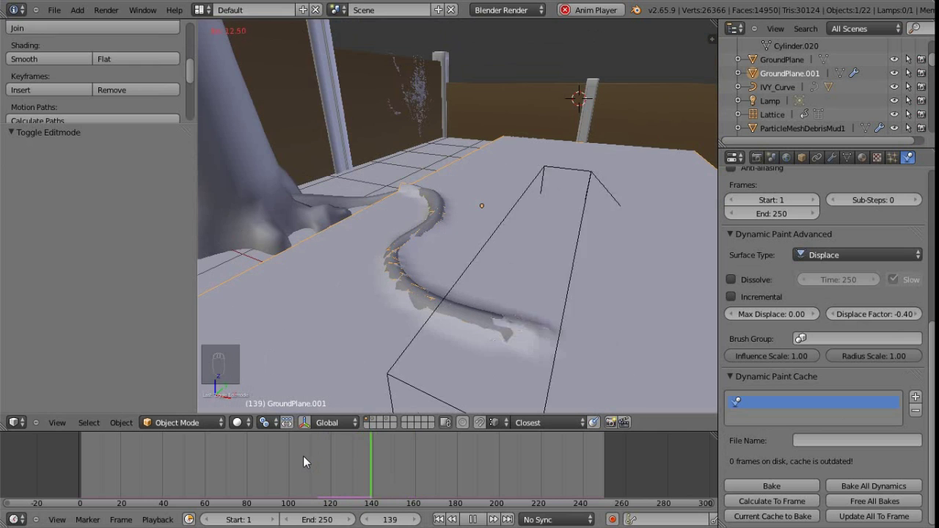
key(alt+a)
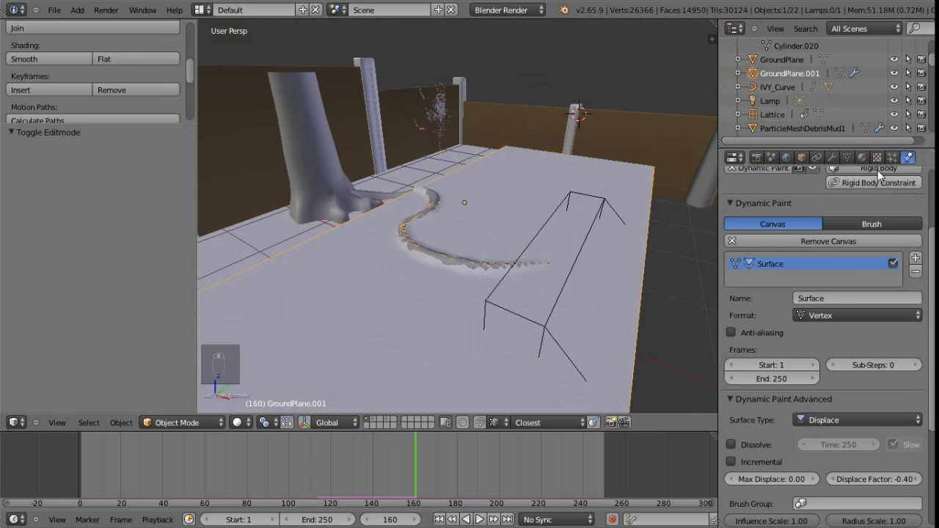
middle_click(455, 247)
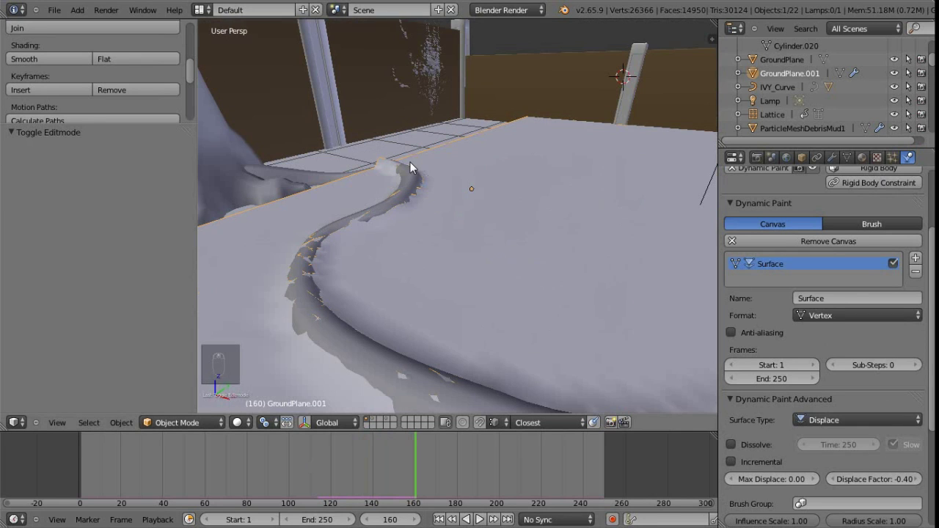
drag(416, 168, 381, 219)
middle_click(382, 219)
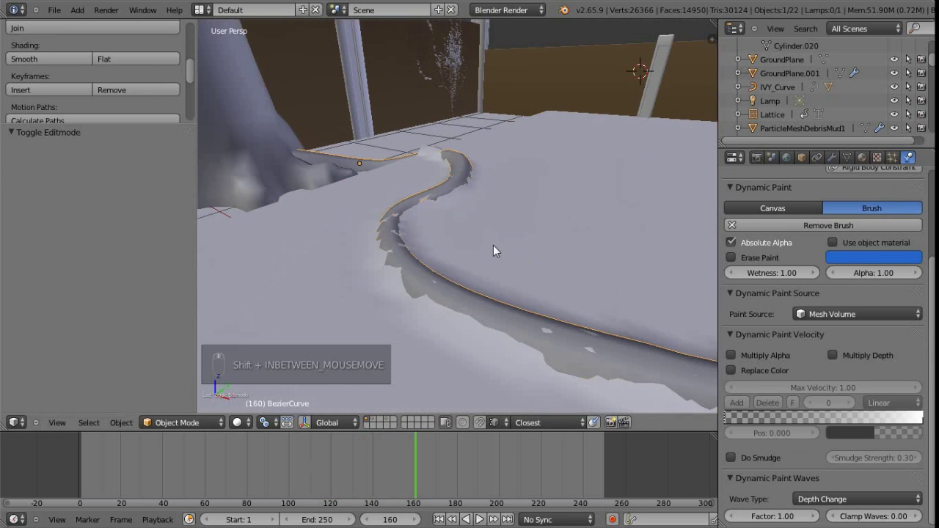